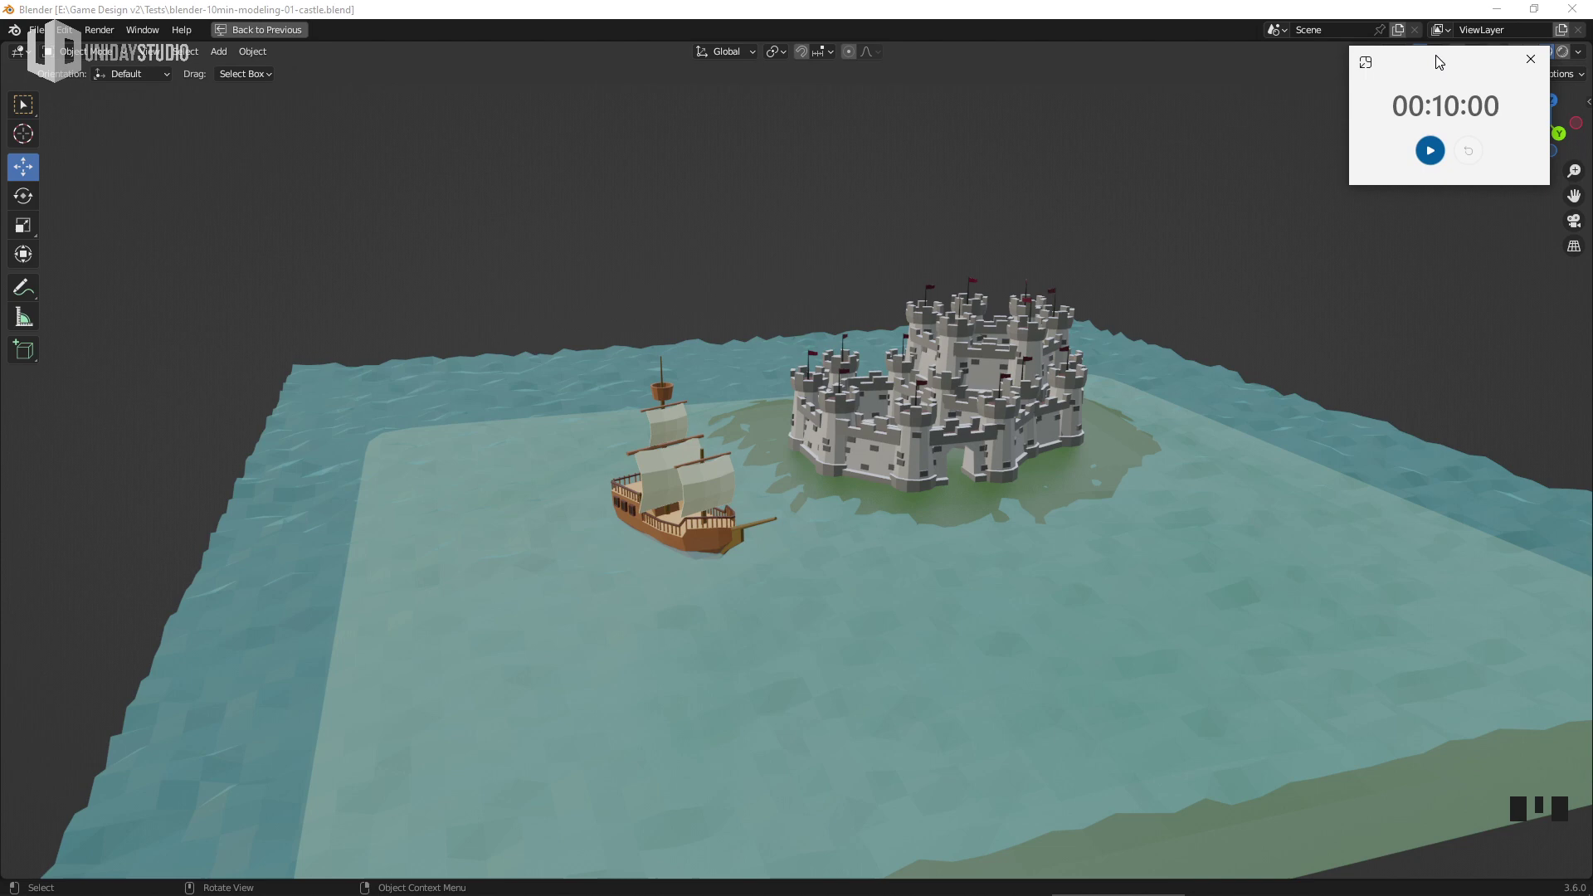
Arrange the UV Editing layout with low-poly-color-pallete.png shown beside the 3D scene
drag(1167, 542, 1173, 538)
key(ctrl+space)
drag(1019, 424, 918, 522)
scroll(up, 3)
drag(827, 519, 875, 529)
click(876, 530)
drag(913, 584, 976, 579)
click(977, 578)
Bring up the Add menu's Mesh list over the viewport, ready to add new geometry
drag(1020, 597, 971, 501)
right_click(972, 500)
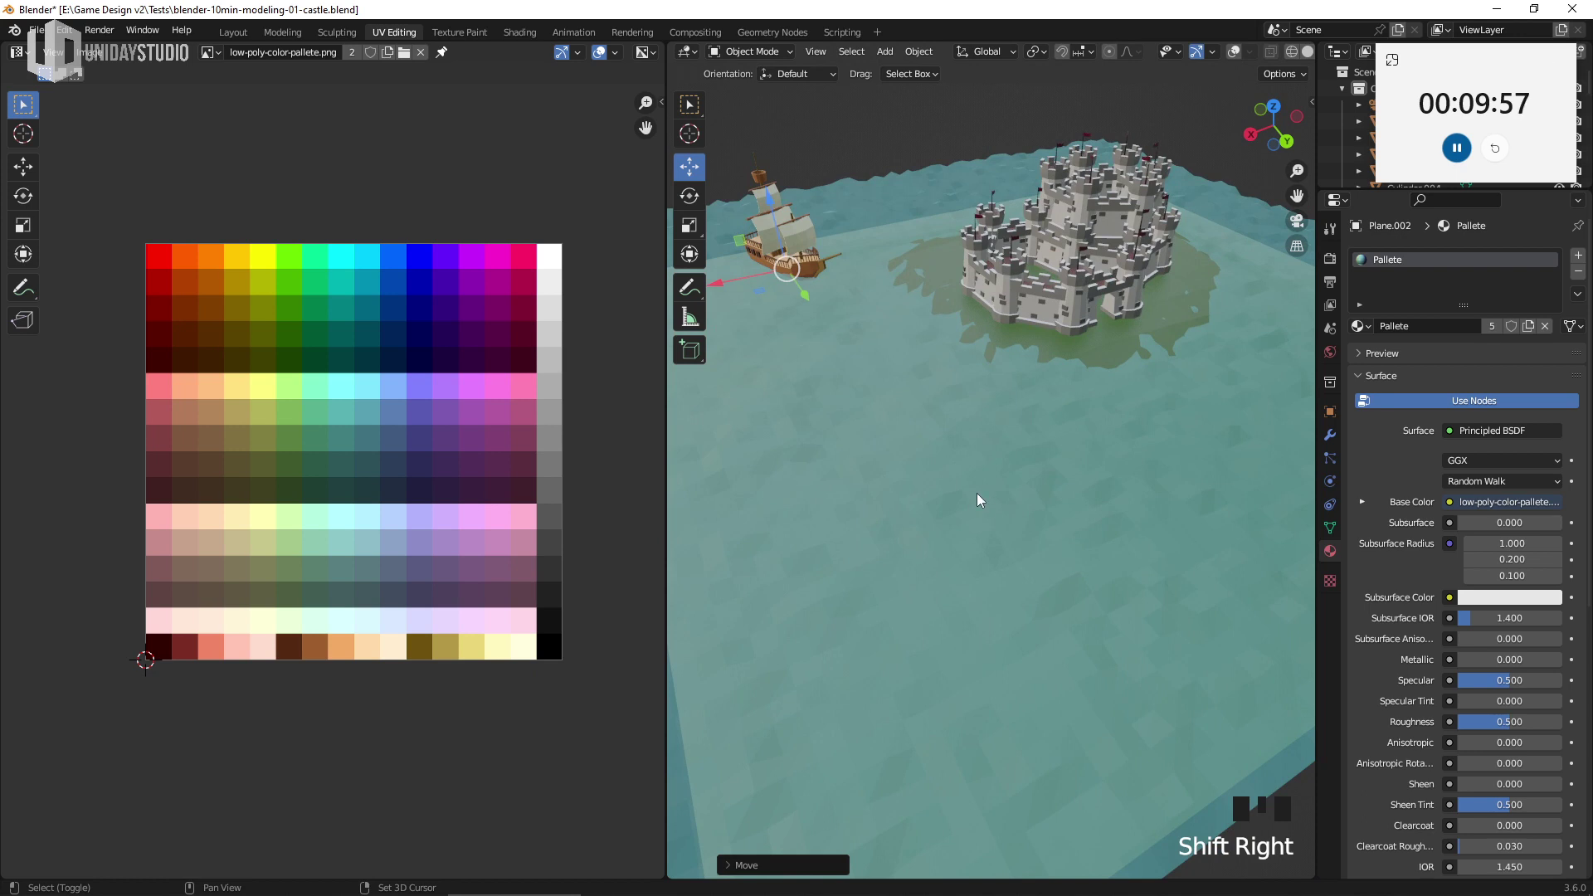
right_click(982, 499)
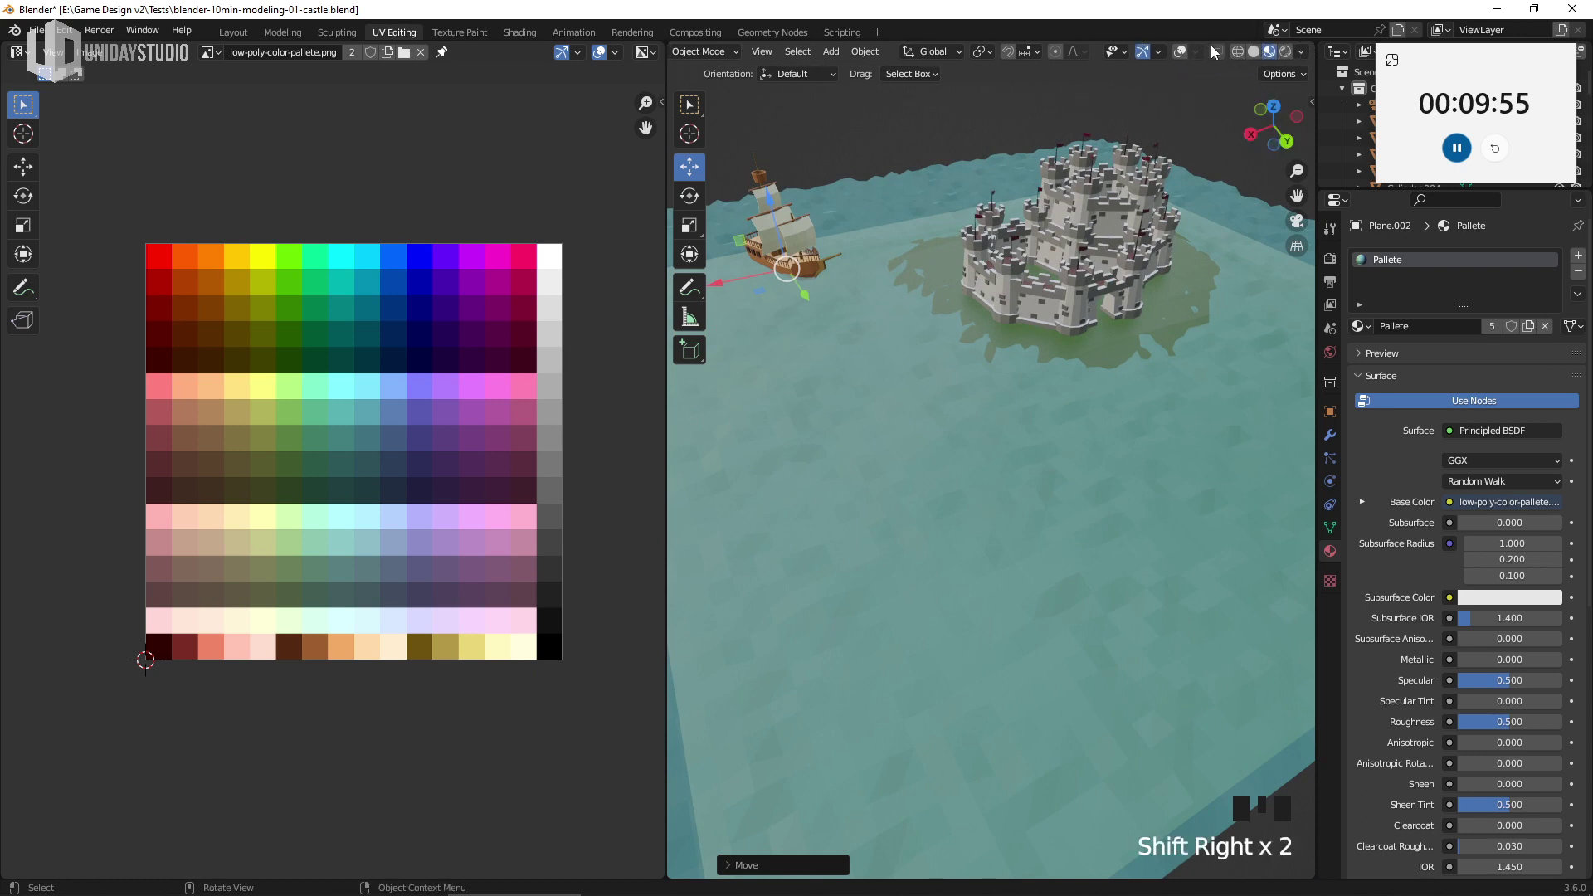
click(1184, 50)
drag(981, 506, 1061, 492)
Add a plane, enlarge it and look straight down on it in top view
key(shift+Right)
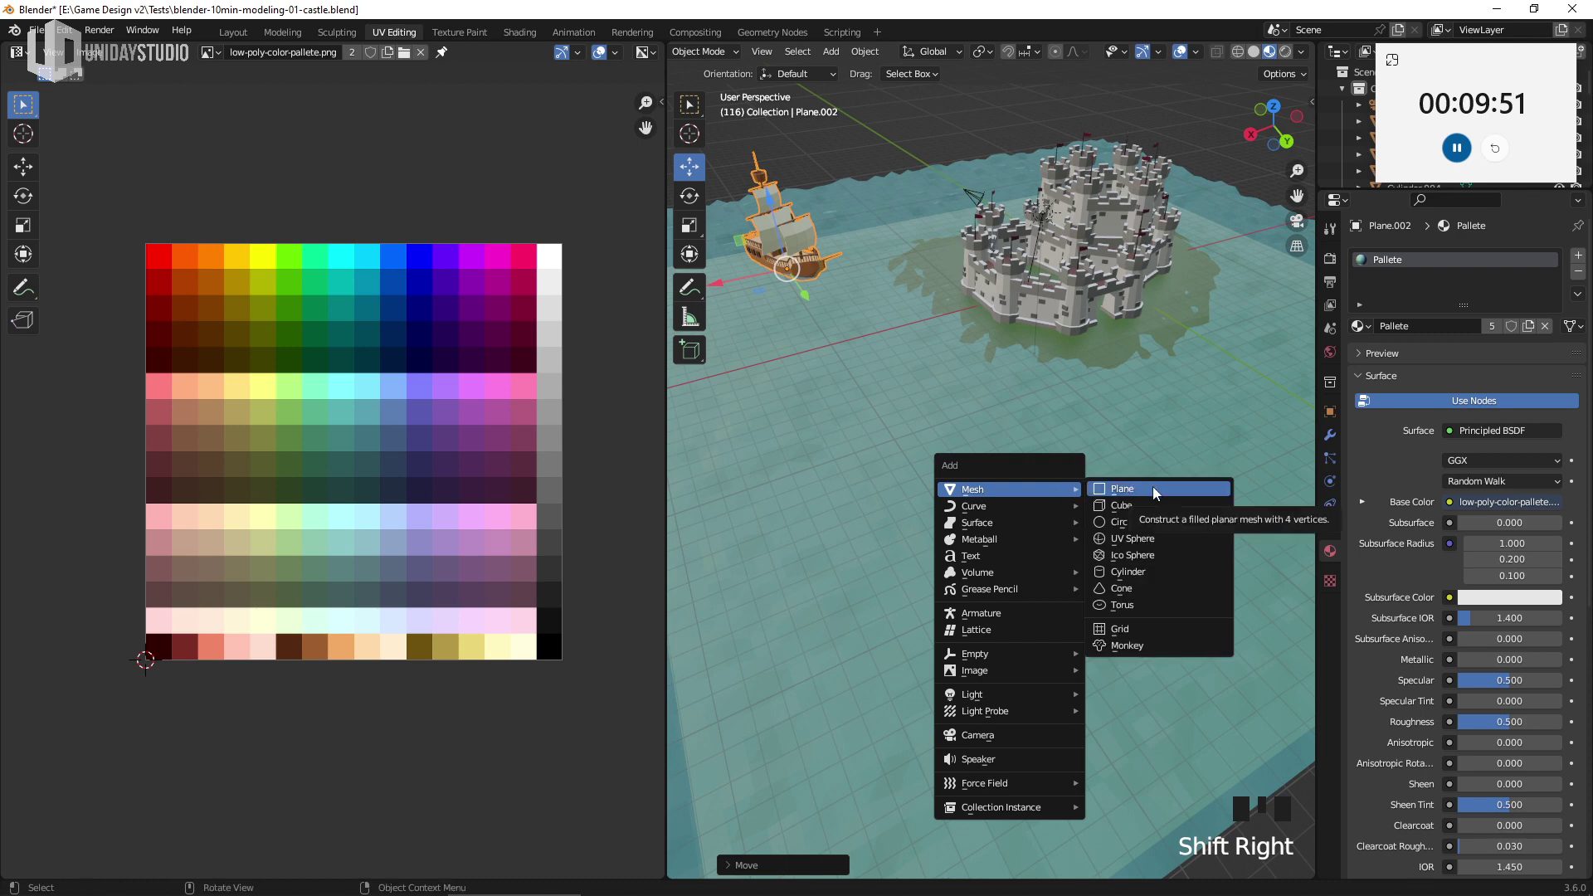
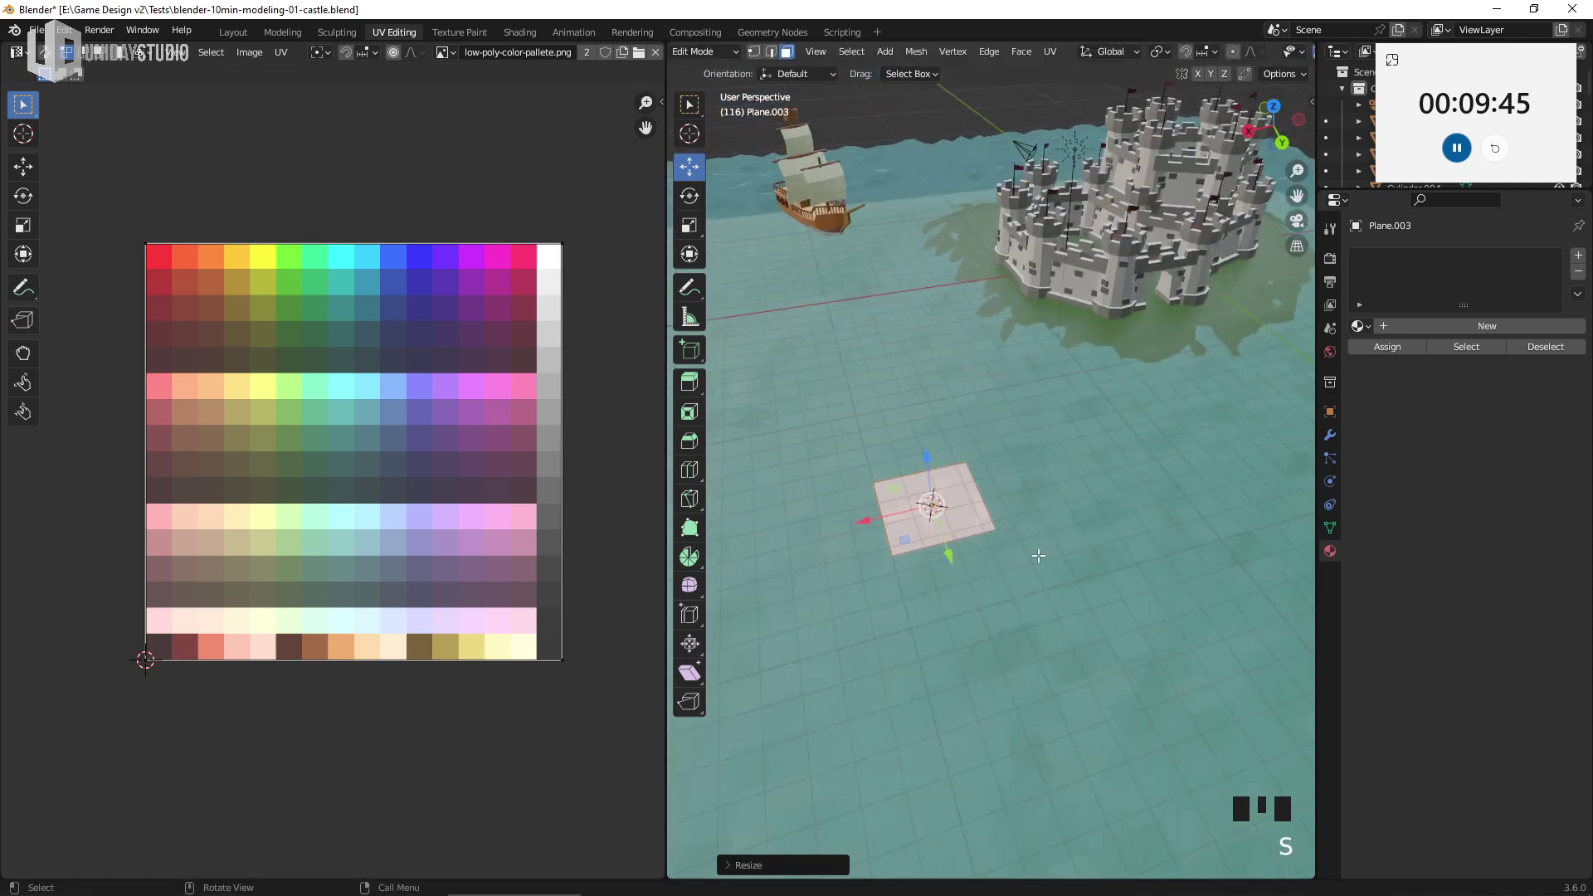
key(KP_Decimal)
key(KP_7)
key(ctrl+space)
scroll(down, 3)
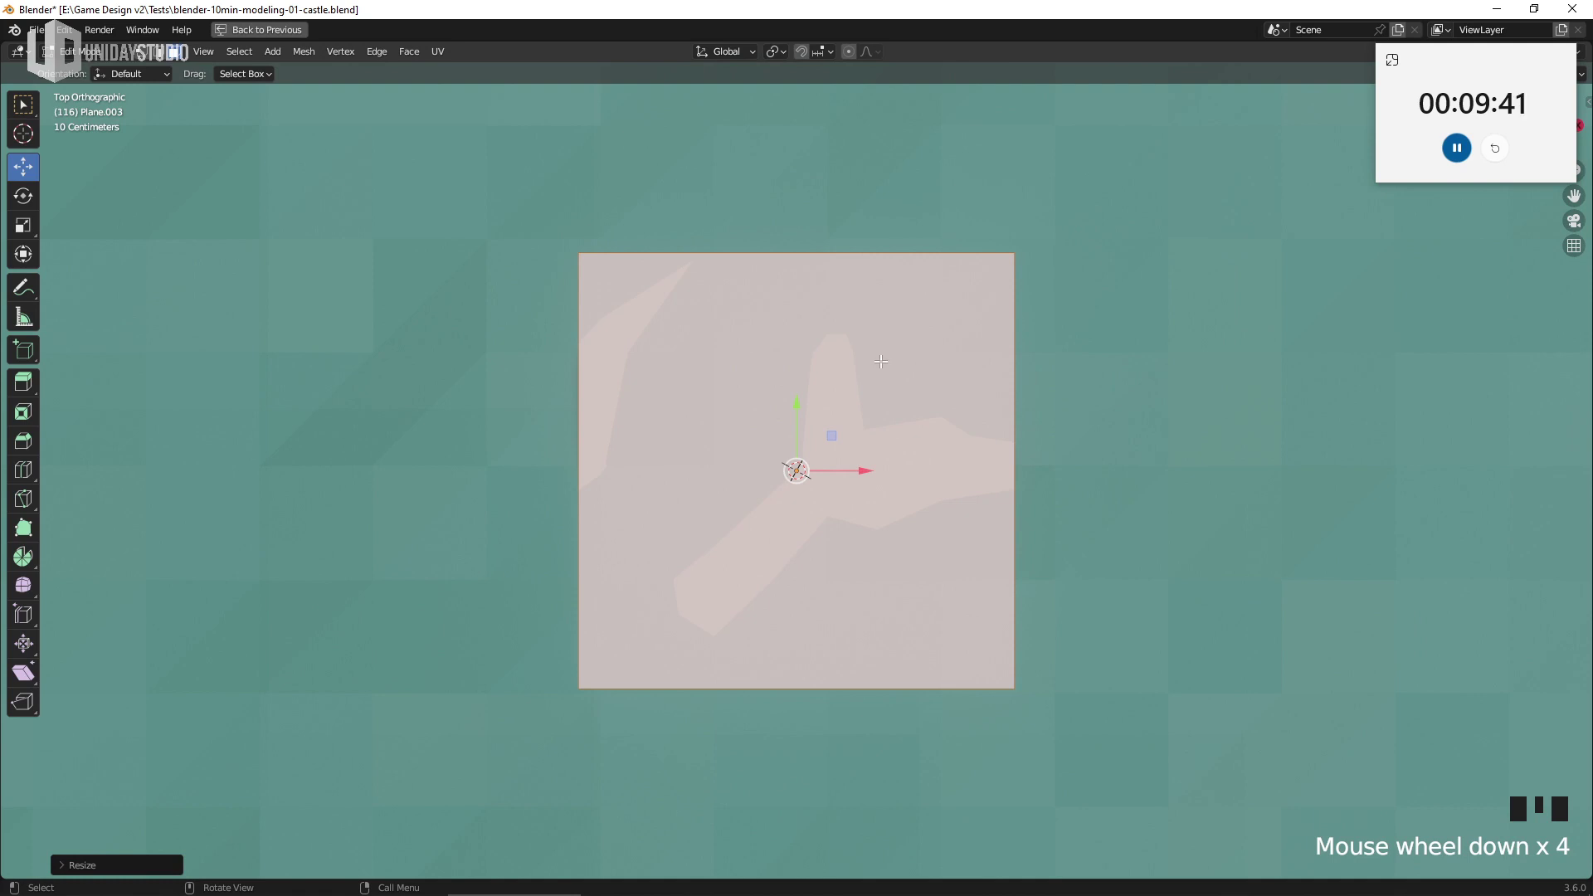
Cut the plane with edge loops and push outer vertices into an irregular island outline
key(ctrl+r)
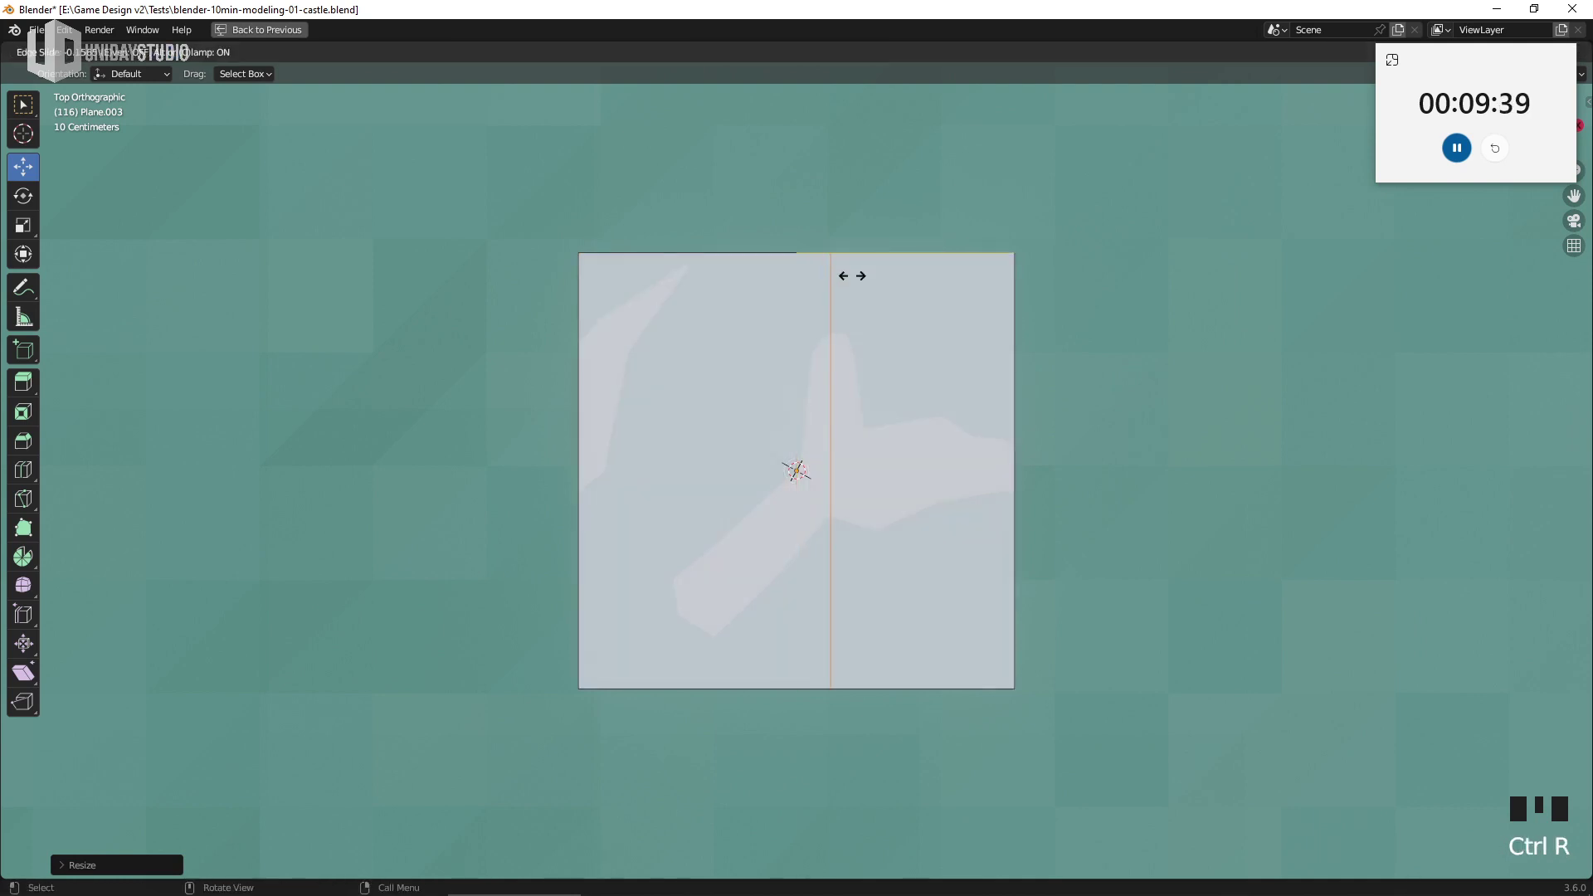
key(s)
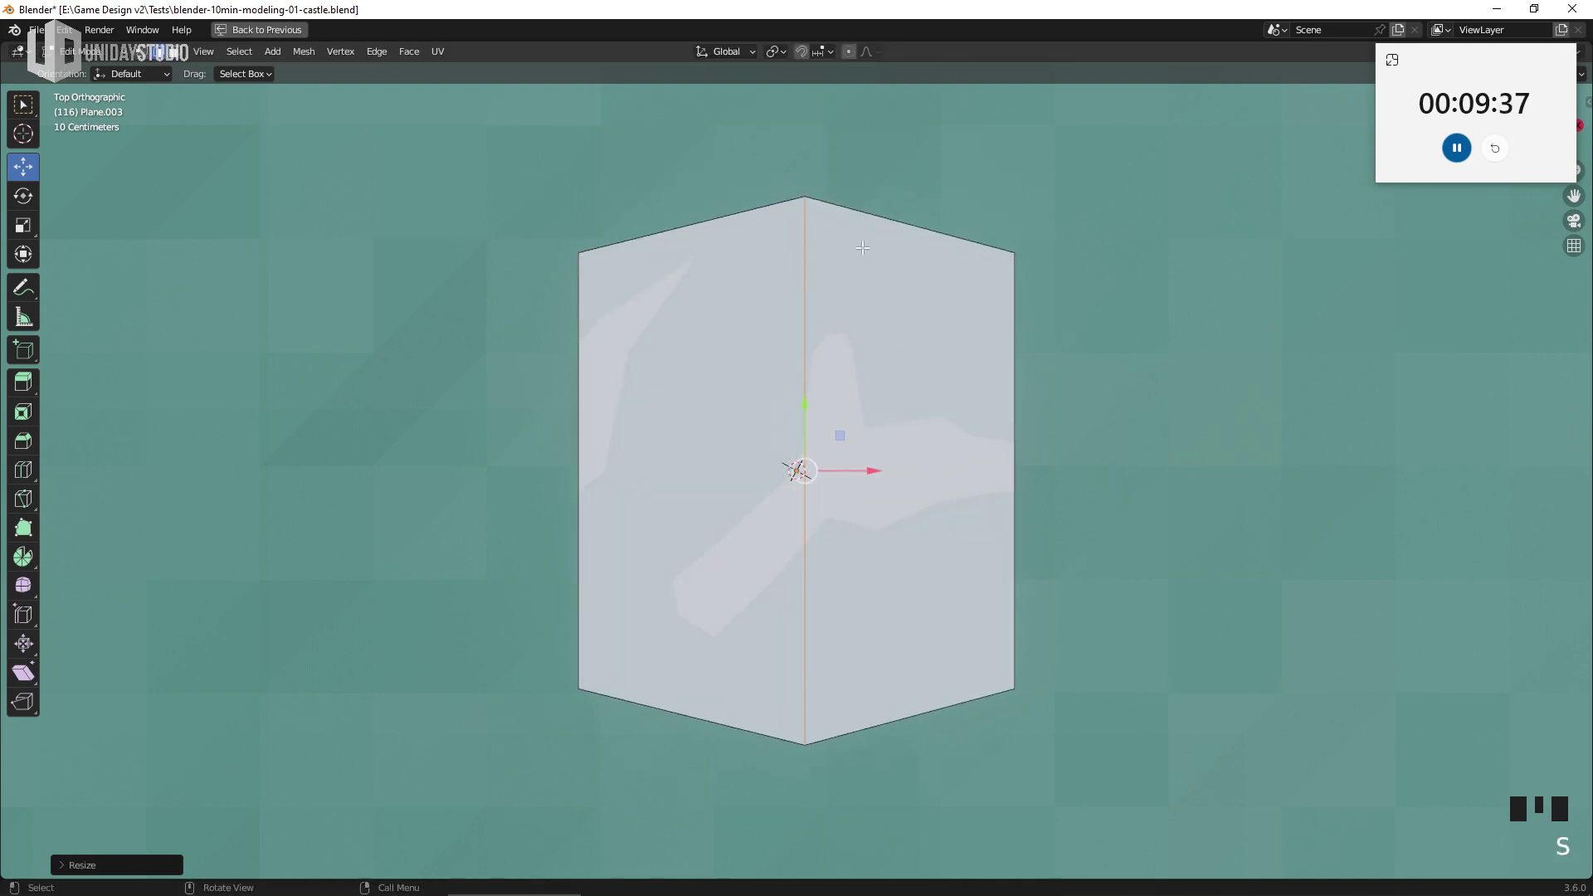
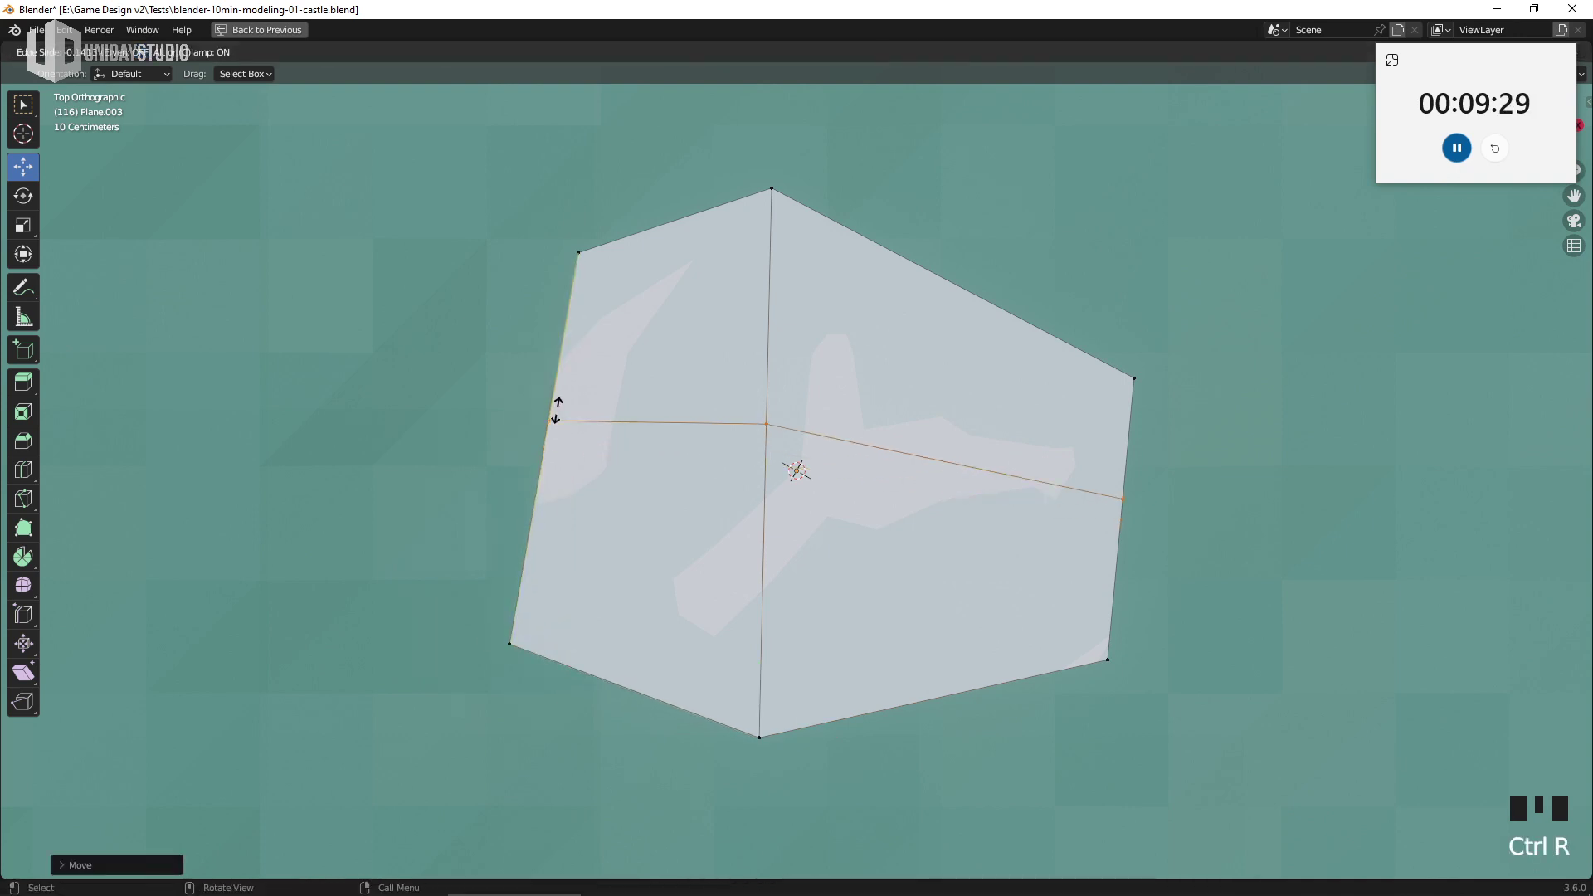
click(629, 446)
key(g)
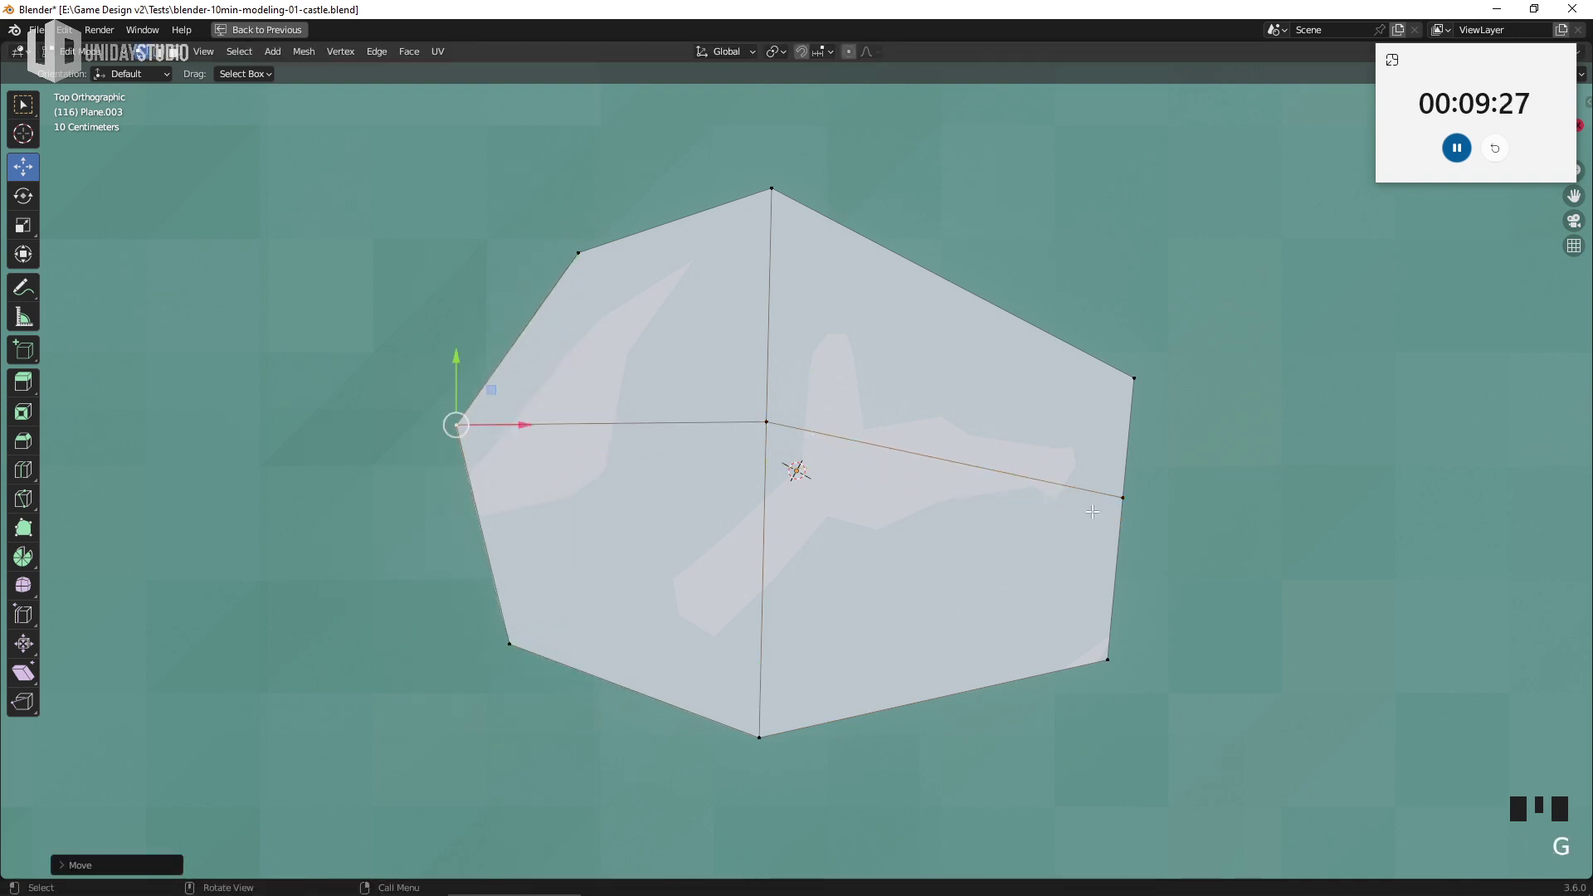
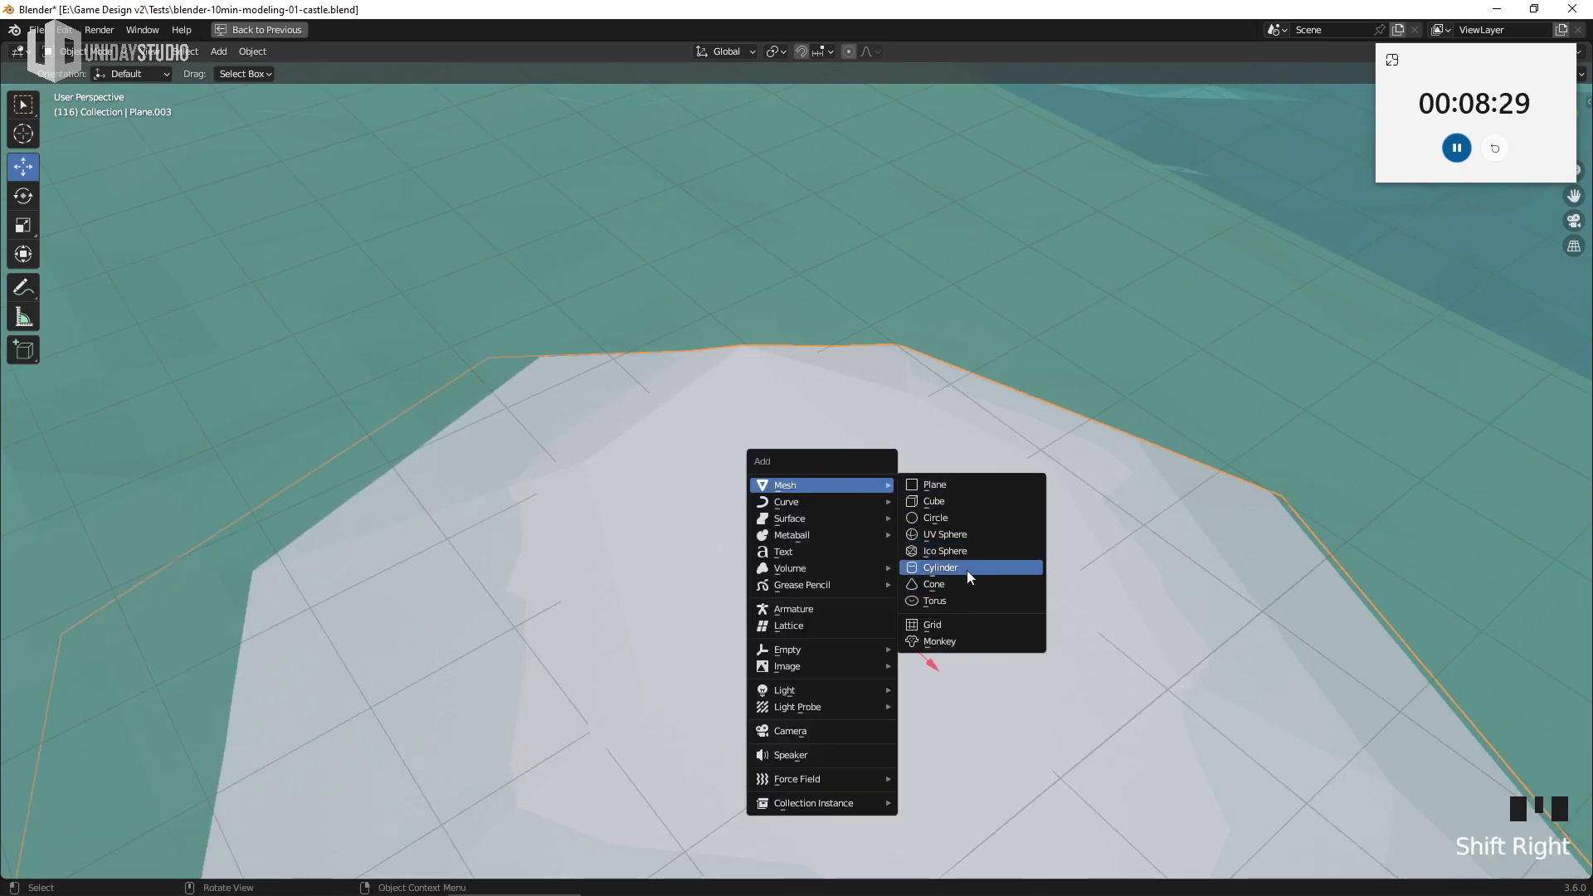
Add a cylinder on the island and shrink it to a small trunk base
scroll(up, 3)
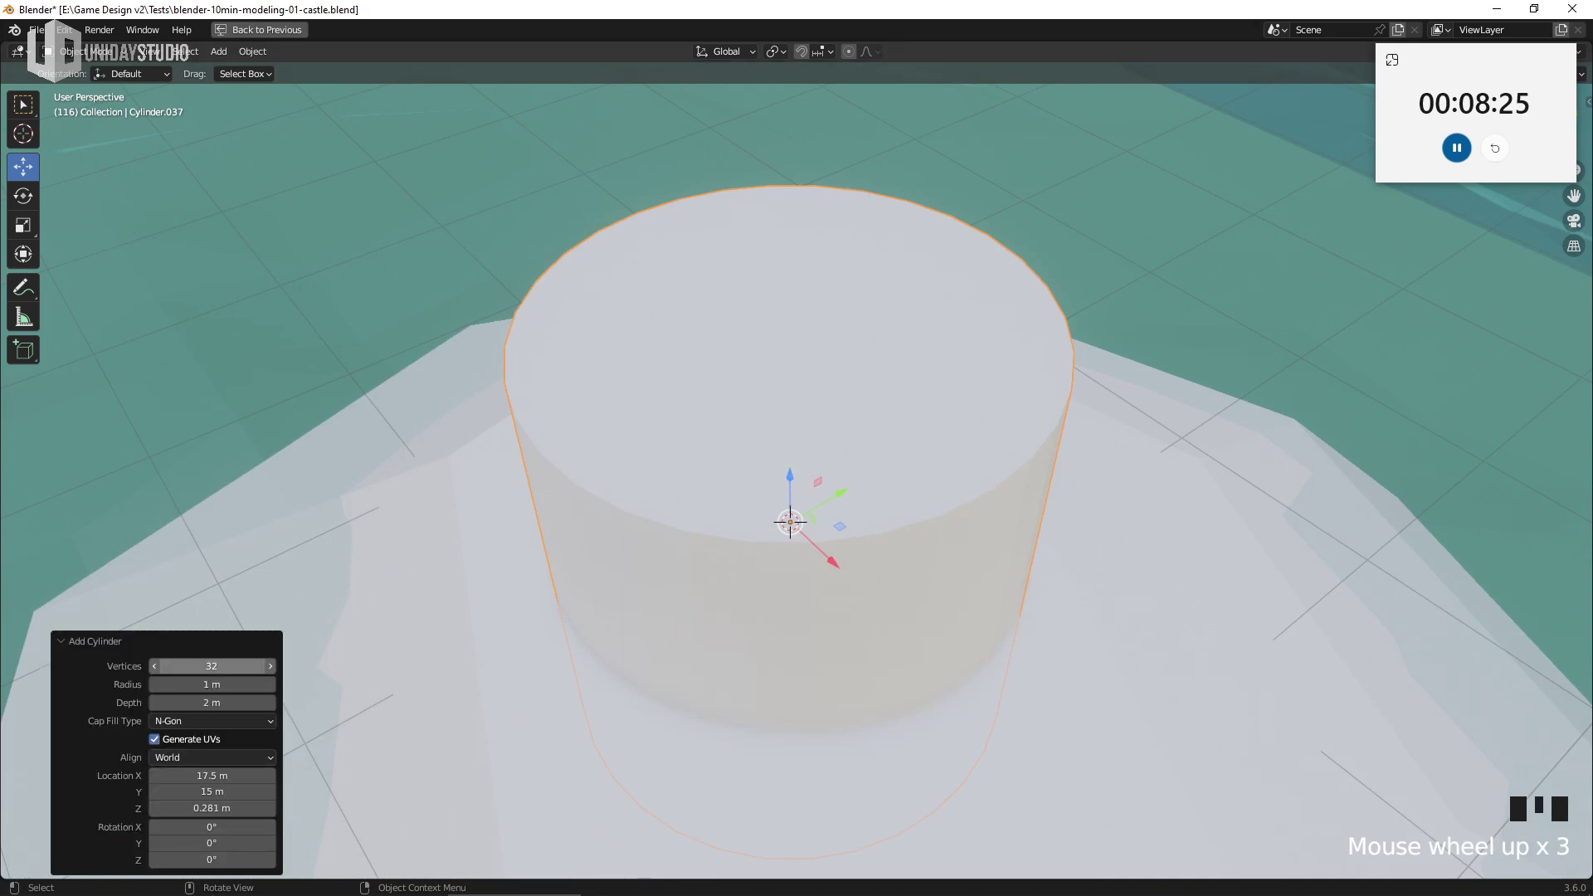
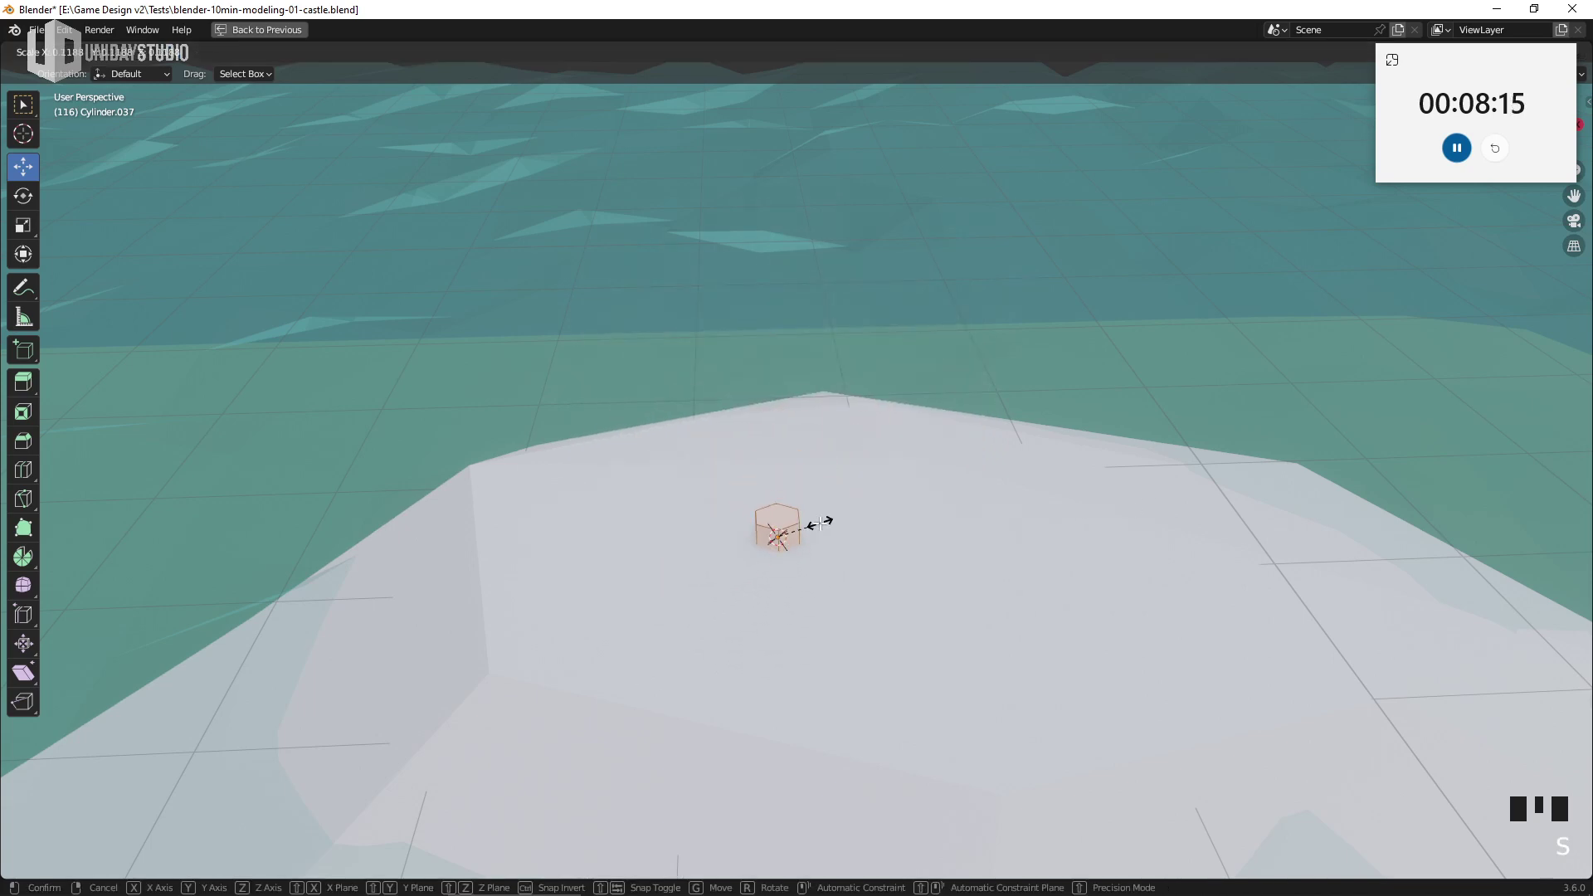
scroll(up, 3)
drag(883, 595, 763, 576)
click(763, 576)
middle_click(867, 574)
Extrude the cylinder's top face upward into a tall trunk column
key(g)
key(s)
key(g)
scroll(down, 3)
key(e)
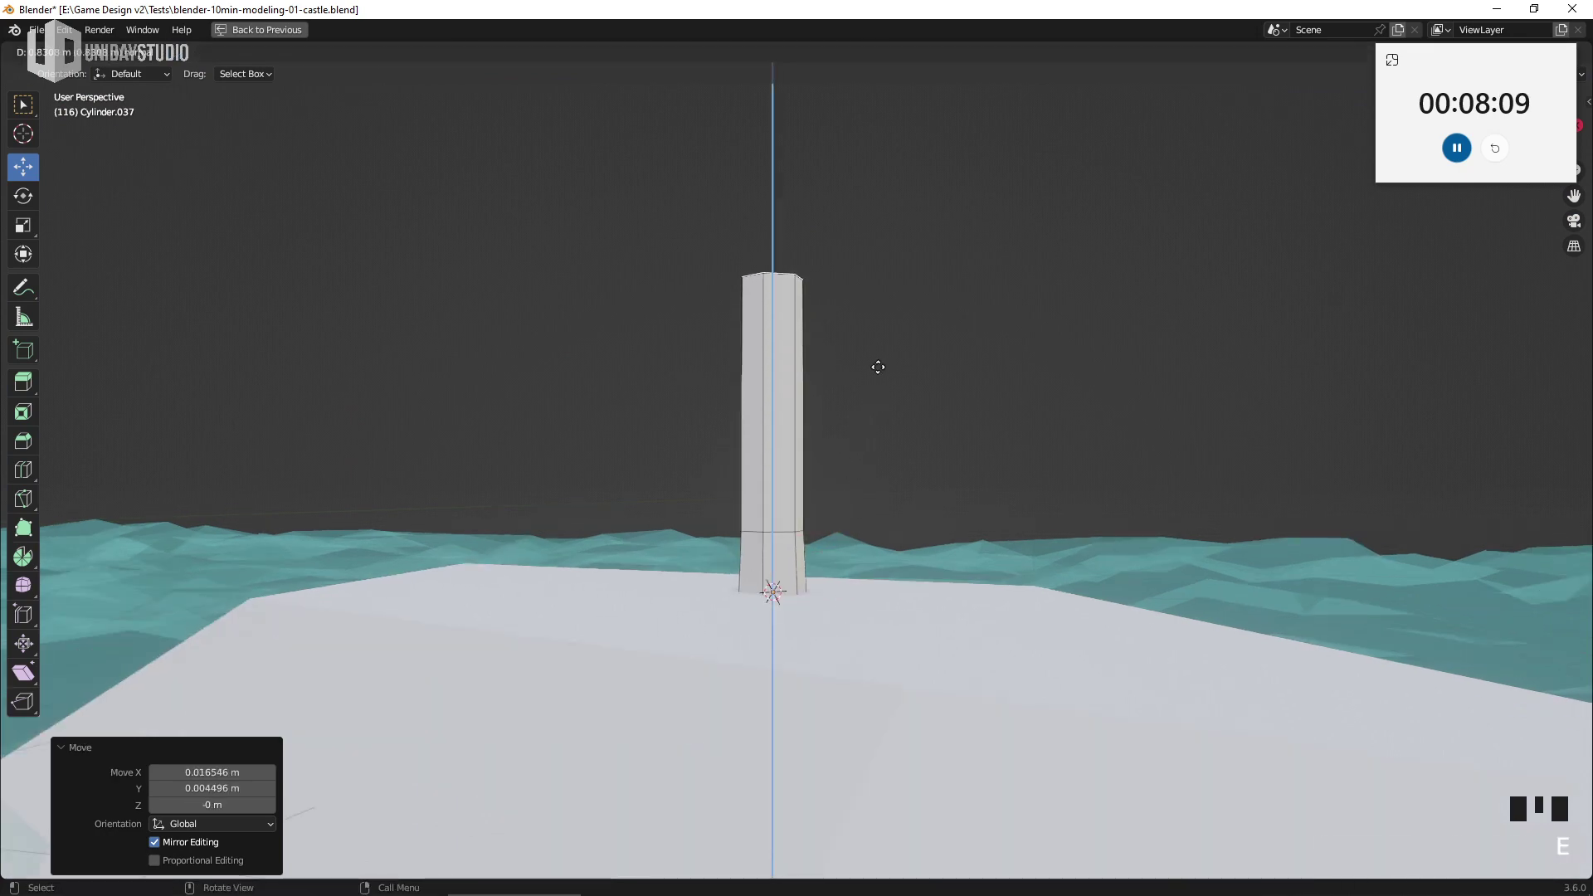
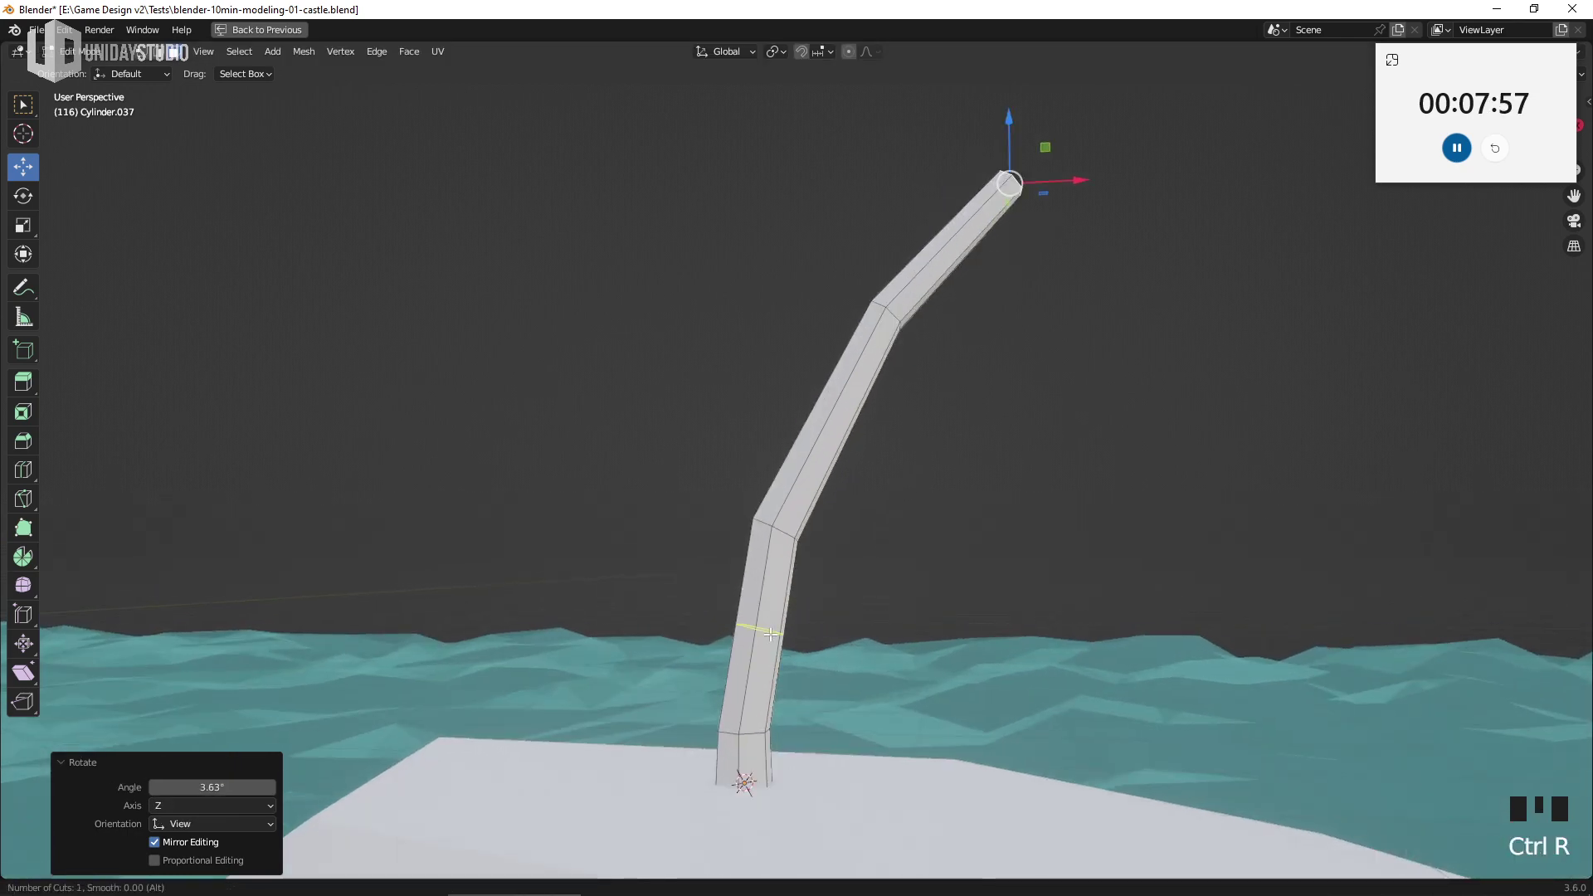
Add an edge loop along the trunk and slide it into place for a smoother bend
key(g)
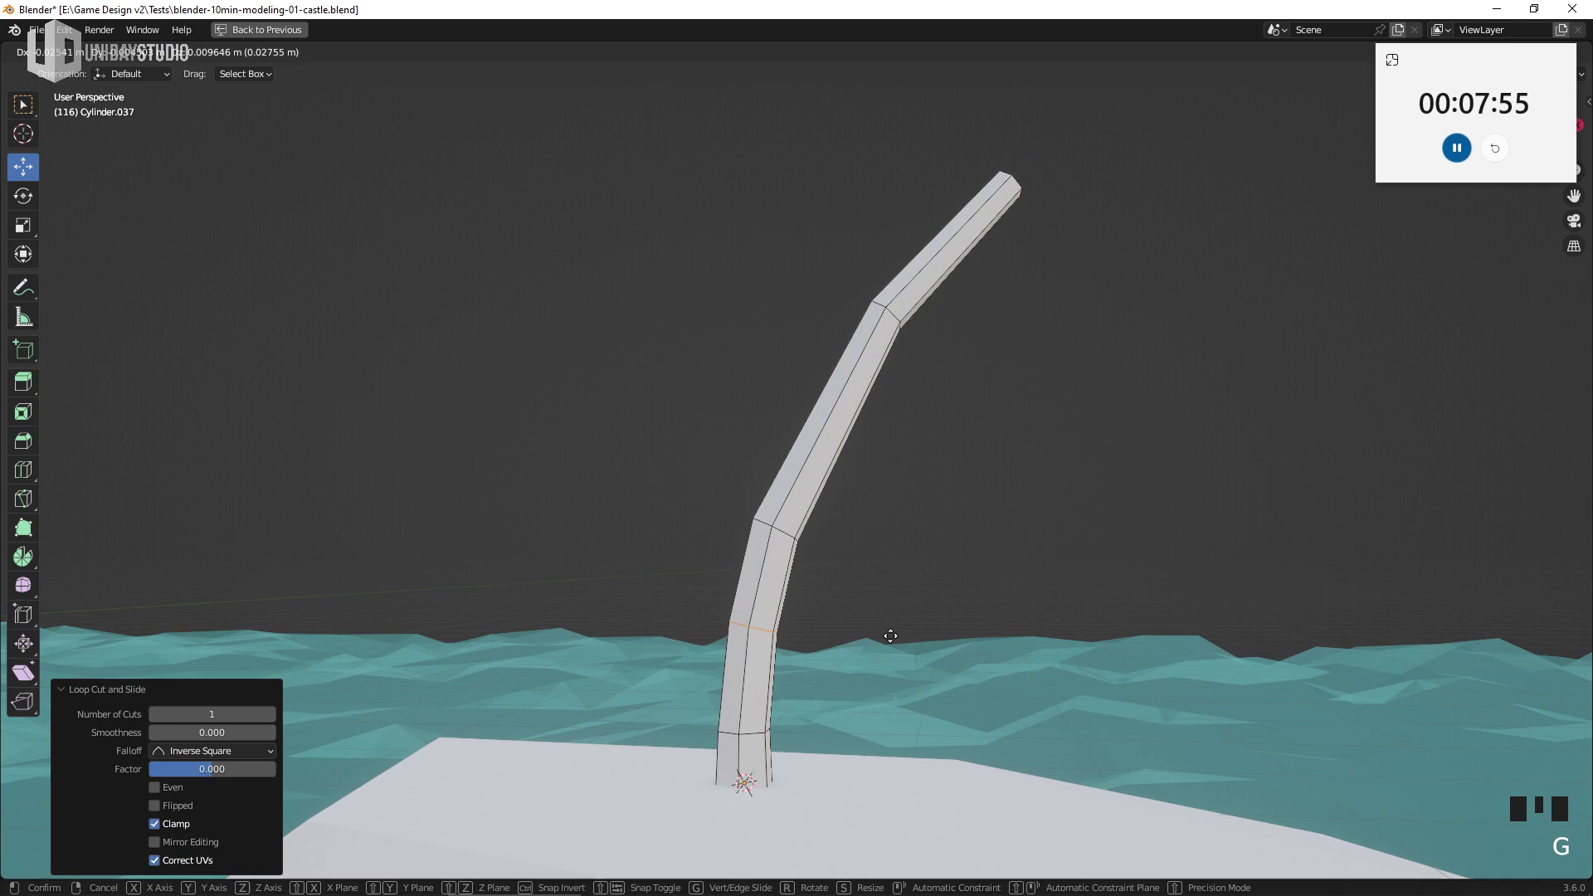
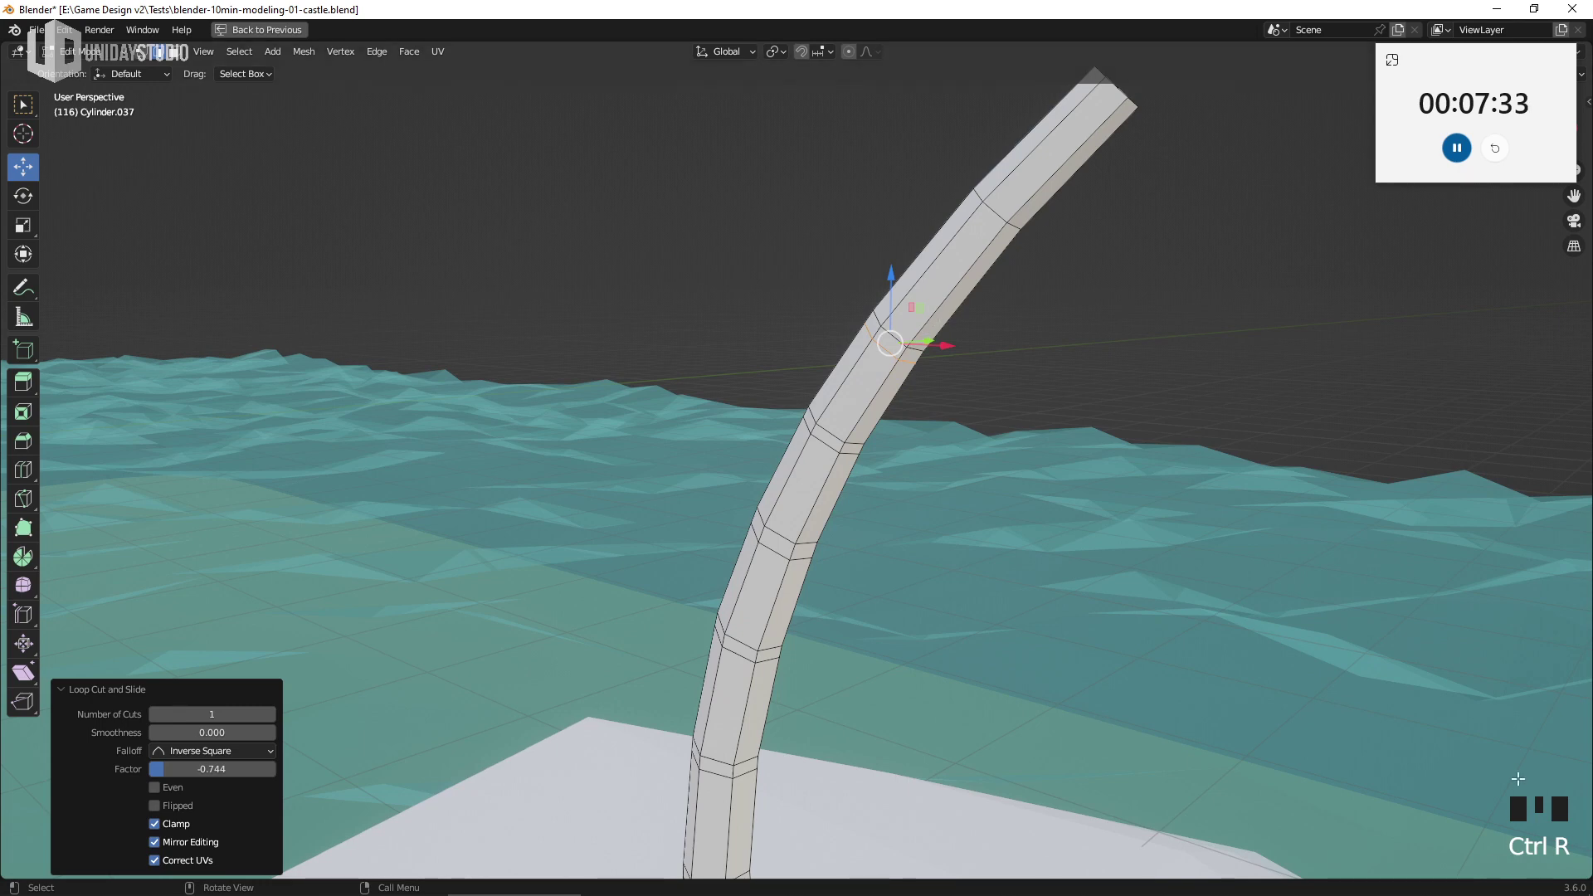
key(ctrl+r)
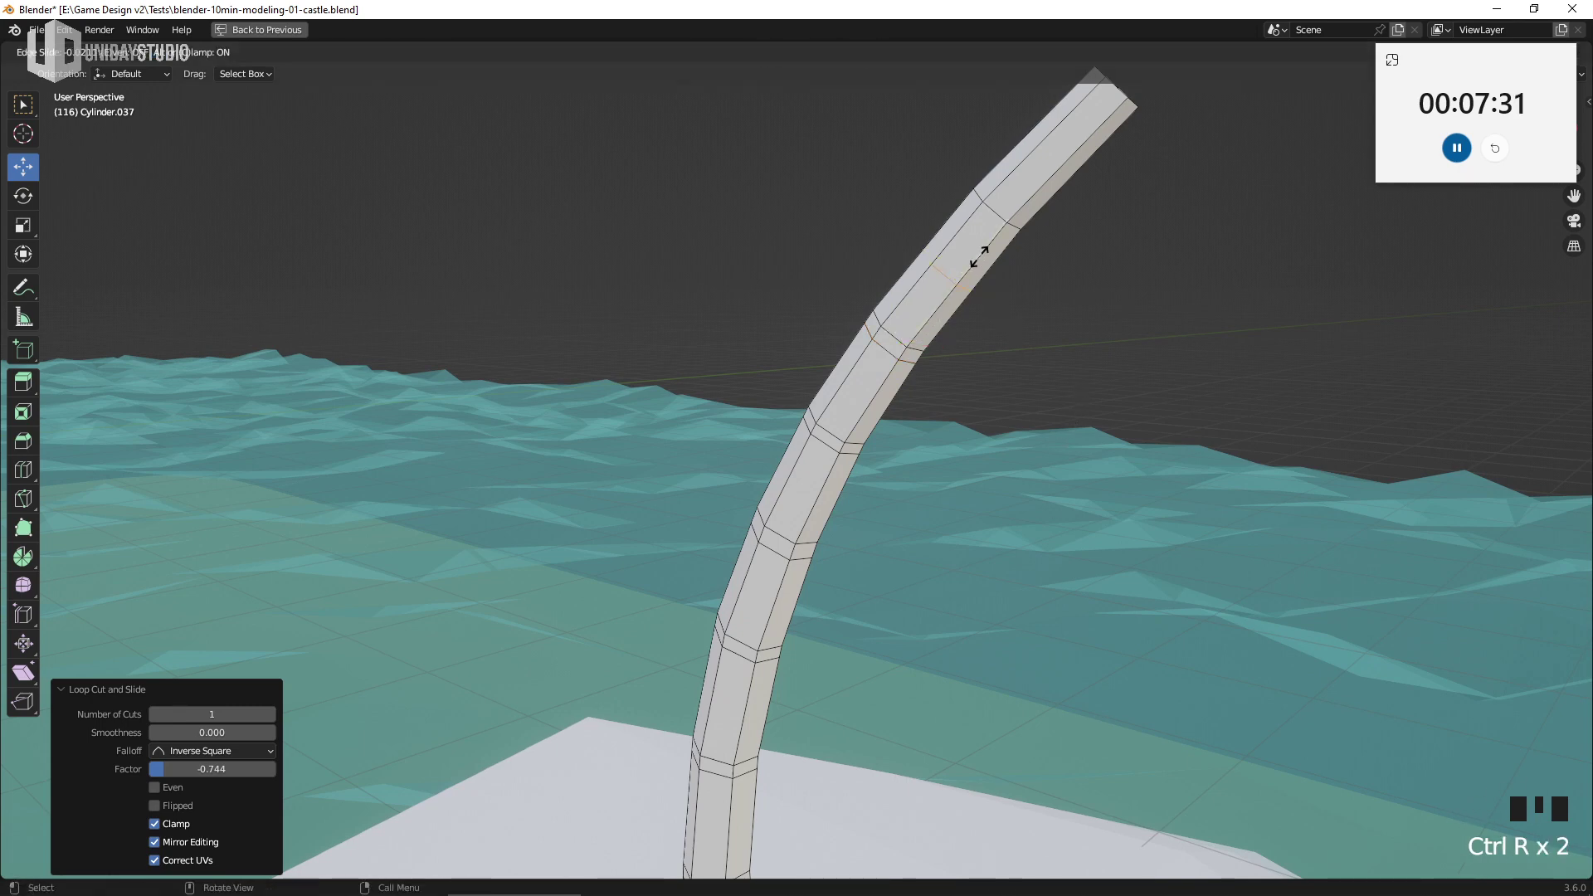
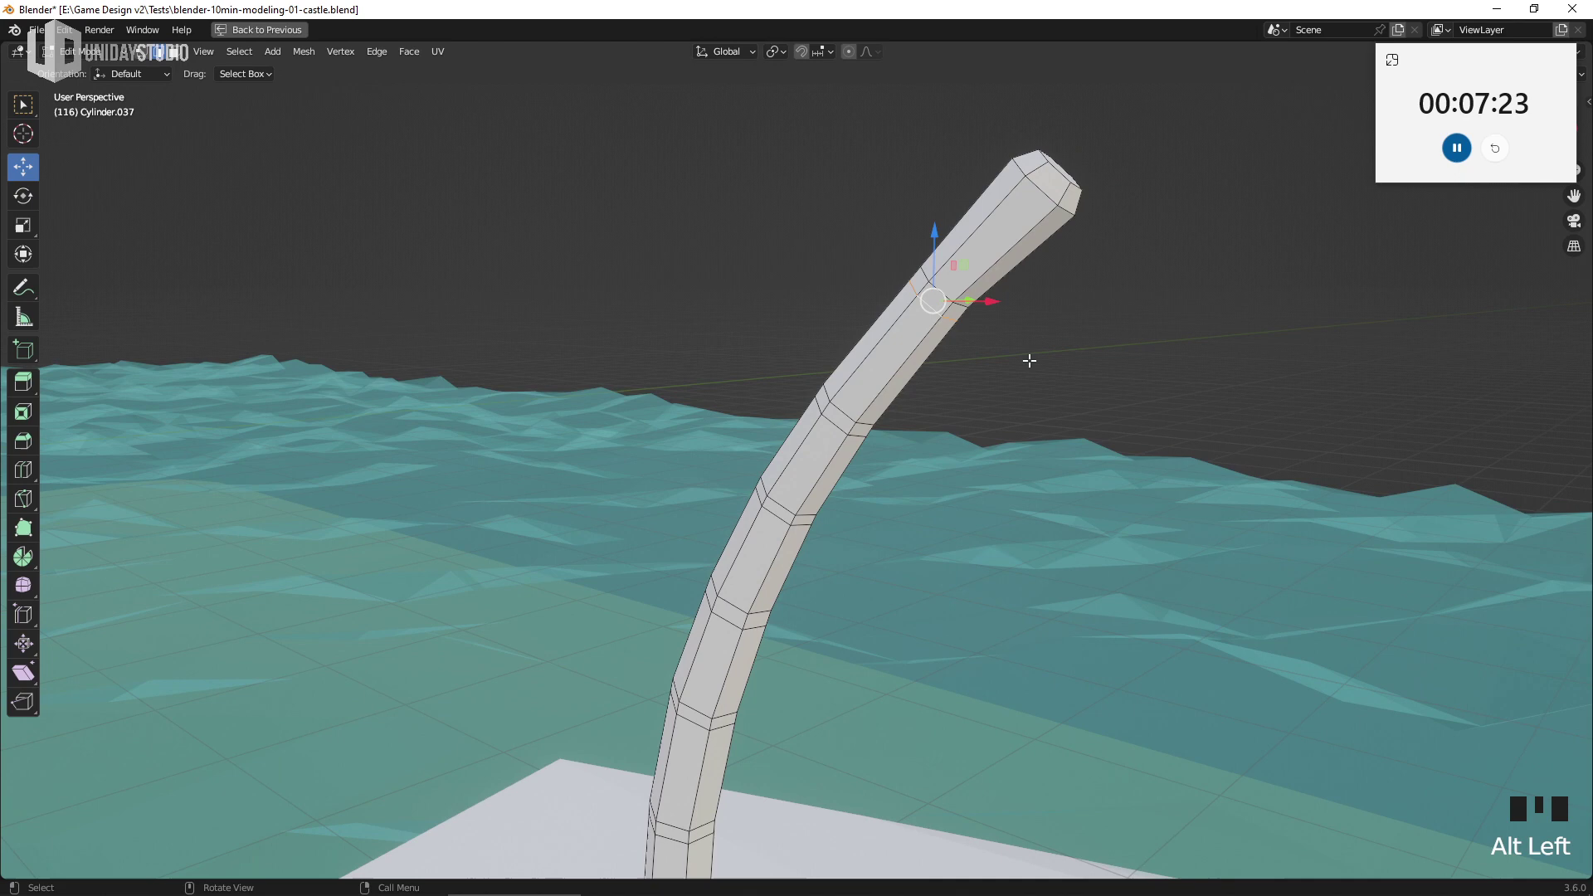
Widen alternate trunk edge loops into notched segment rims, then add a plane for the leaves
key(s)
key(alt+Left)
key(s)
key(alt+Left)
key(s)
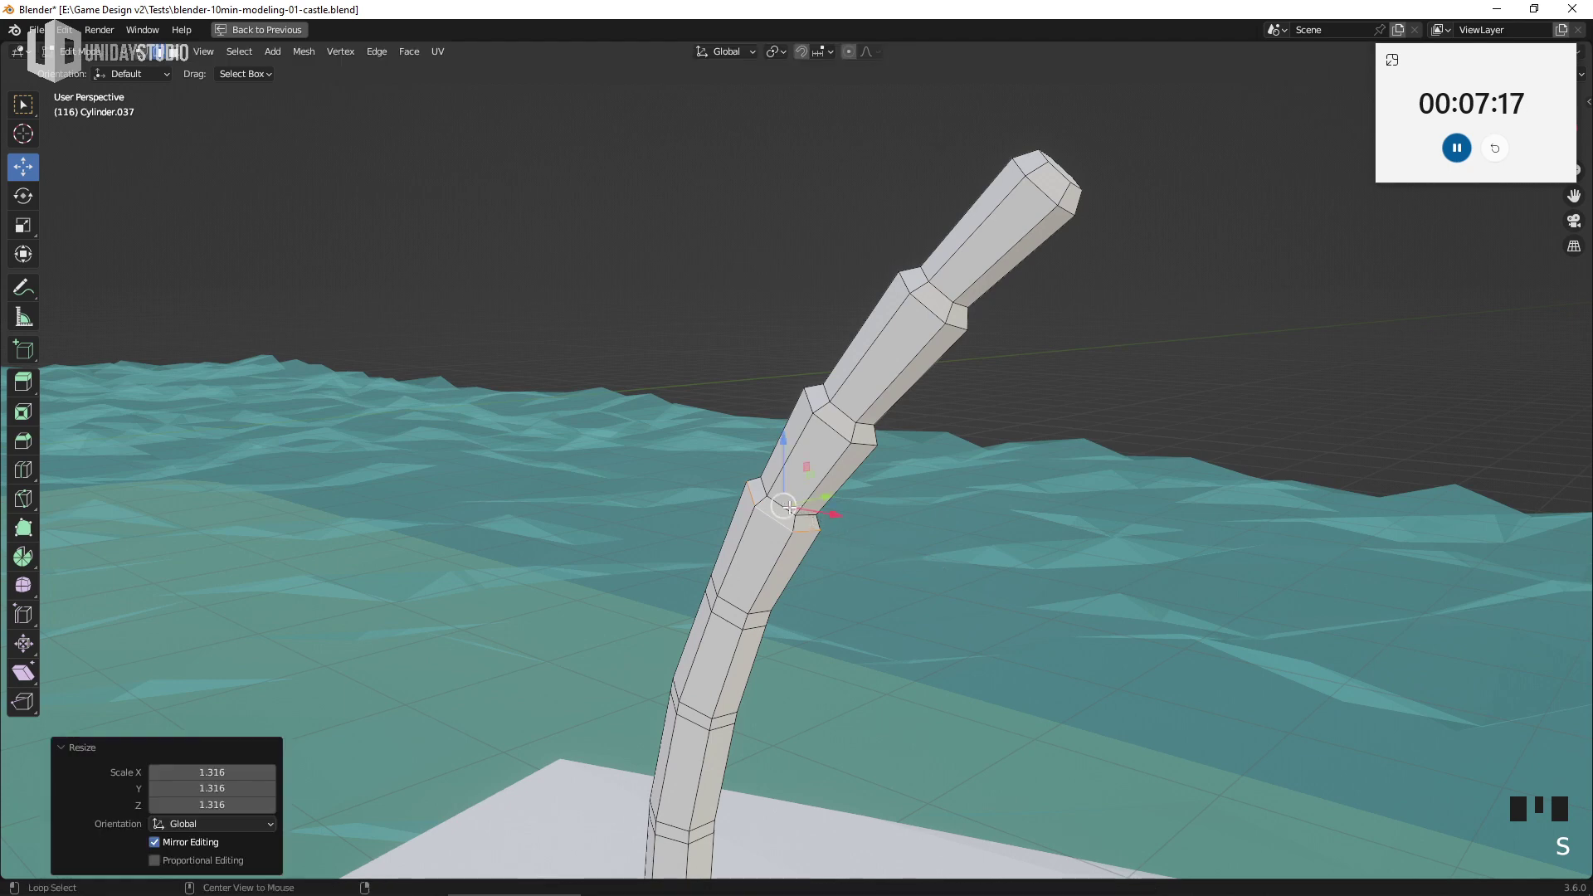
key(s)
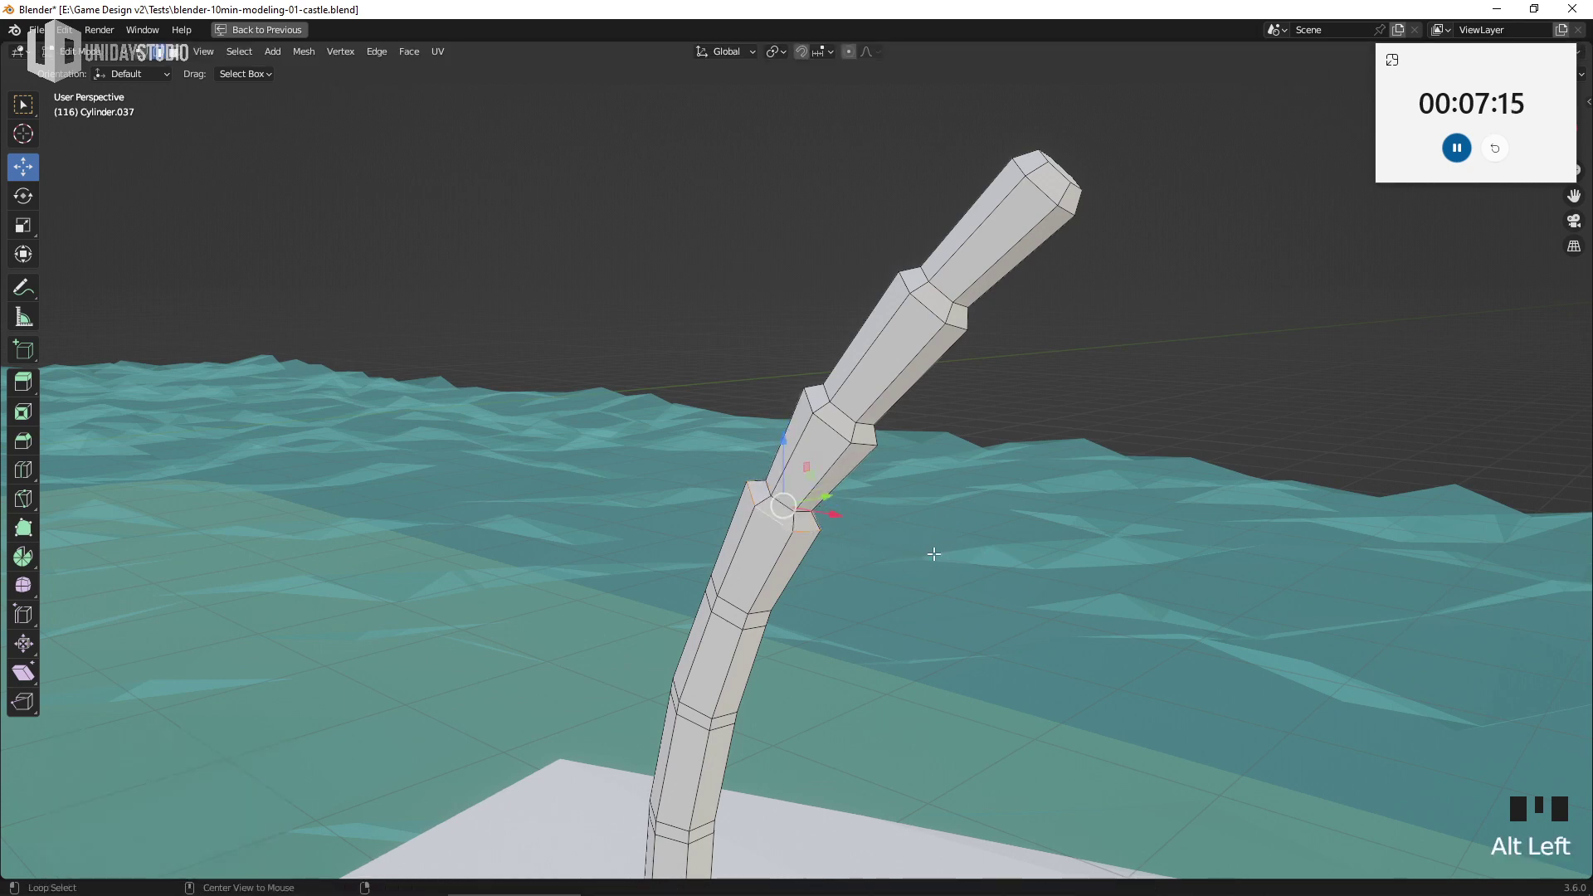
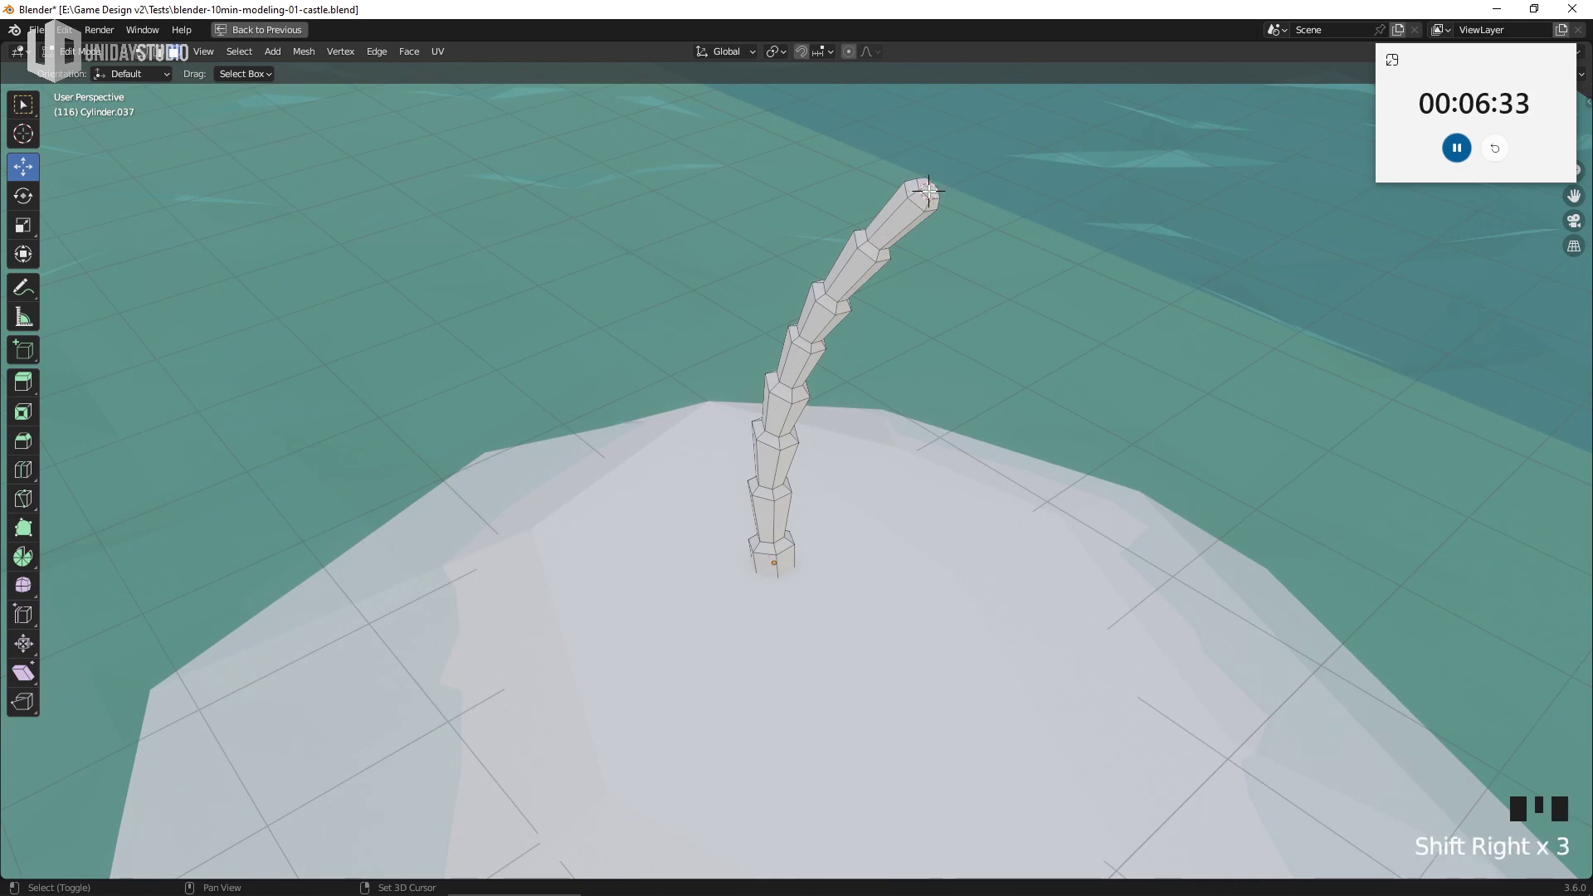
key(shift+a)
key(KP_Decimal)
Add a flat plane and narrow it into a thin leaf strip
middle_click(886, 457)
key(g)
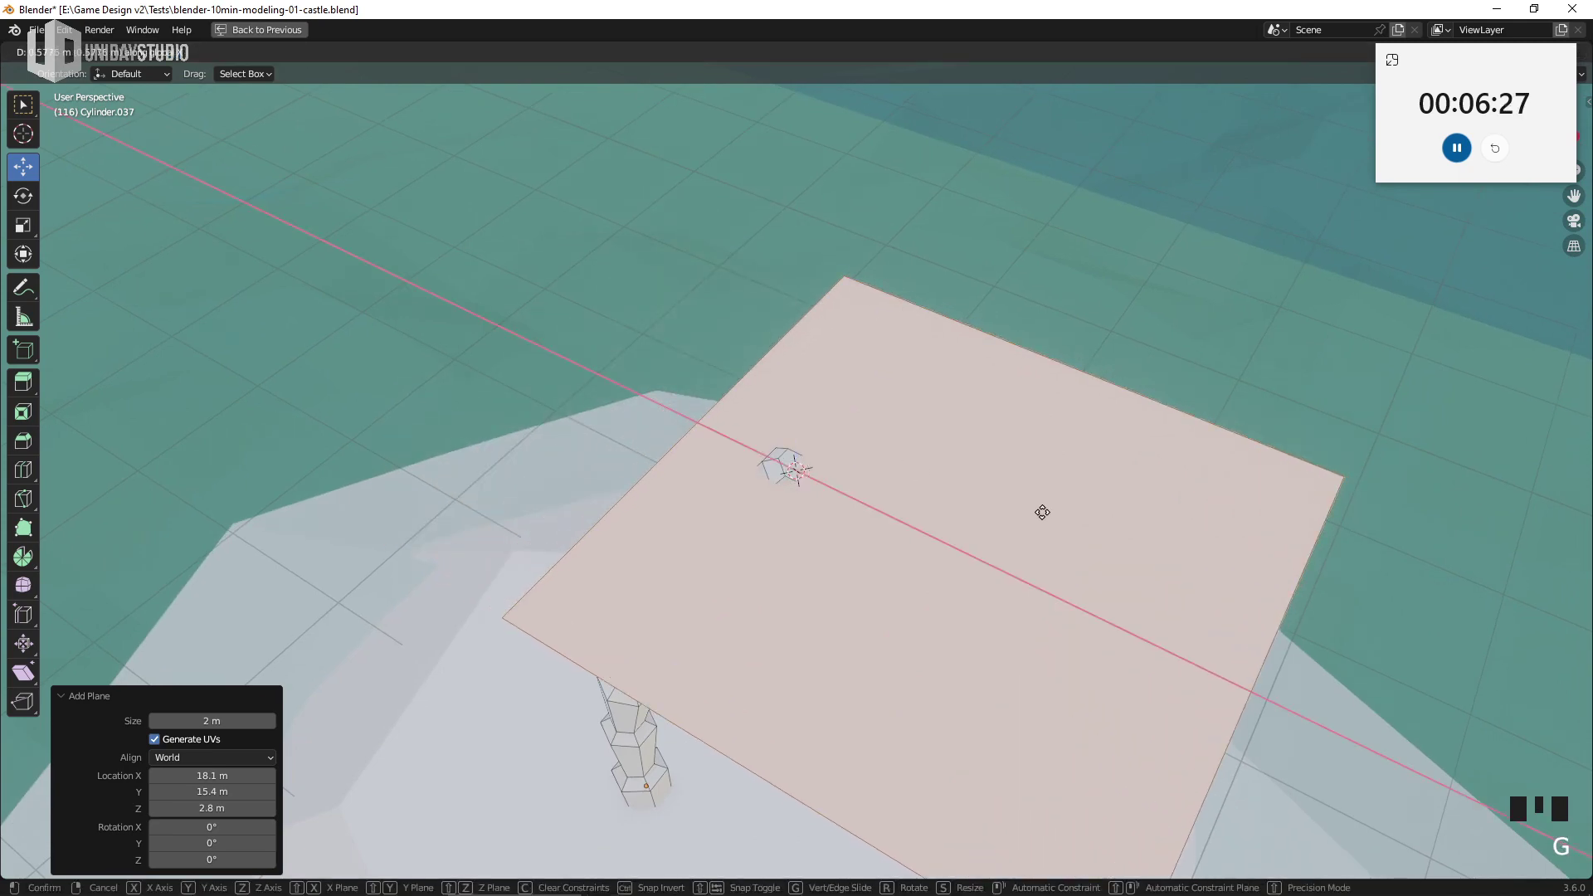
scroll(down, 3)
key(s)
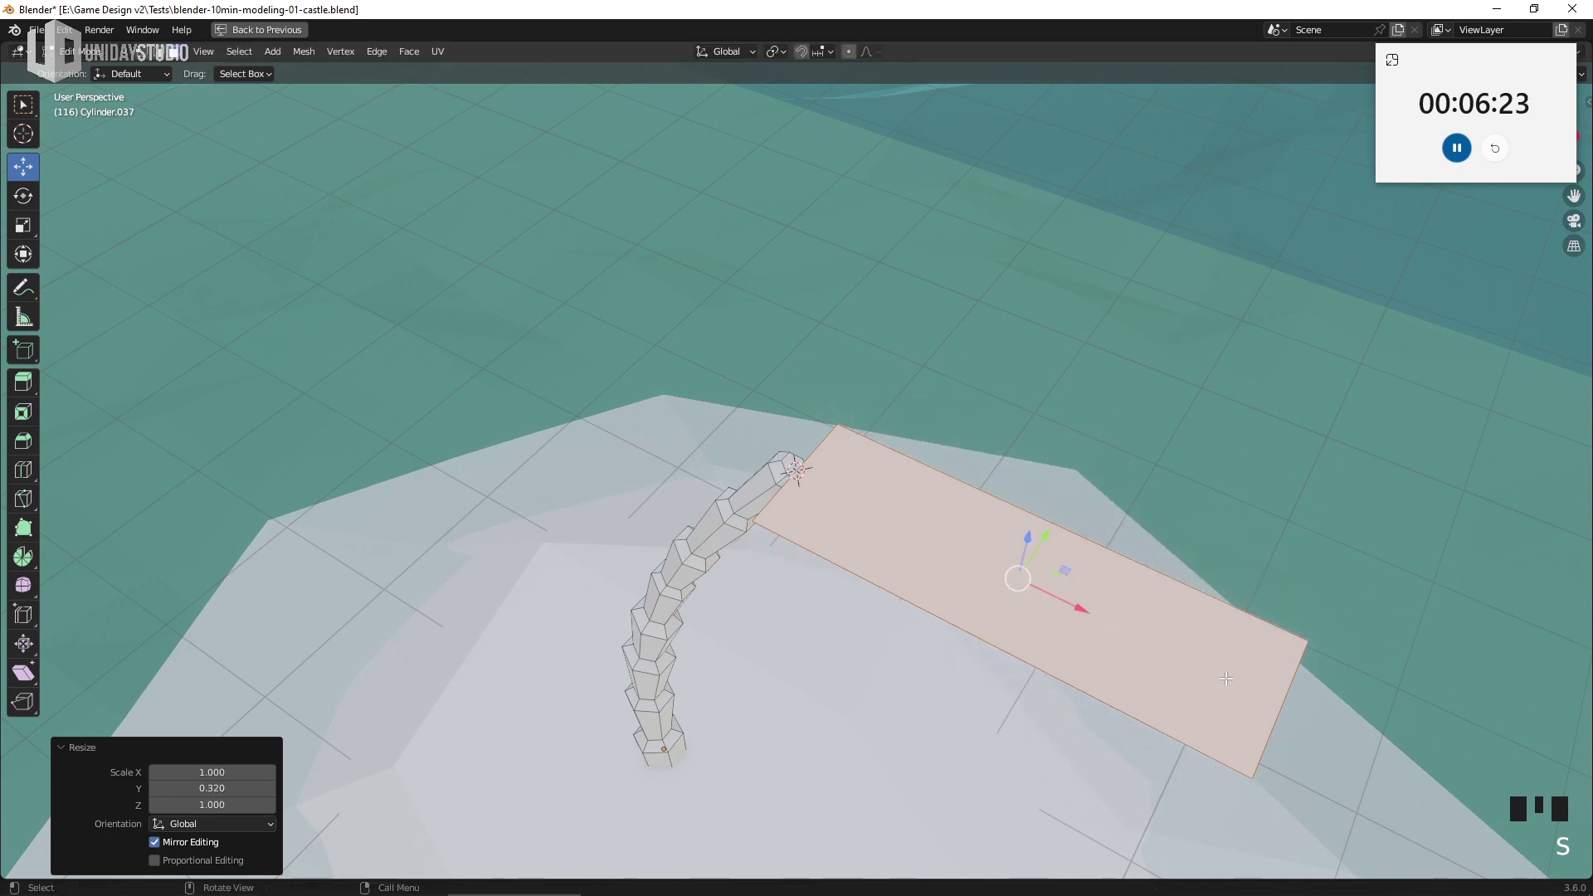
Place the leaf strip at the trunk top and add cuts across its length
key(2)
drag(1288, 700, 1304, 708)
click(1221, 703)
middle_click(982, 655)
key(ctrl+r)
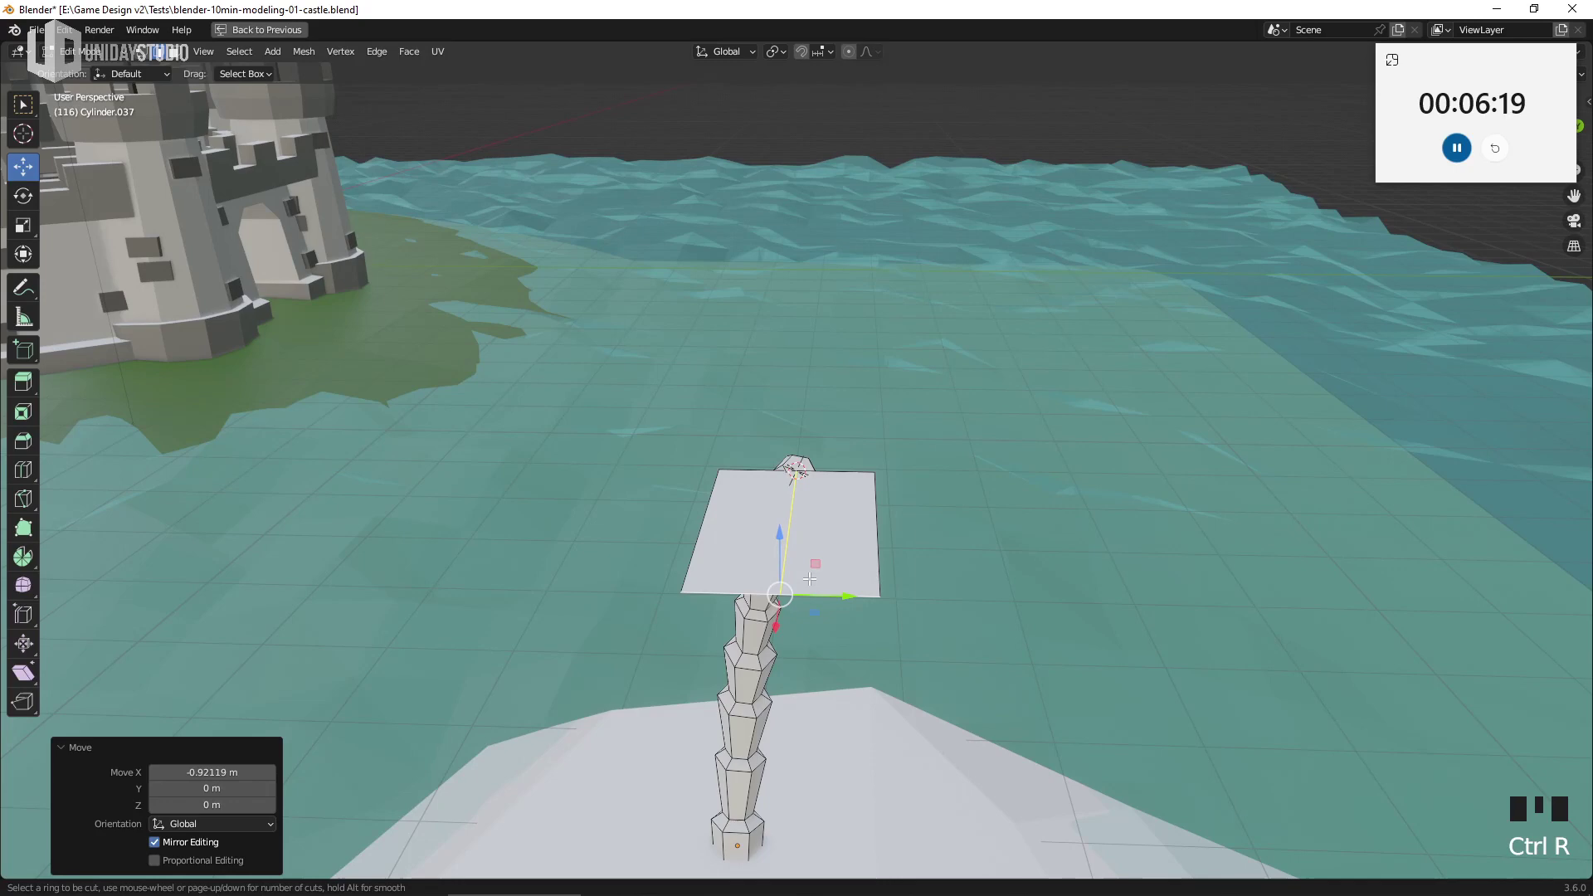
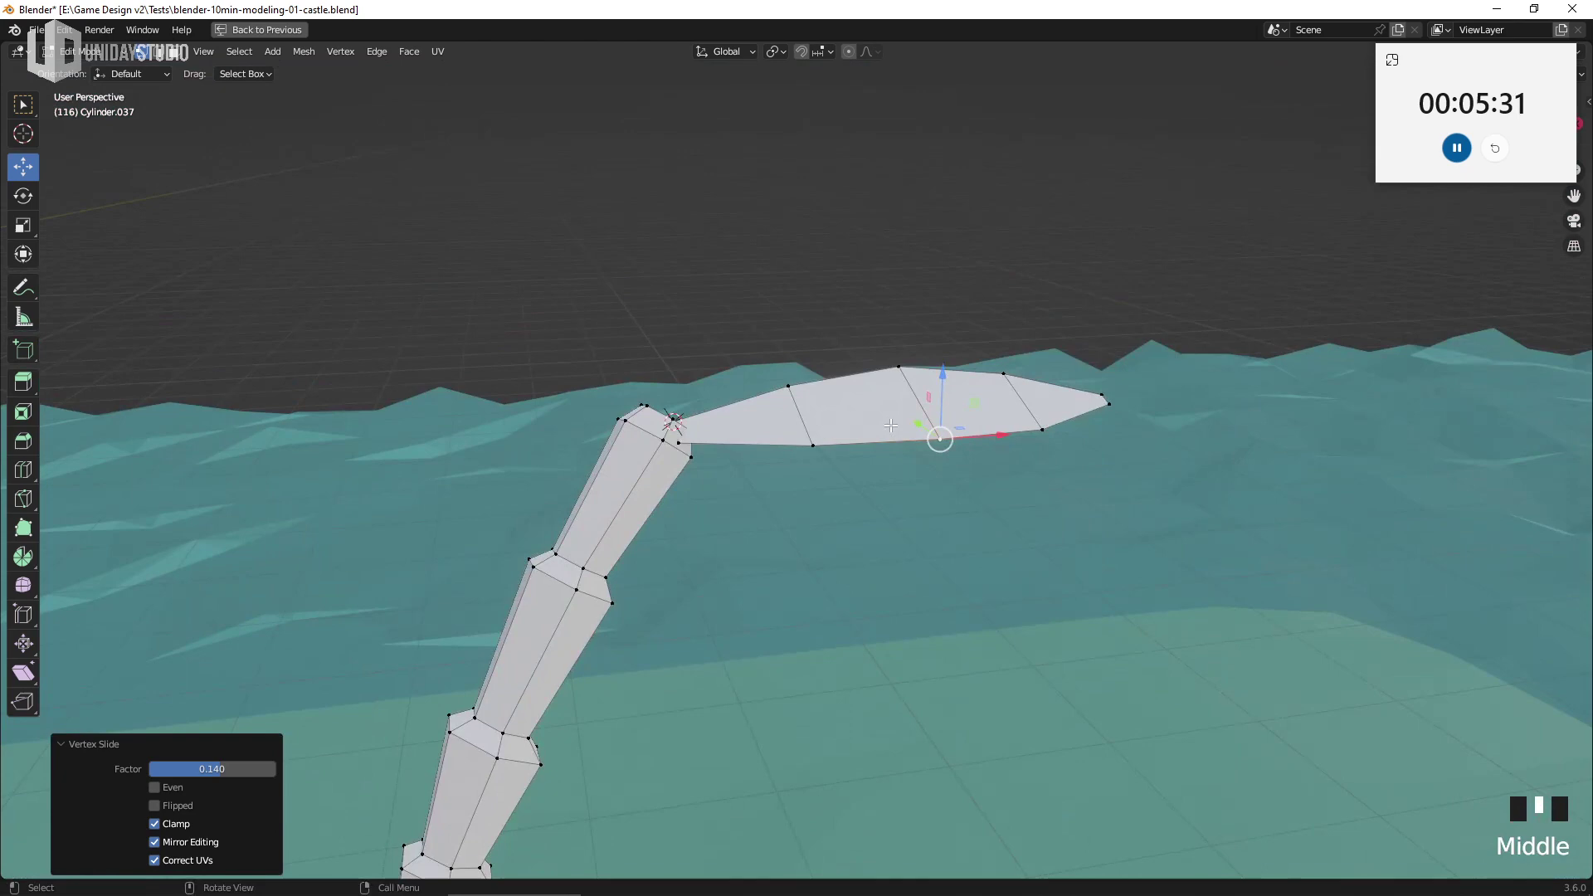
View the leaf straight from the front in local view and adjust its position
middle_click(868, 433)
key(KP_1)
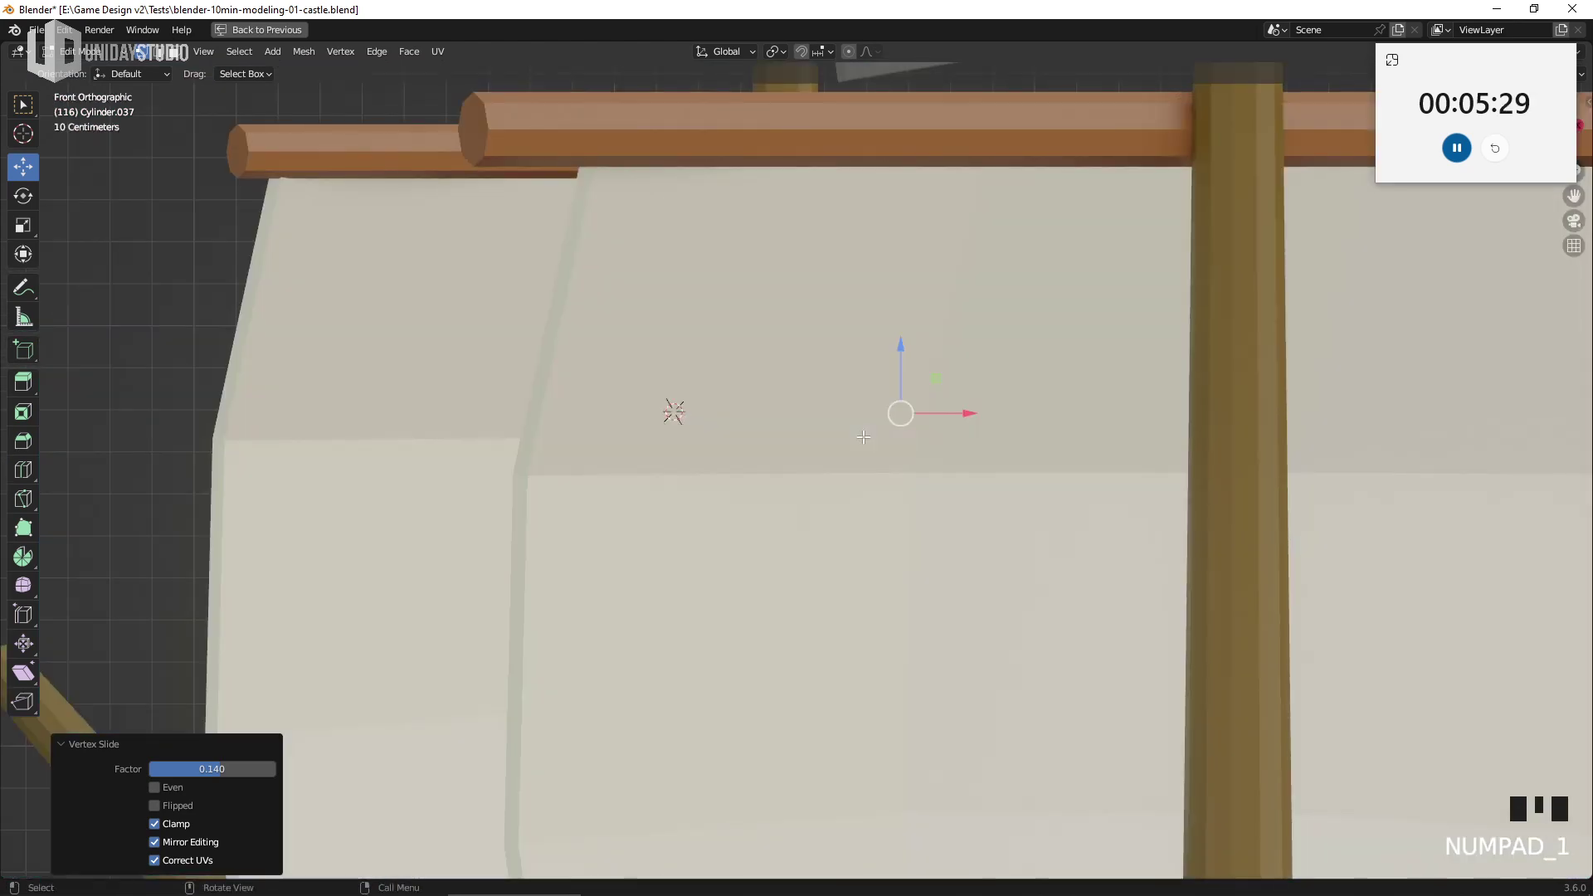
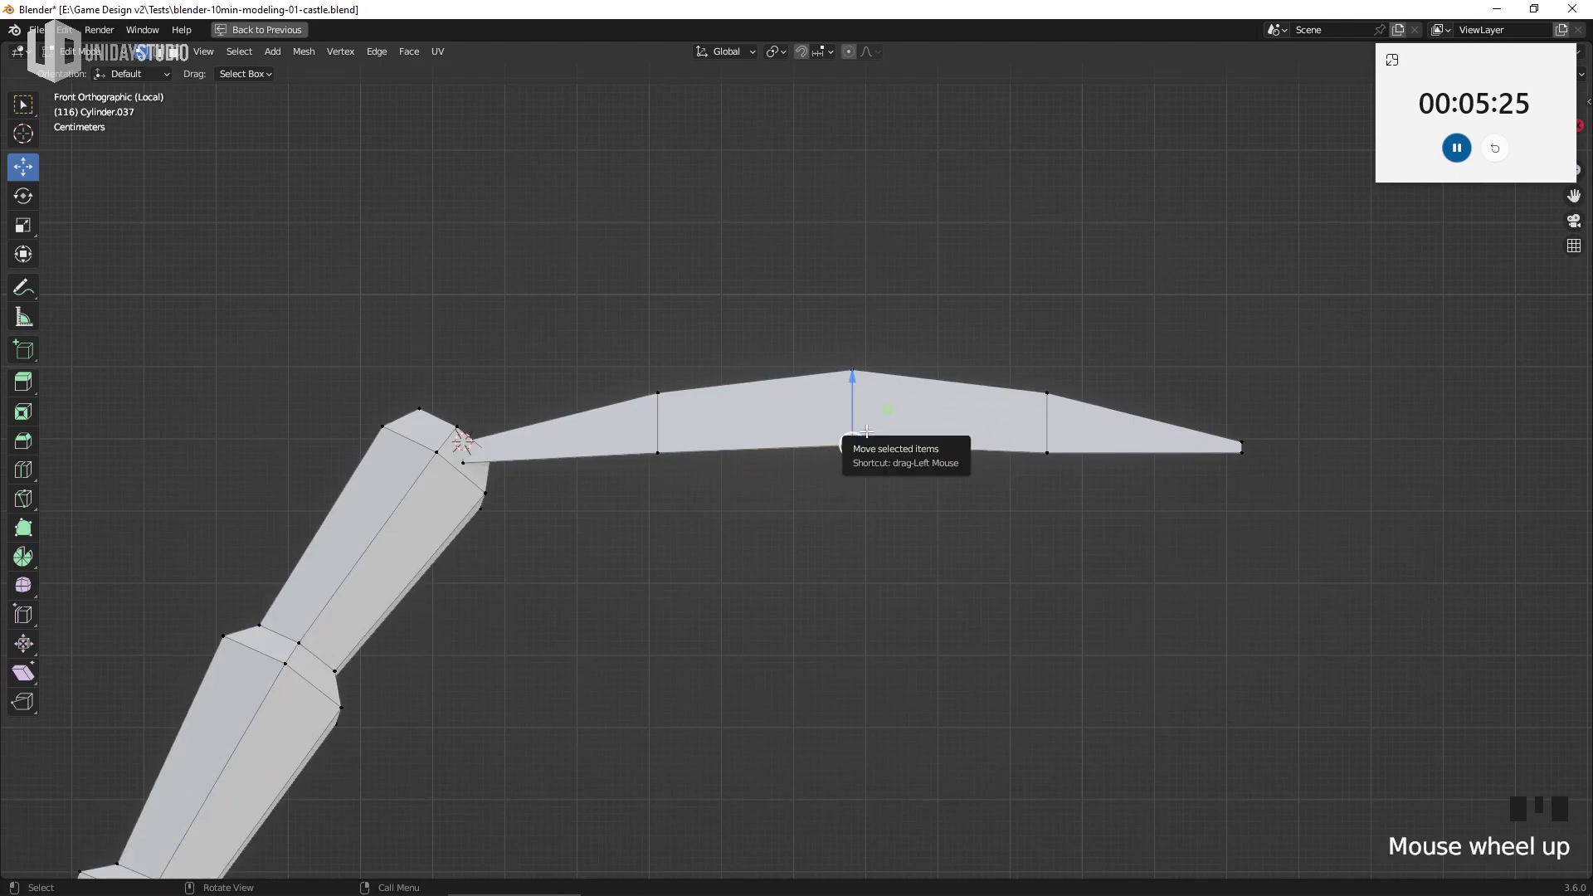
key(l)
key(p)
key(Tab)
scroll(down, 3)
click(849, 440)
key(g)
key(Tab)
Enlarge the whole leaf and apply its scale
key(a)
scroll(down, 3)
scroll(up, 3)
right_click(927, 575)
key(Tab)
key(Tab)
scroll(down, 3)
key(s)
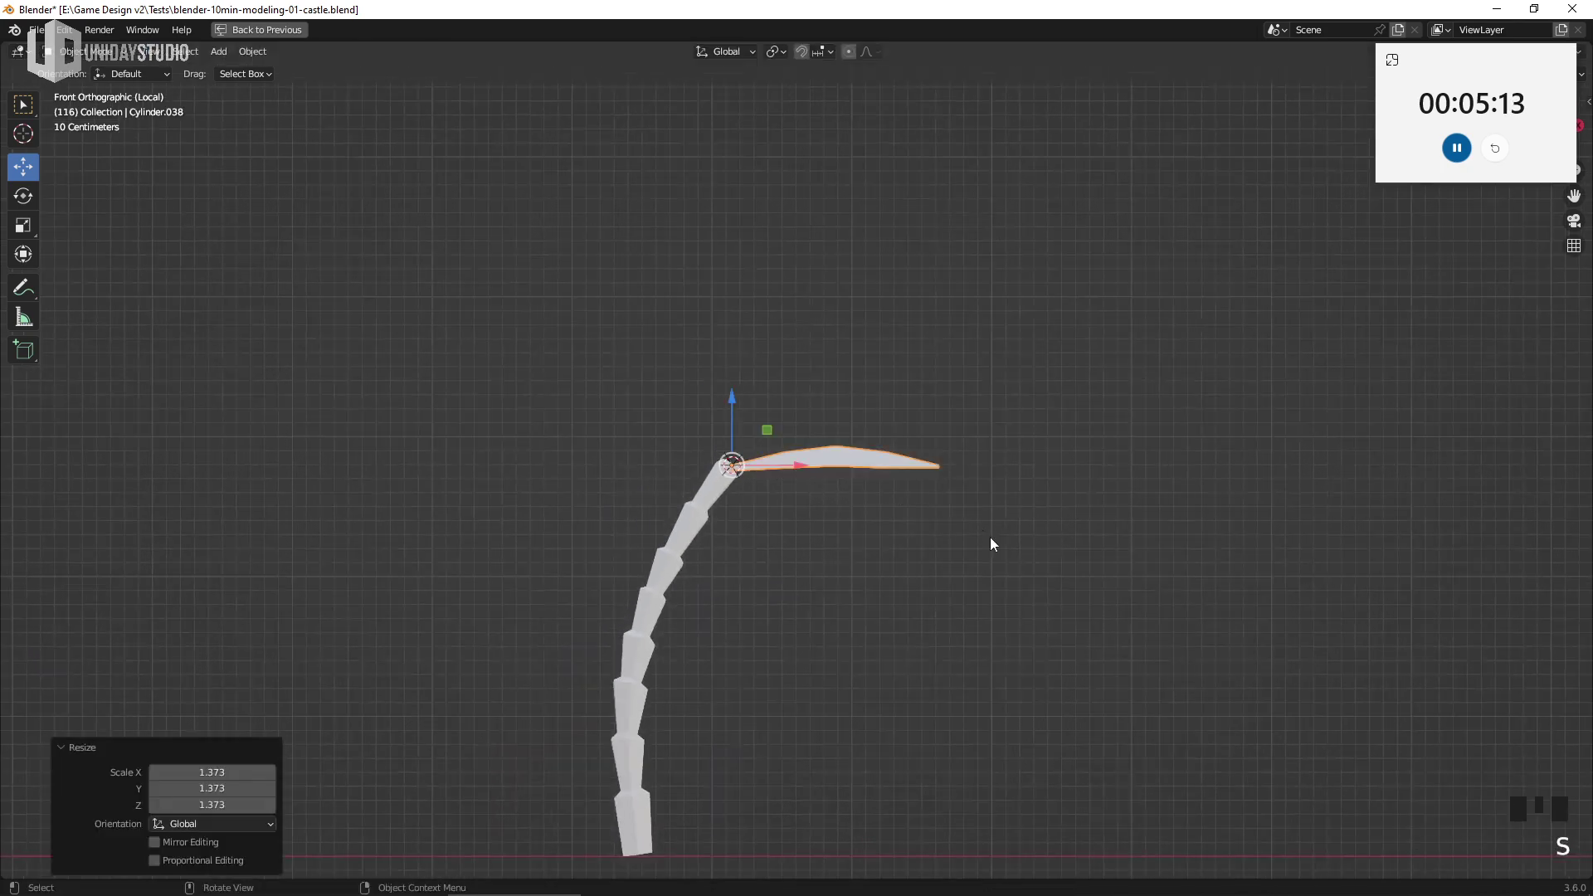
scroll(up, 3)
key(ctrl+a)
key(Tab)
scroll(up, 3)
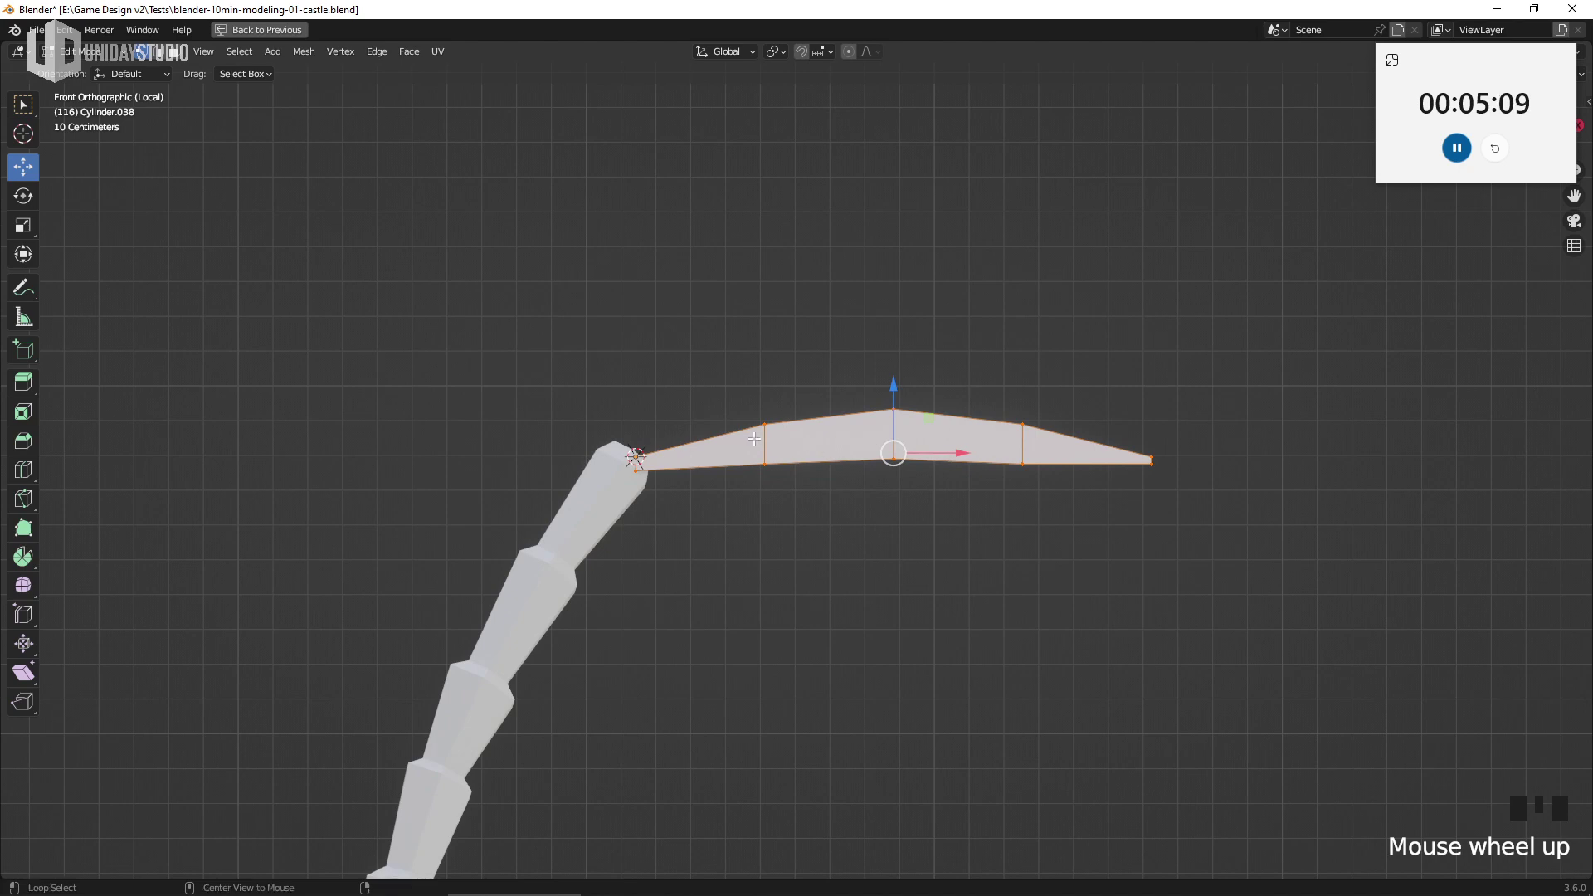
Pull the leaf tip downward with proportional editing into a drooping curve
click(764, 434)
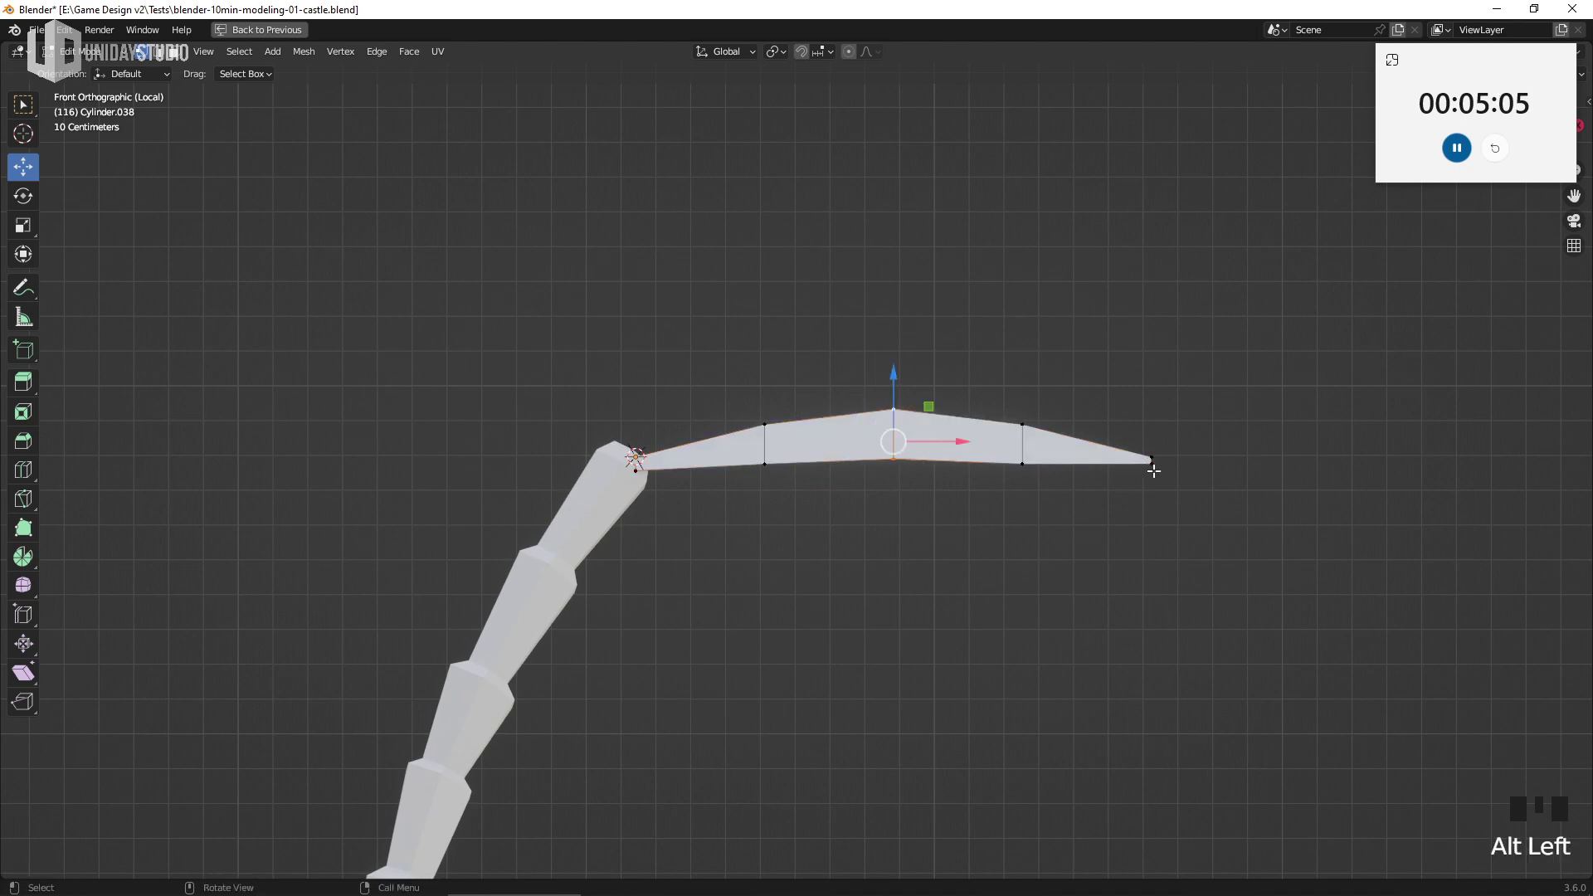
key(b)
key(z)
key(b)
key(o)
key(g)
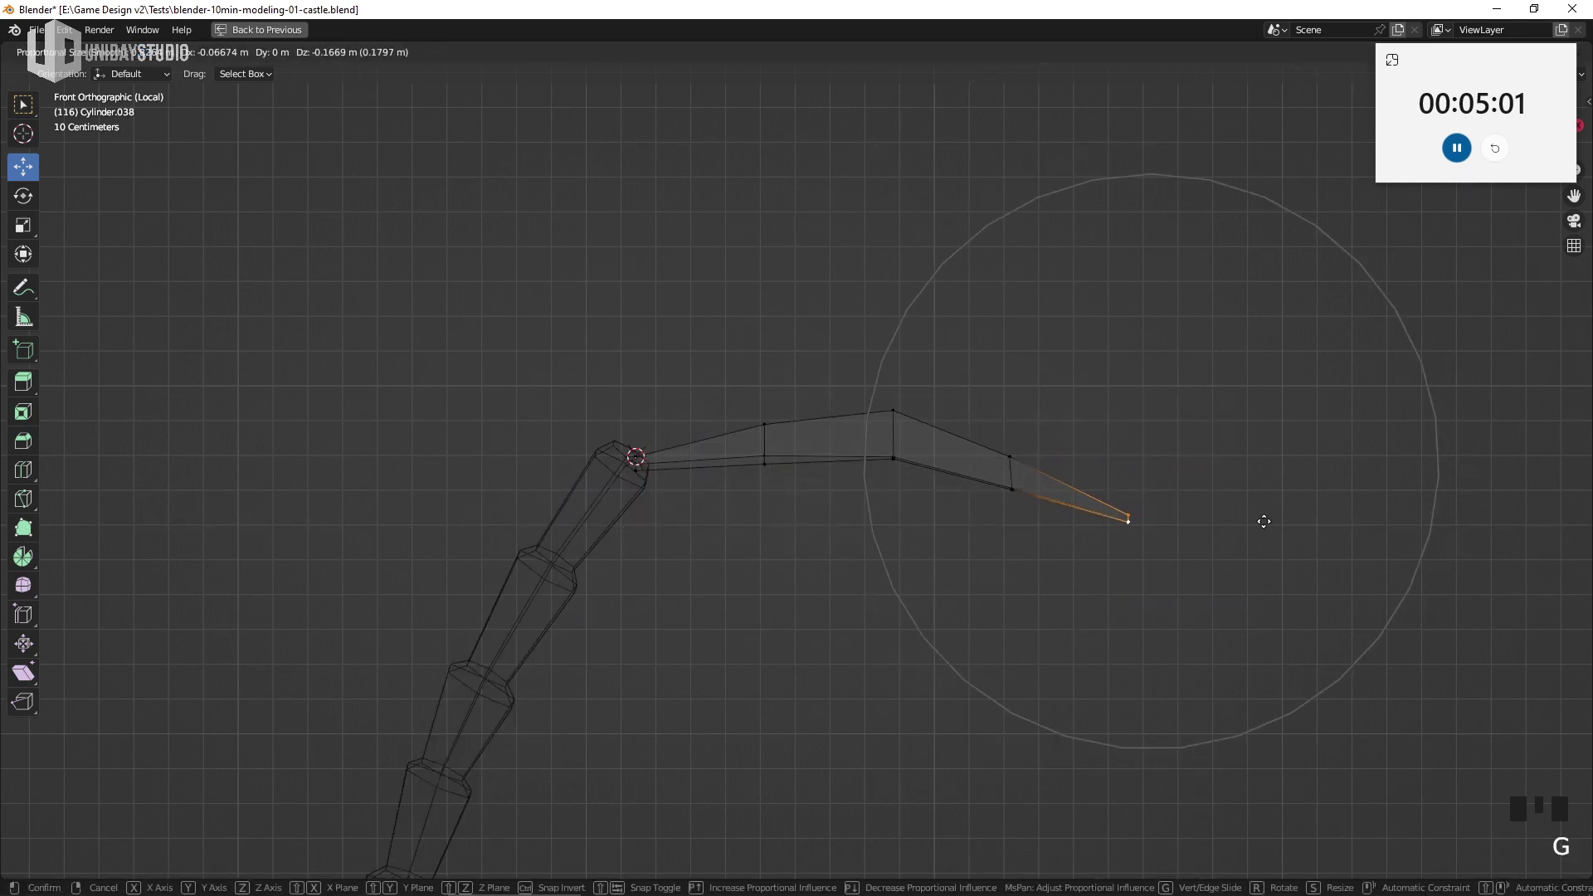
key(r)
key(g)
key(r)
key(g)
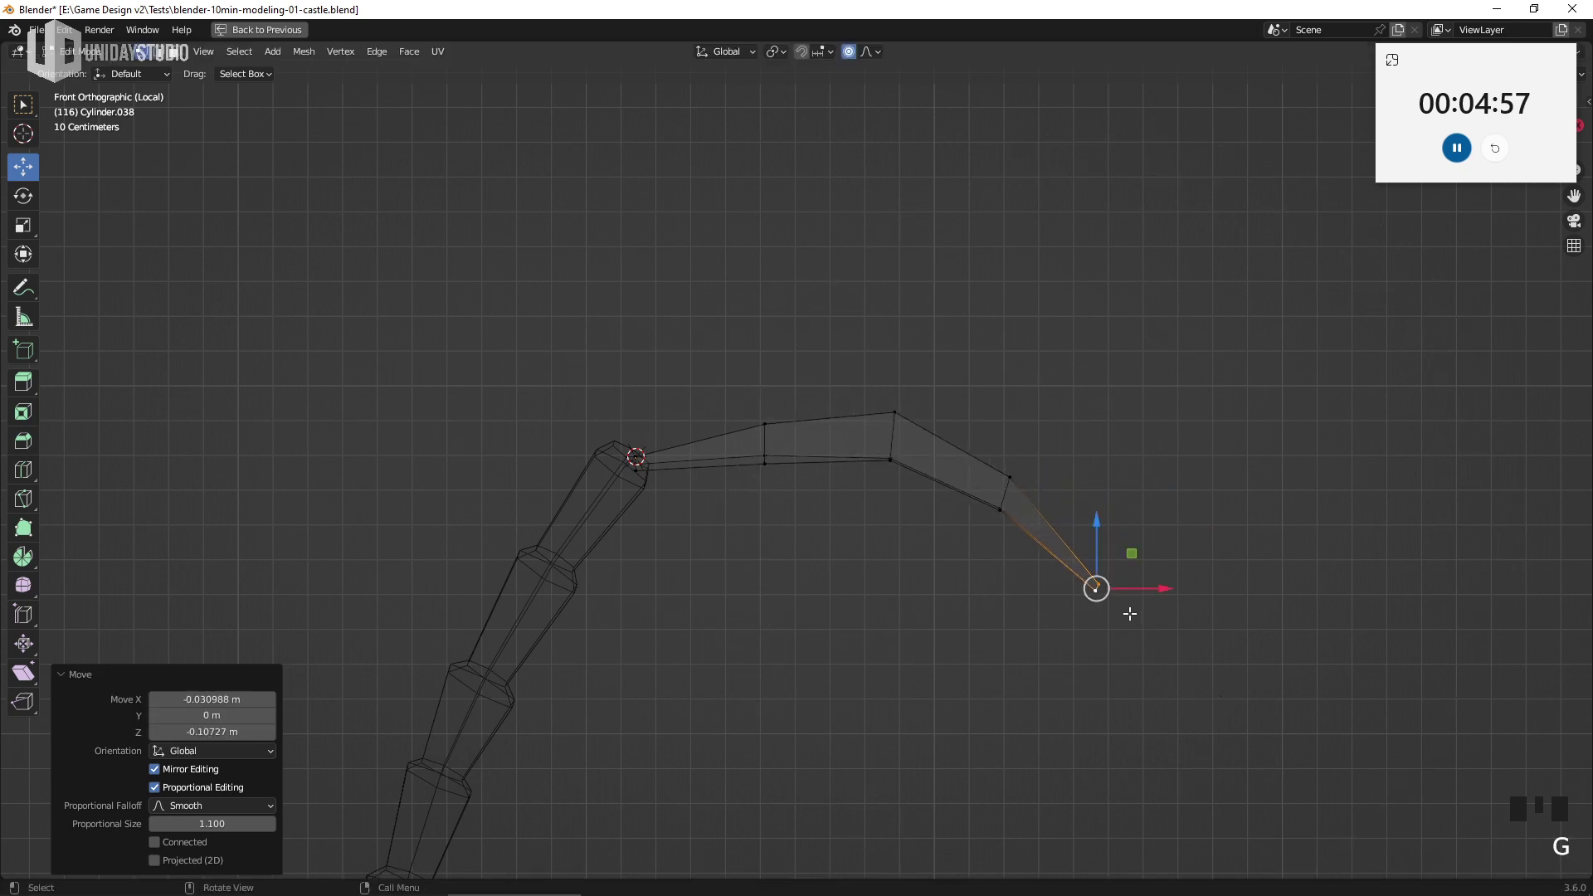
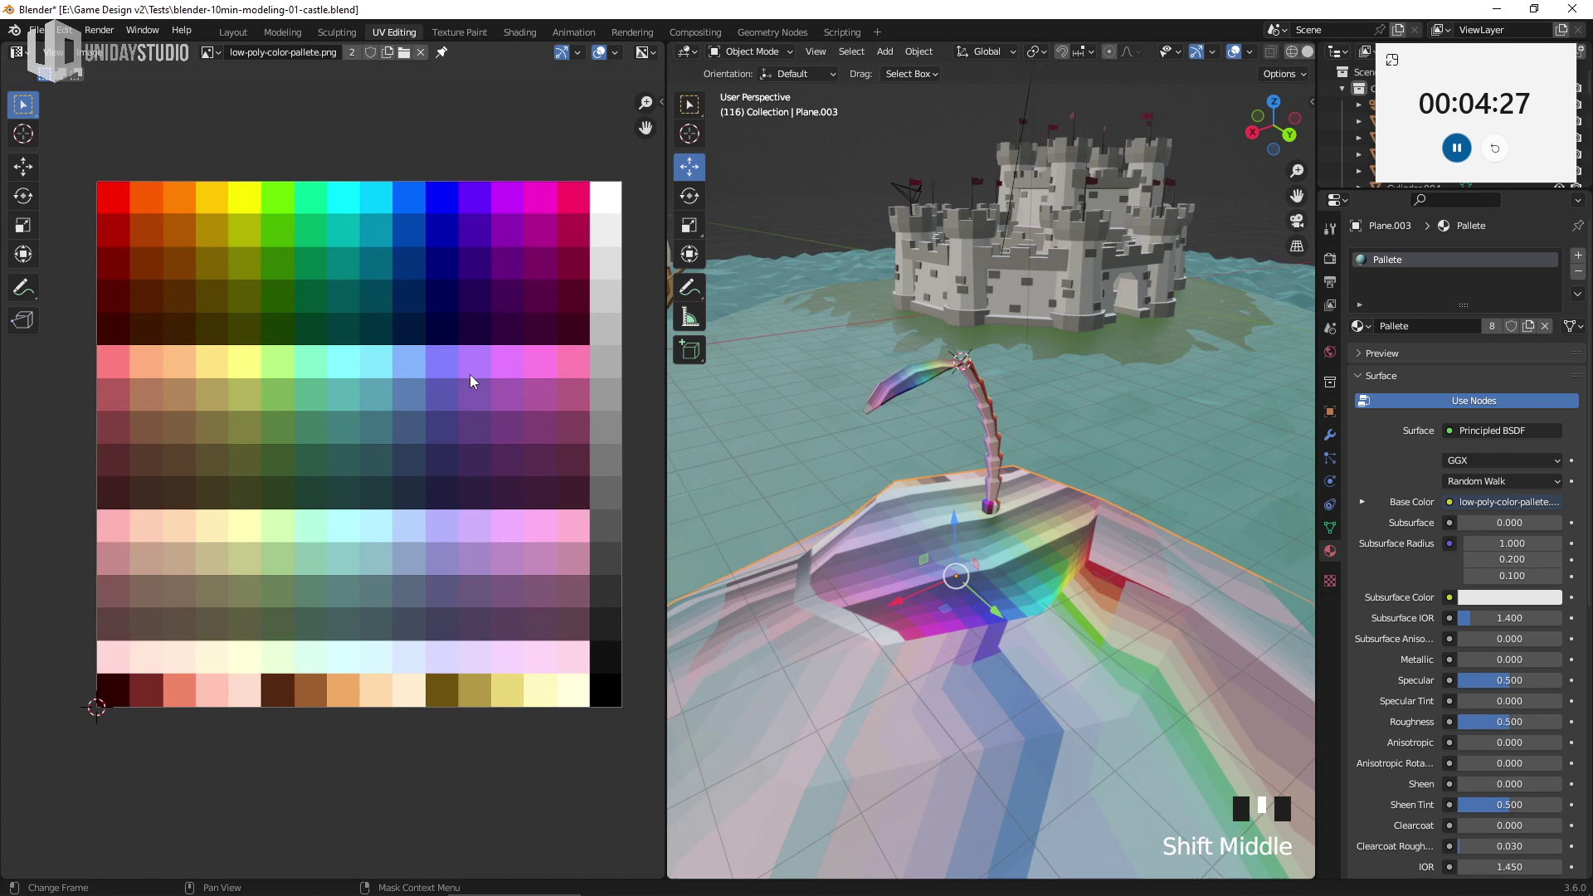
Cube-project the island's UVs and shrink them onto a single palette colour
scroll(down, 3)
middle_click(921, 560)
key(Tab)
scroll(down, 3)
key(a)
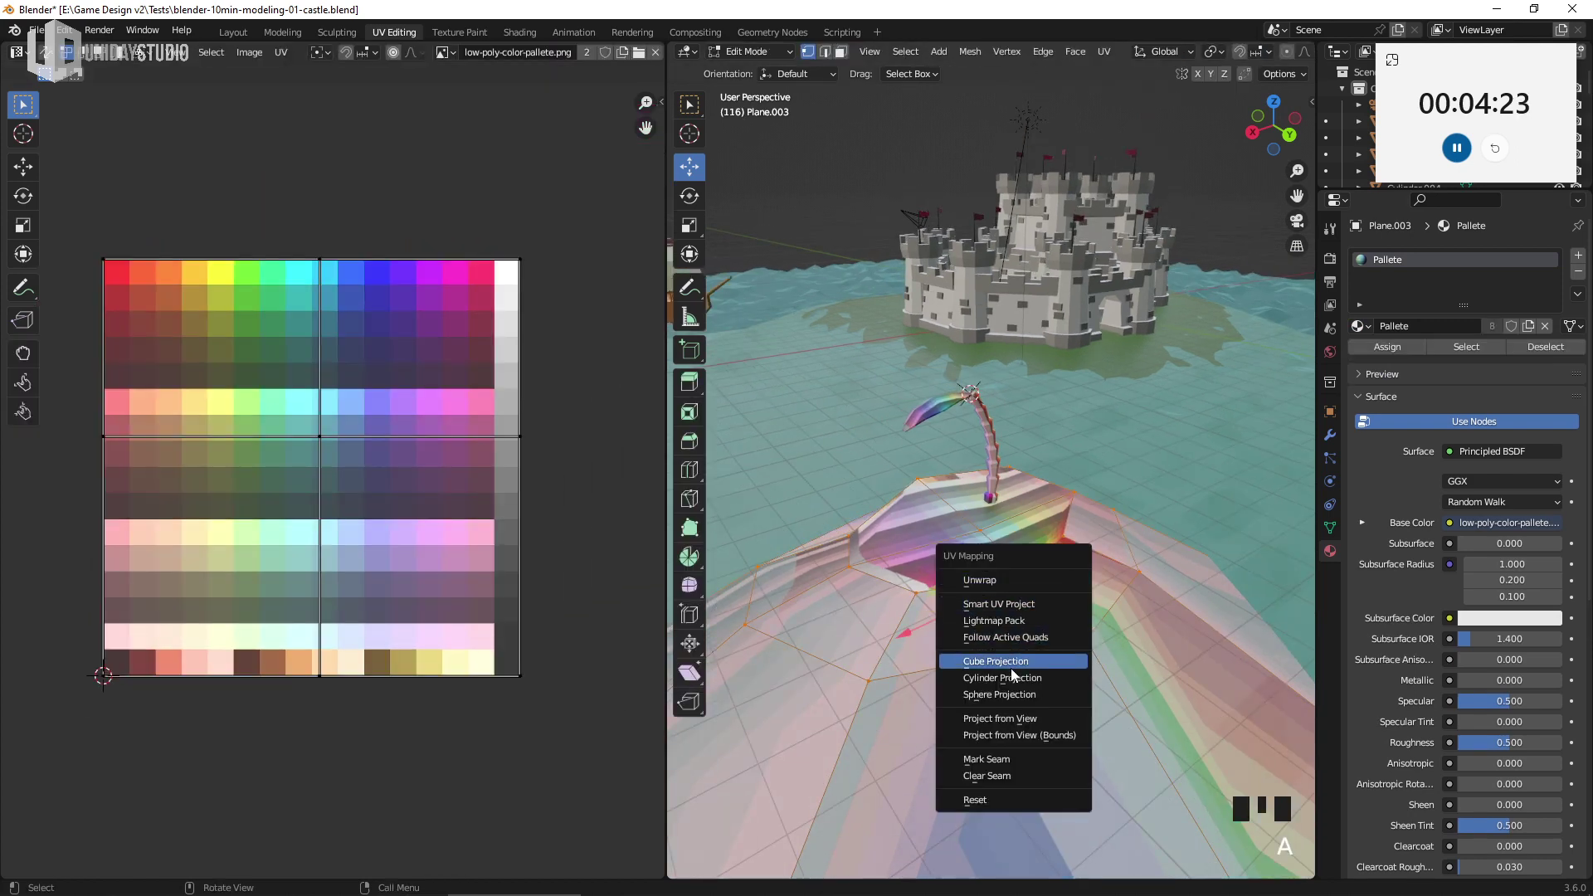
key(u)
key(a)
key(s)
key(g)
key(s)
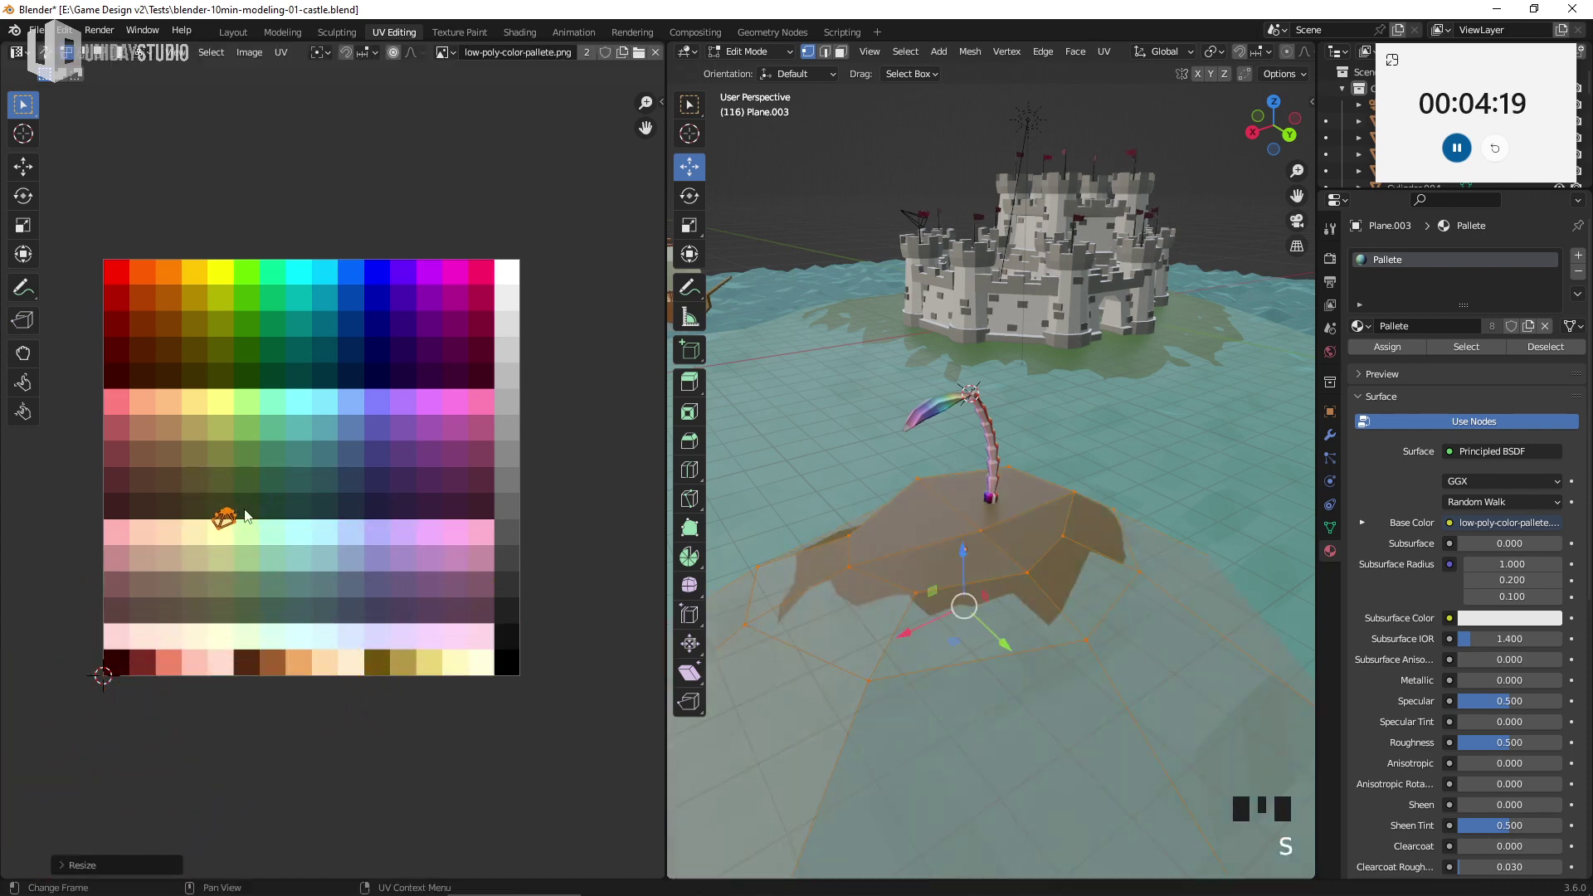
Move the island's UVs onto a sand swatch of the palette
key(g)
key(s)
key(g)
key(Tab)
drag(1068, 605, 1075, 575)
scroll(up, 3)
key(z)
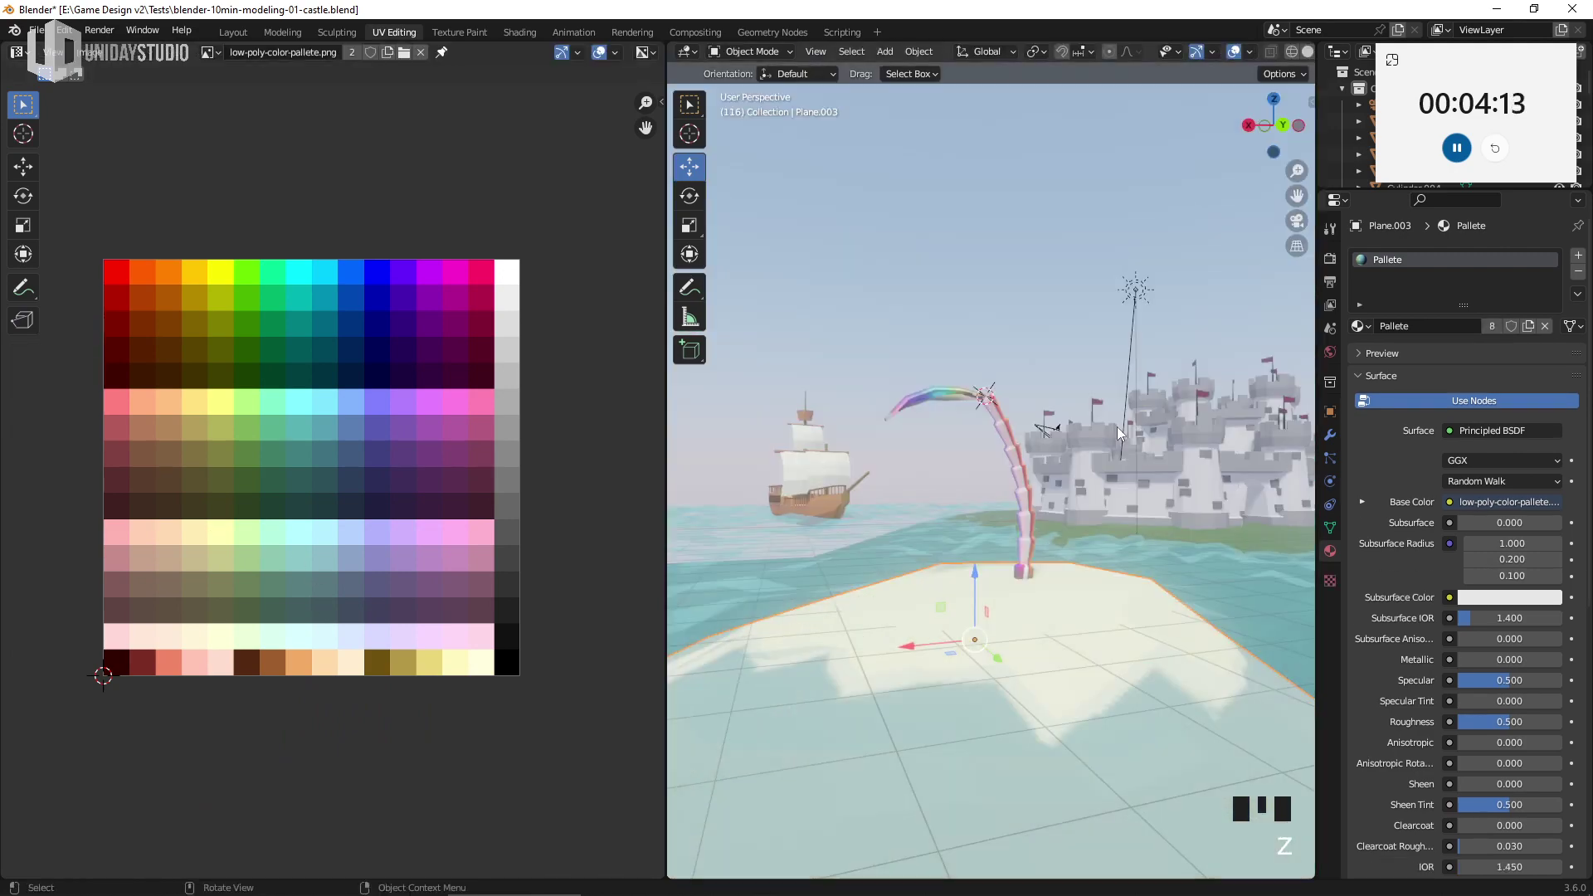
Inspect the island from below and shrink its top faces slightly inward
drag(1101, 510, 1106, 473)
scroll(down, 3)
drag(1063, 559, 1121, 655)
scroll(up, 3)
key(alt+a)
scroll(down, 3)
drag(1076, 653, 1012, 593)
scroll(up, 3)
click(1131, 696)
key(Tab)
drag(1032, 667, 1070, 595)
key(ctrl+r)
key(s)
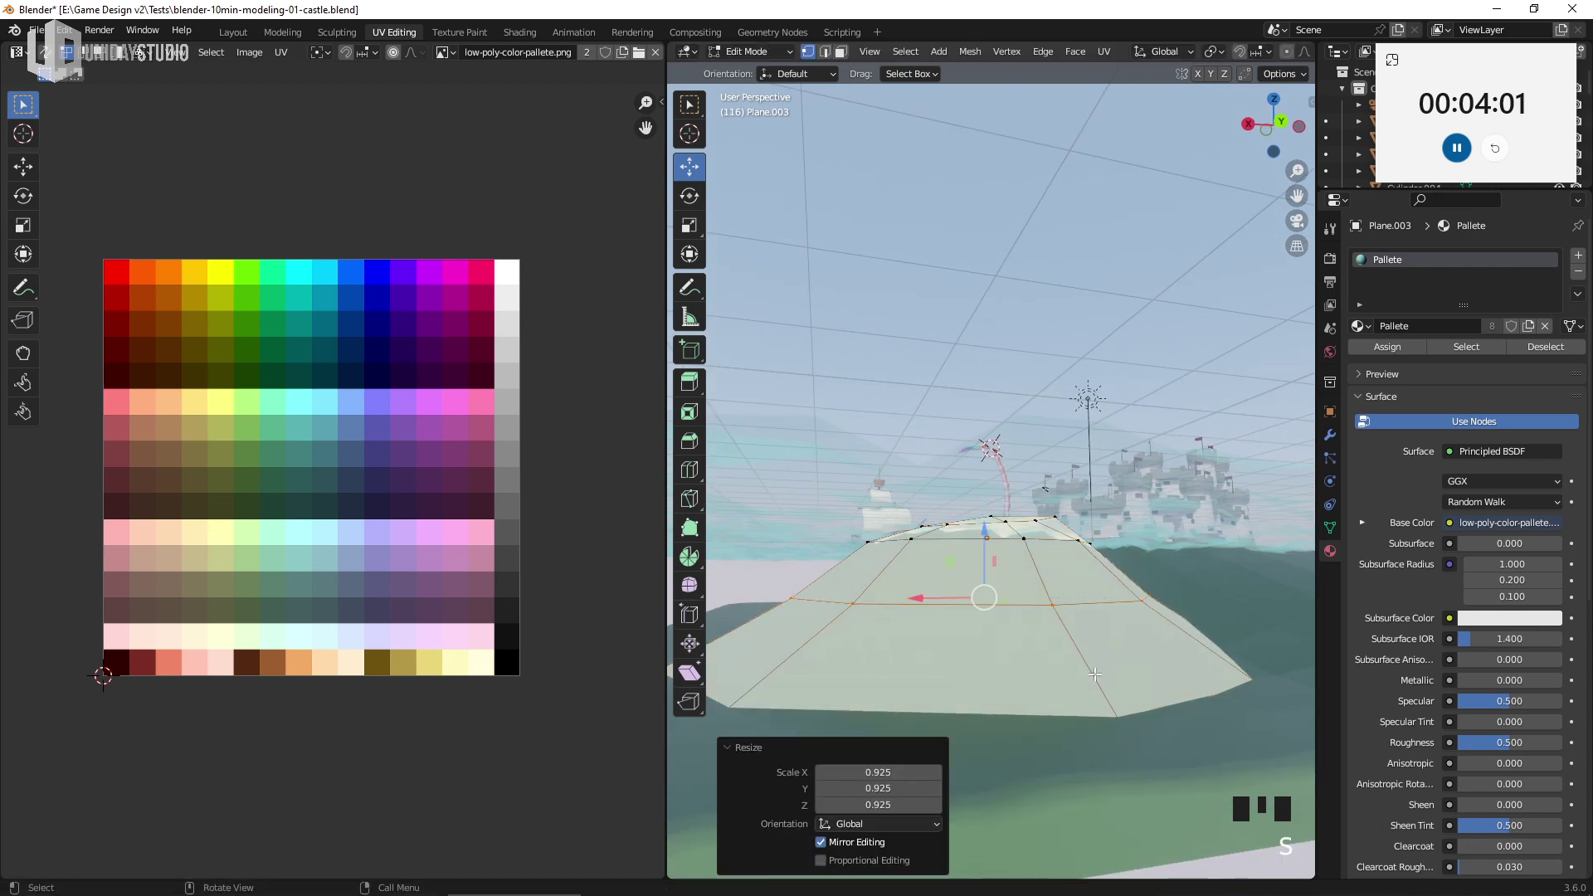
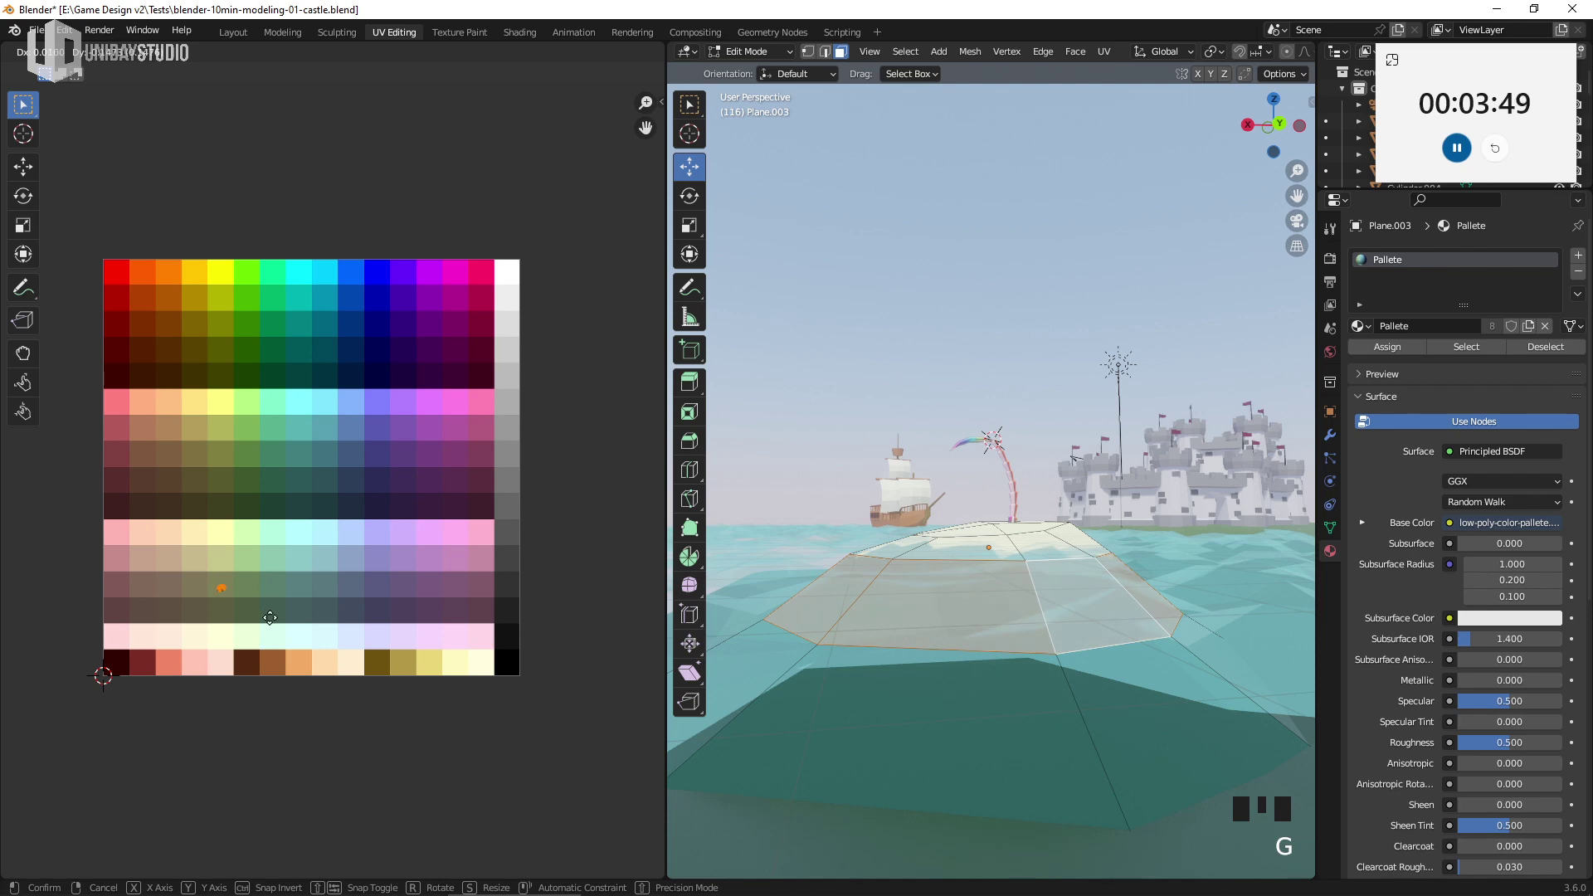
Move the island top's UVs onto a lighter sandy palette colour
key(Tab)
drag(1003, 649, 1103, 648)
scroll(down, 3)
drag(1075, 660, 1045, 599)
scroll(up, 3)
drag(1054, 621, 1123, 630)
scroll(up, 3)
drag(1145, 629, 1093, 629)
scroll(down, 3)
drag(1090, 639, 1107, 643)
scroll(up, 3)
drag(943, 656, 1029, 656)
scroll(up, 3)
drag(975, 613, 972, 544)
scroll(up, 3)
click(976, 464)
scroll(down, 3)
Select the palm trunk and start mapping its UVs onto the palette
key(Tab)
key(a)
key(a)
key(s)
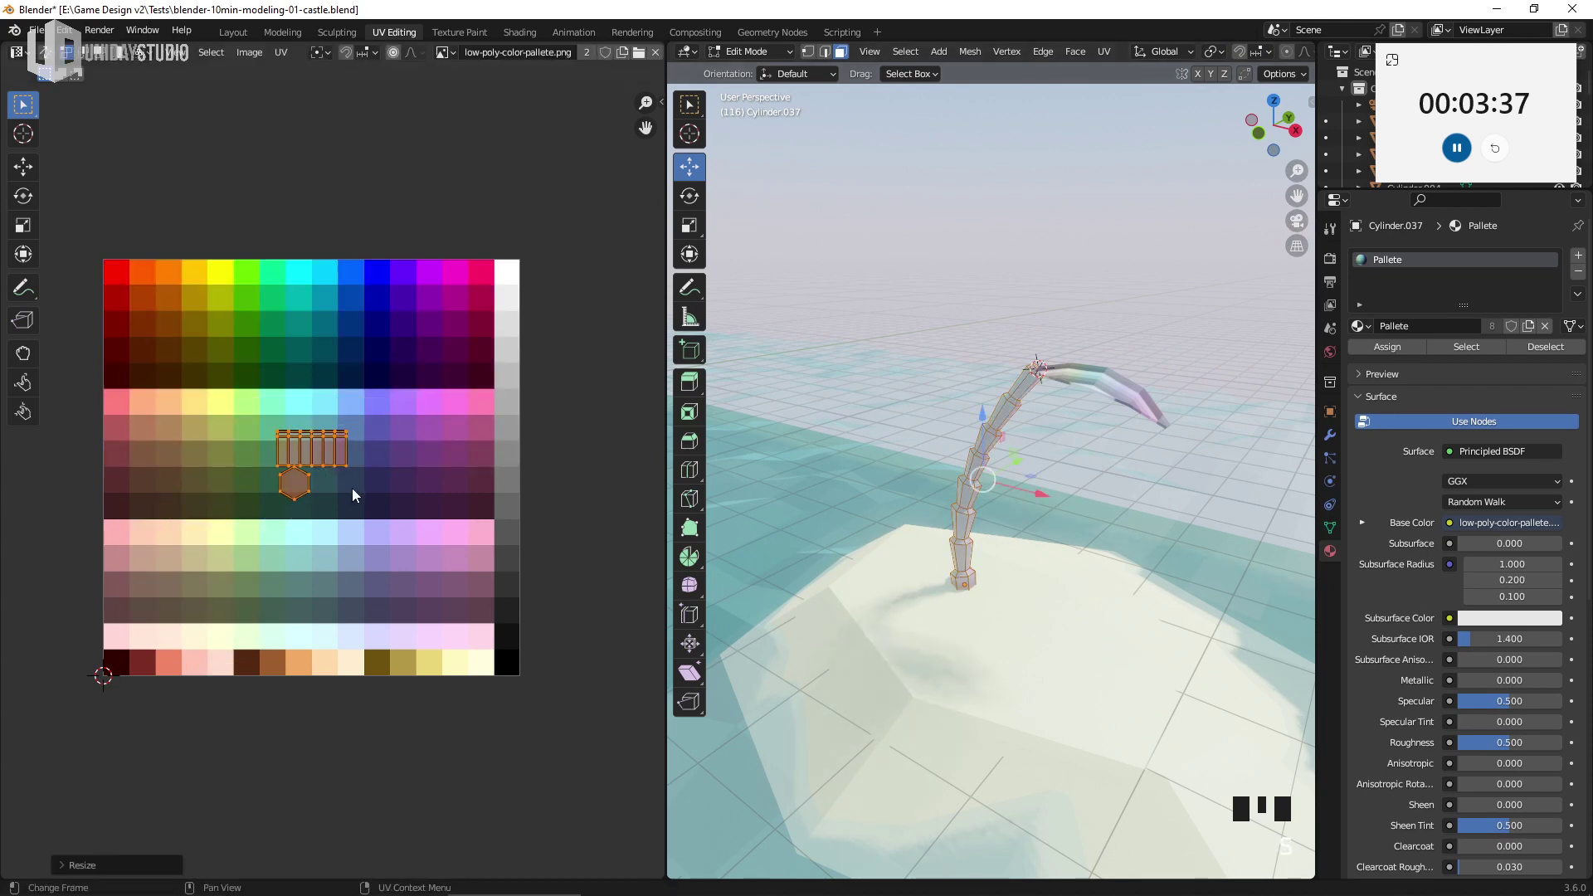
Shrink the trunk's UVs and move them onto a brown palette swatch, giving the trunk a warm tan
key(g)
key(s)
key(g)
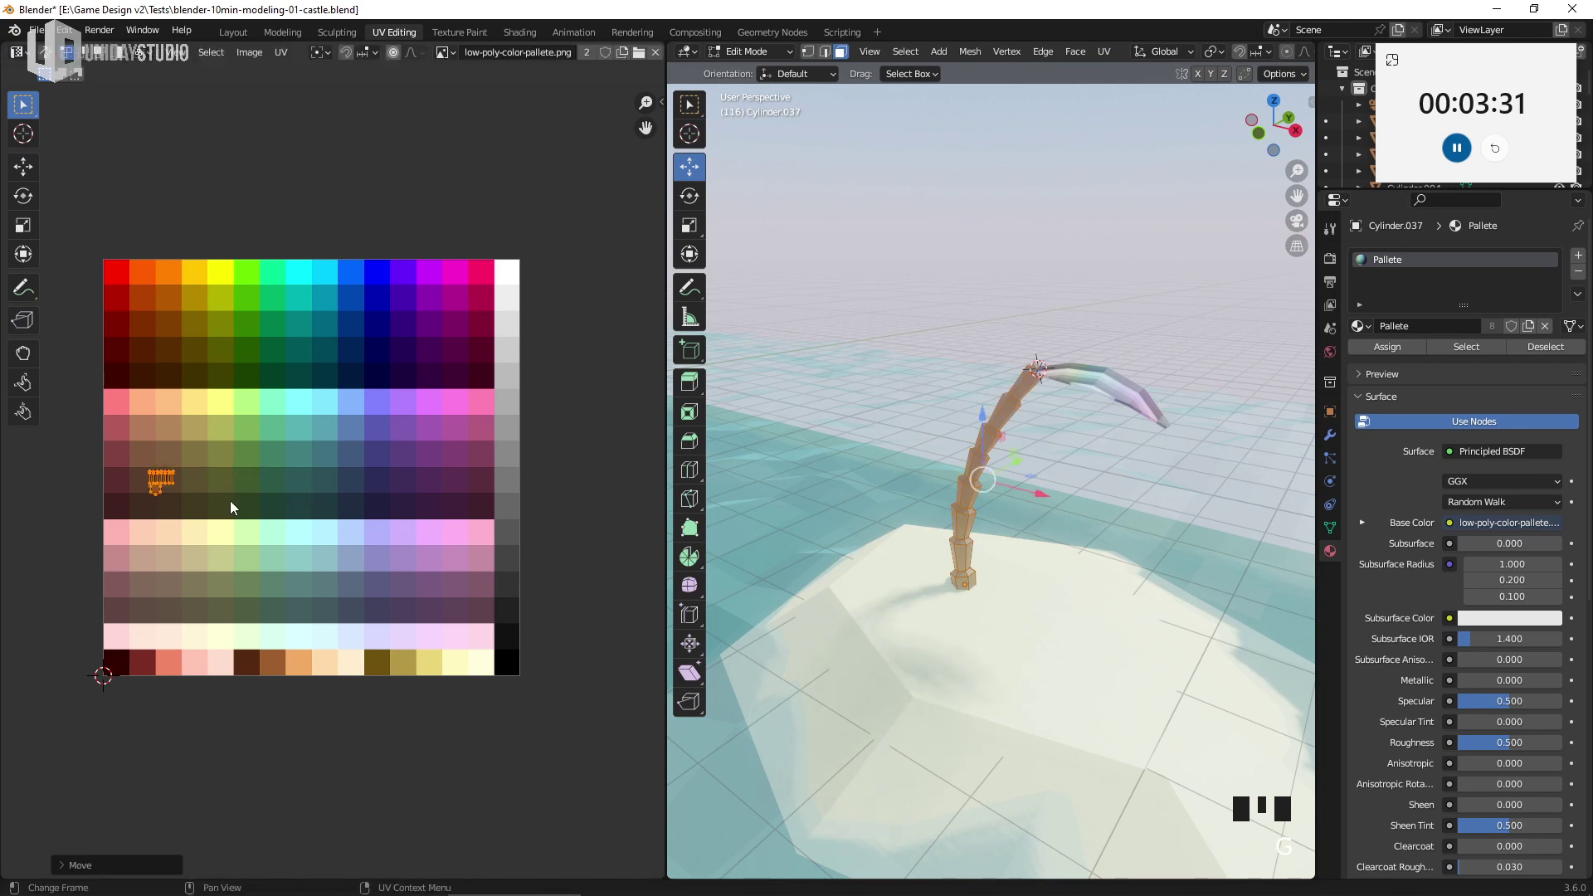
key(s)
key(g)
key(Tab)
Map the trunk's lower ring UVs onto a darker bottom-row palette swatch
drag(1174, 551, 895, 550)
scroll(up, 3)
drag(996, 530, 1030, 481)
key(Tab)
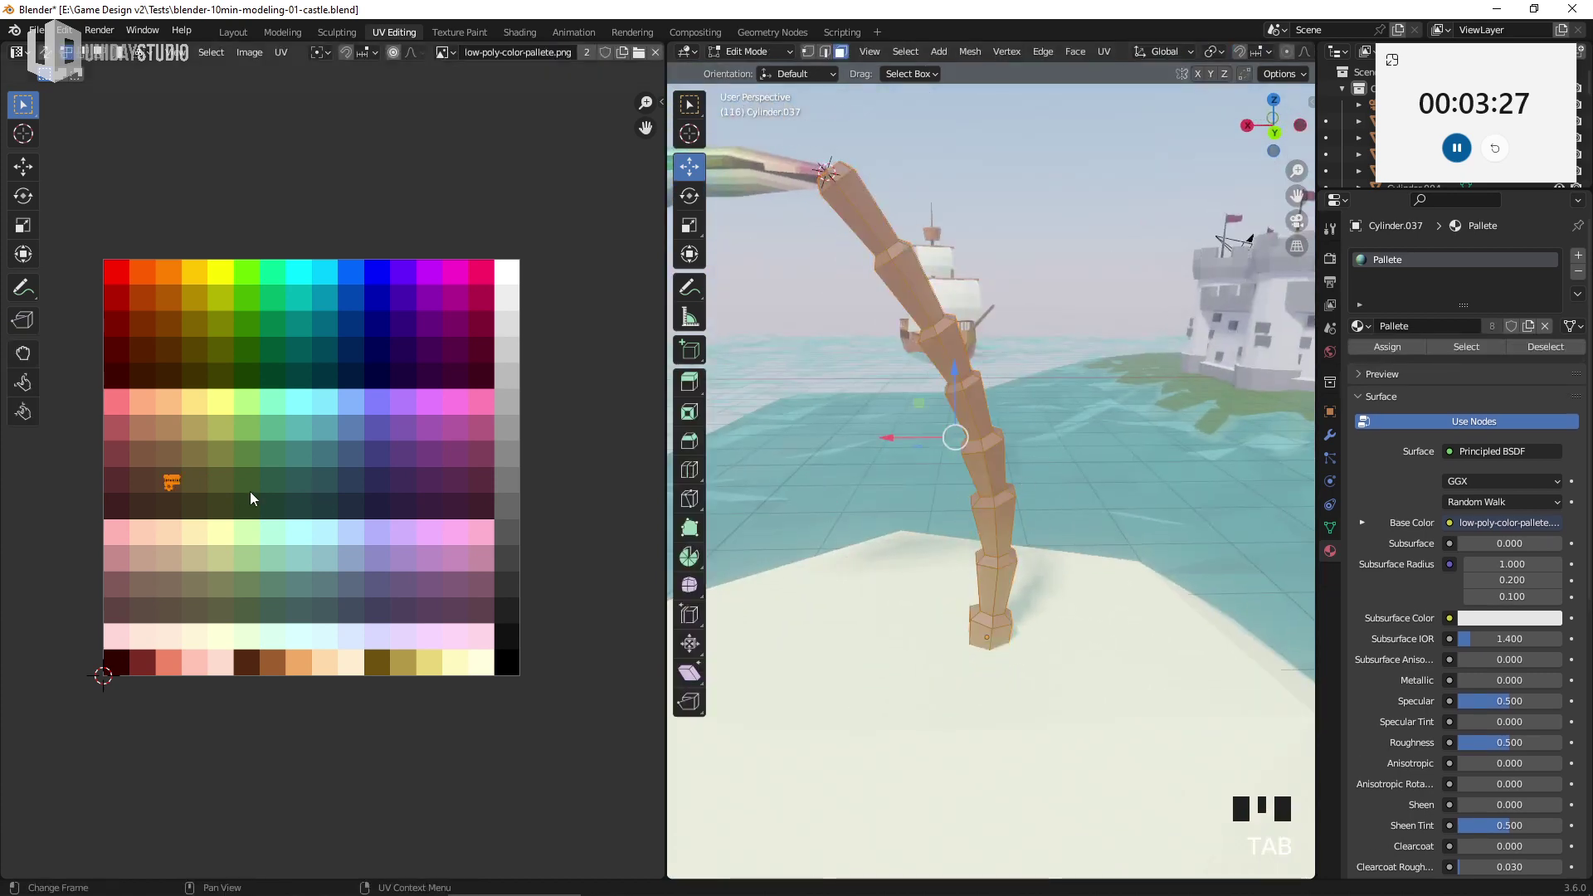
key(g)
key(s)
key(g)
key(Tab)
Inspect the base of the trunk and select its bottom edge ring
scroll(down, 3)
drag(1019, 586, 1040, 558)
key(Tab)
scroll(up, 3)
drag(999, 524, 1044, 577)
click(1020, 641)
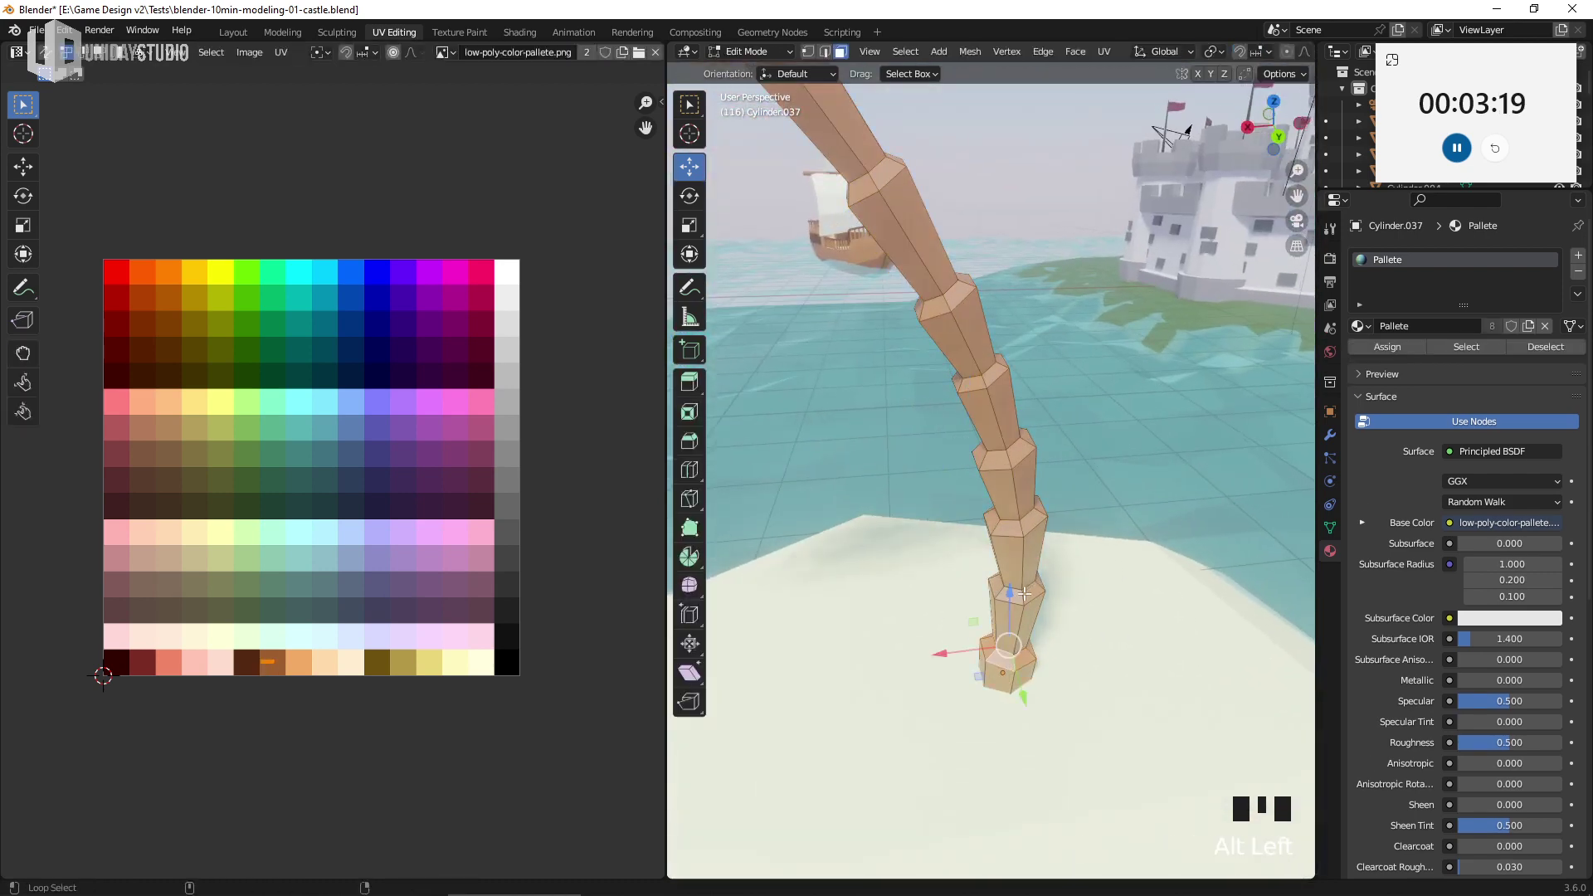
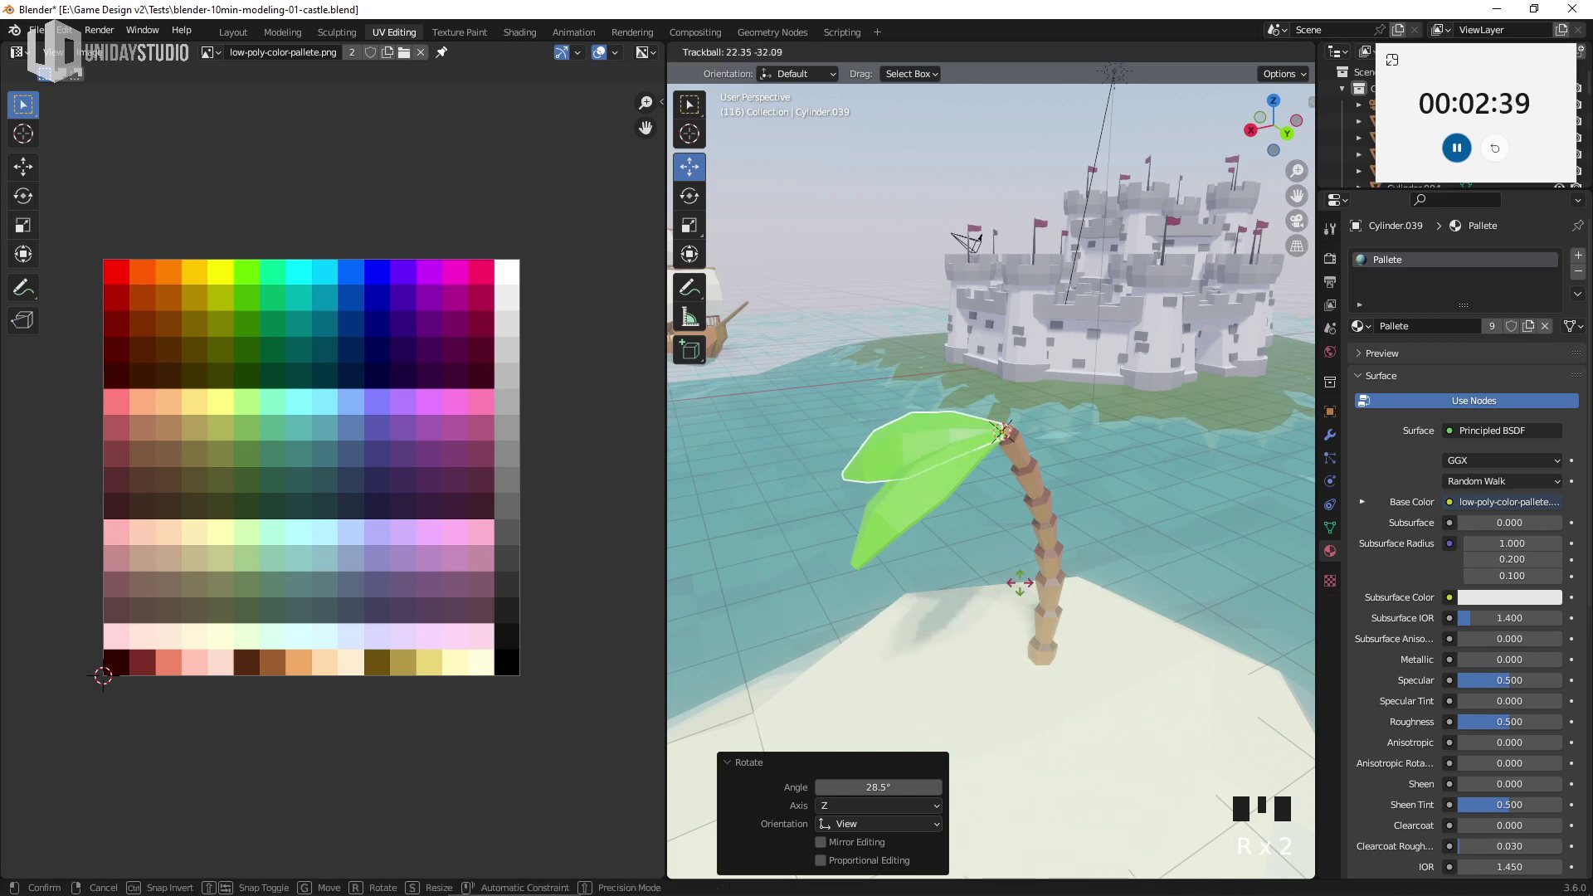
Duplicate the green palm leaf and rotate the copies around the top of the trunk
key(r)
key(s)
key(shift+d)
key(r)
key(r)
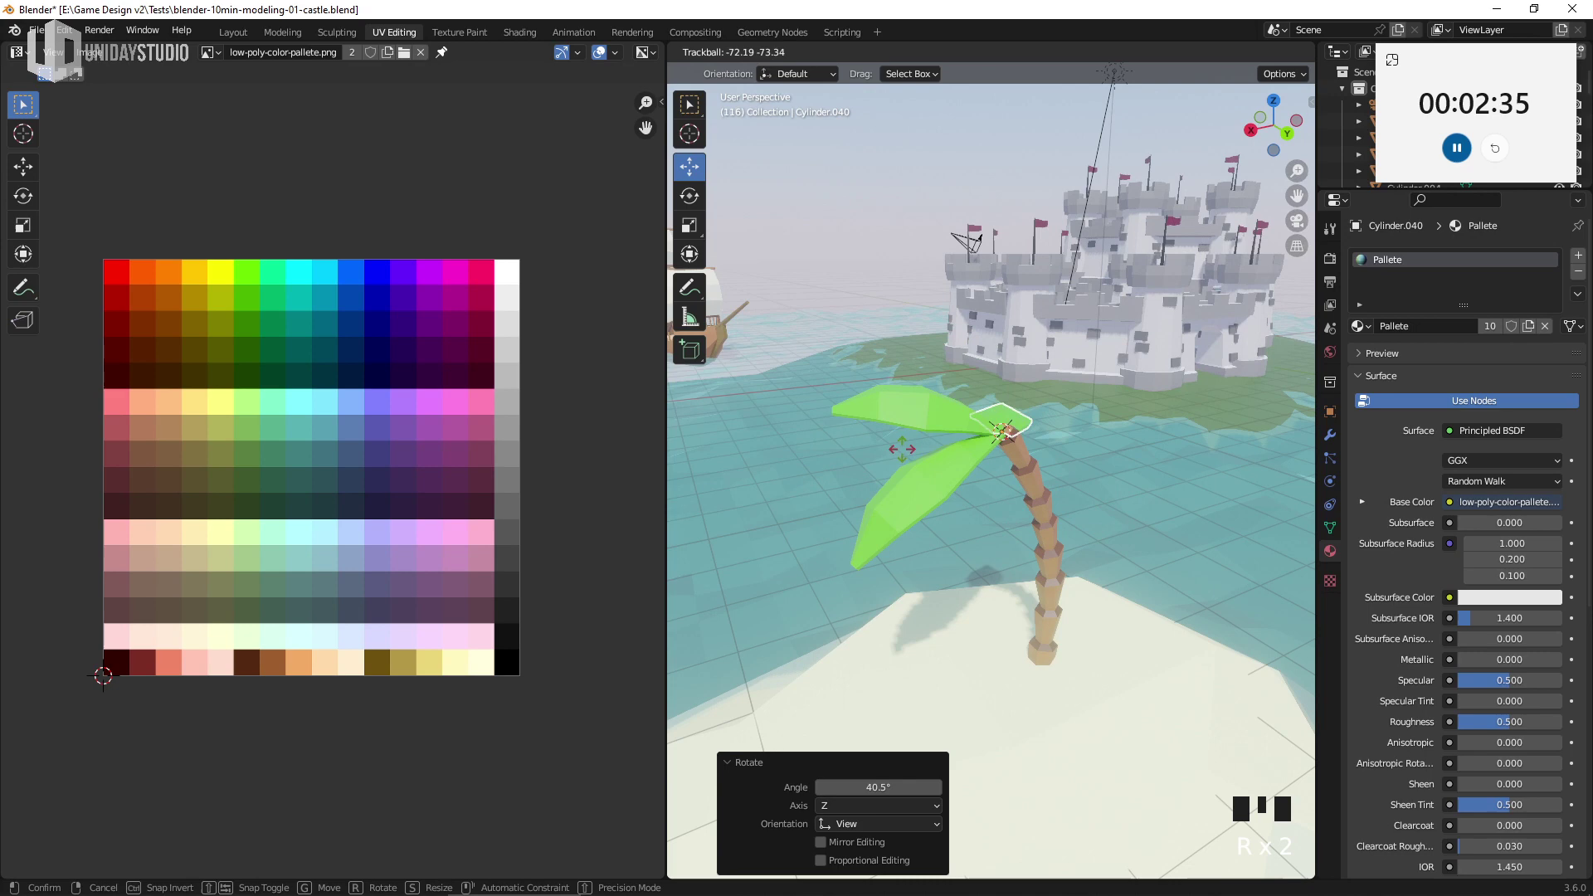
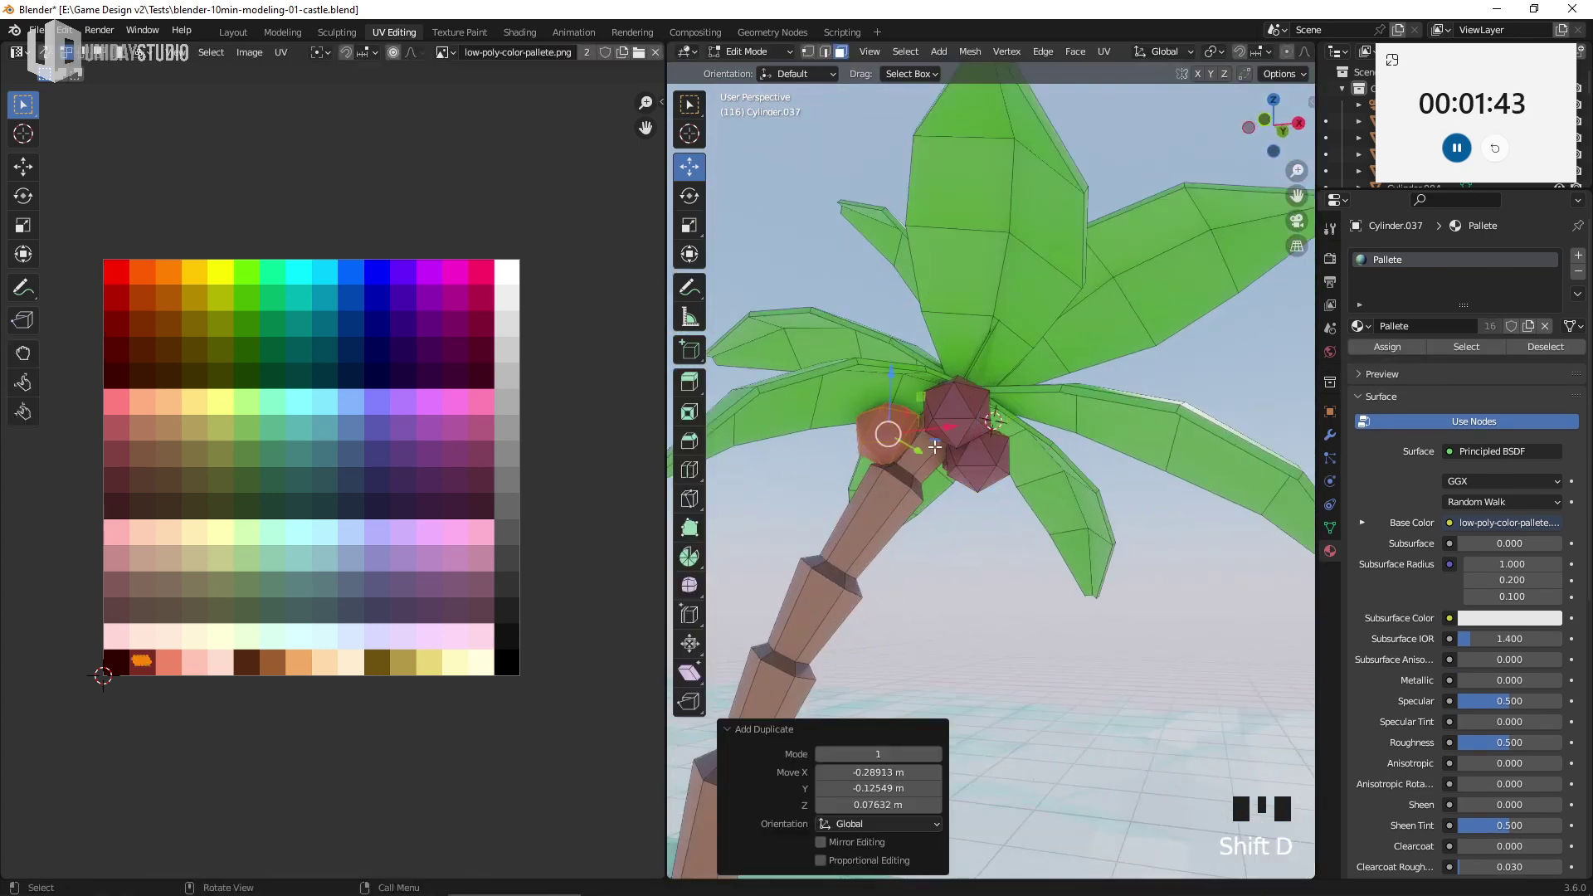
Finish the coconut mesh and separate duplicated geometry into its own object with Shift+D and P
middle_click(1023, 463)
key(Tab)
scroll(down, 3)
middle_click(989, 505)
key(Tab)
key(shift+d)
drag(1047, 776, 1030, 644)
scroll(up, 3)
key(p)
key(Tab)
Set the palm tree's origin to its geometry via Set Origin > Origin to Geometry
drag(970, 697, 990, 712)
click(990, 711)
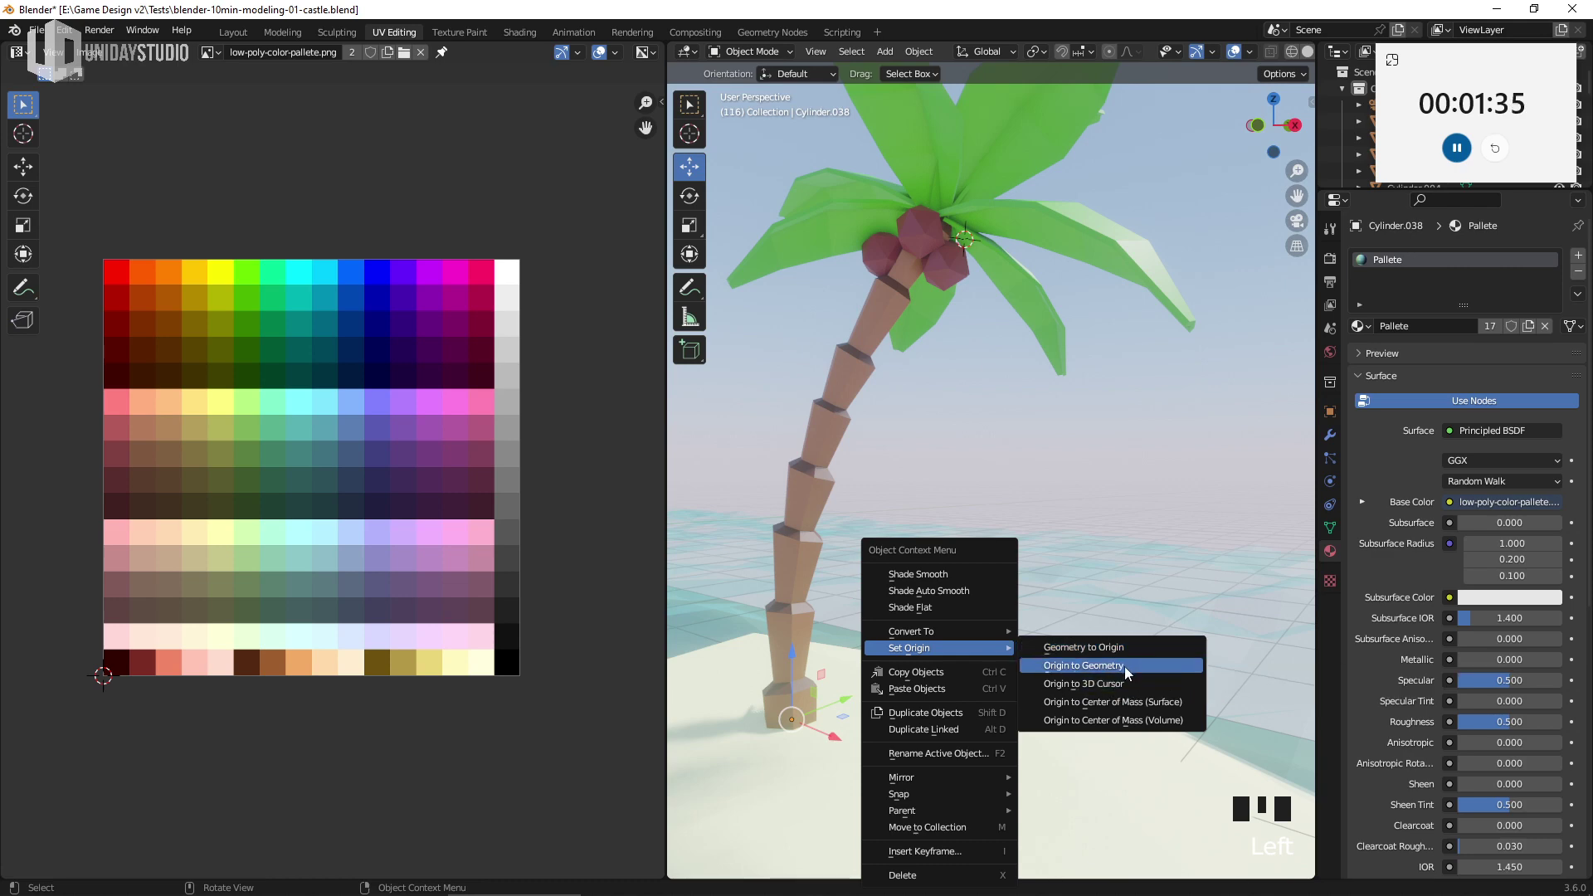
drag(974, 750, 1023, 731)
scroll(down, 3)
drag(1052, 732, 1028, 512)
click(1028, 512)
scroll(down, 3)
drag(1110, 582, 1055, 521)
Duplicate the whole palm tree, move it across the island, rotate it around Z and delete the stray object
key(shift+d)
key(g)
key(r)
key(Delete)
click(1014, 443)
key(alt+d)
Duplicate a third palm tree and move it onto the island
key(g)
key(r)
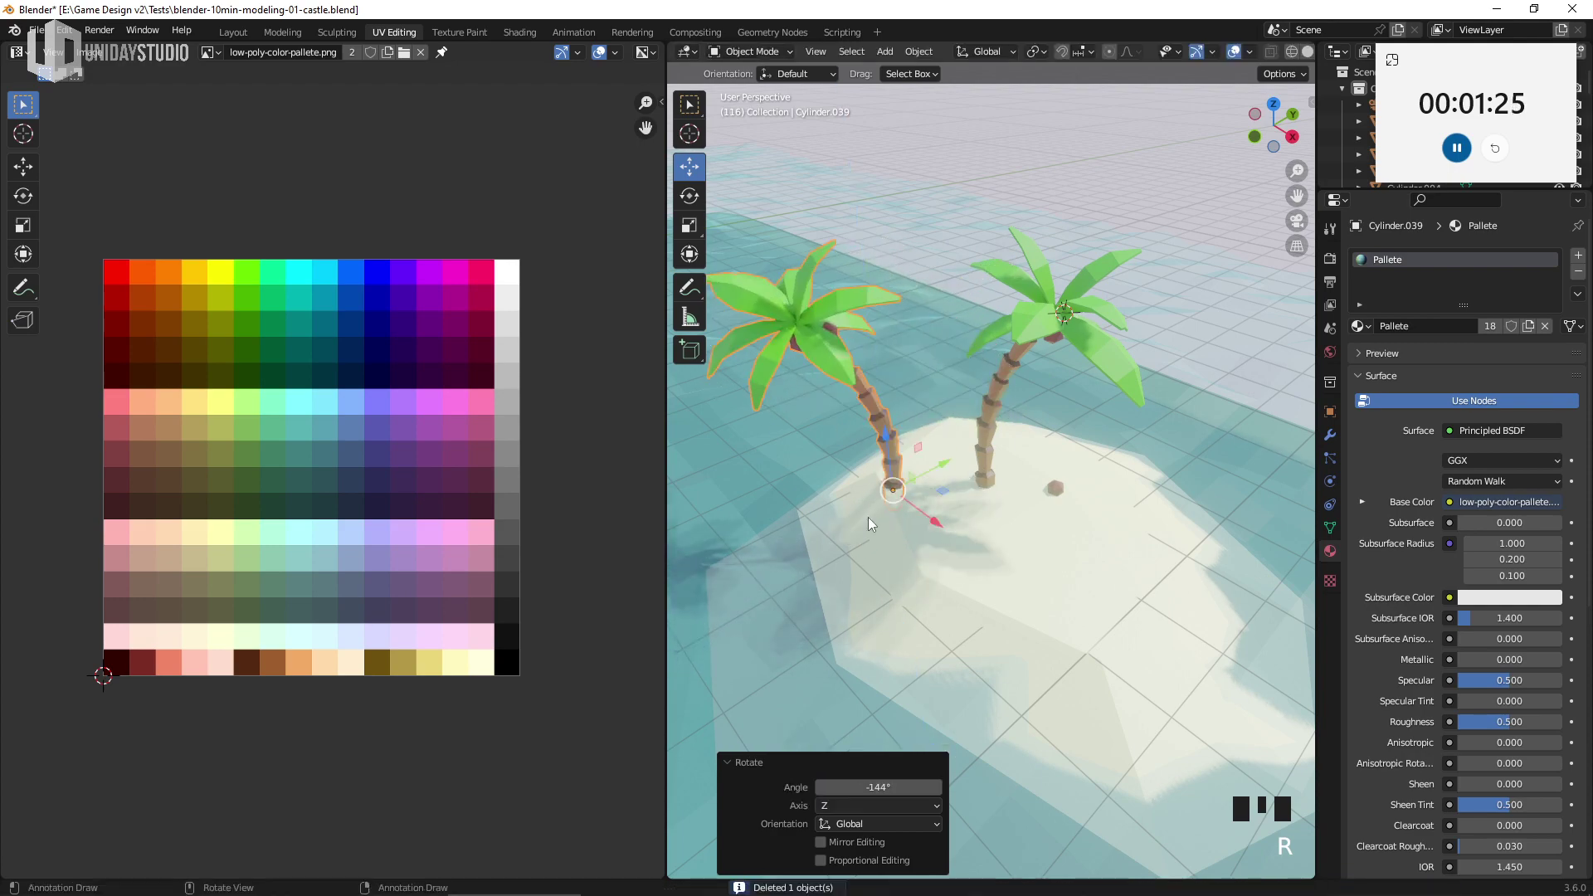
key(s)
key(g)
key(r)
drag(1041, 493, 1043, 492)
scroll(down, 3)
drag(1020, 497, 1034, 490)
scroll(up, 3)
Rotate and scale the third palm tree for variety
key(shift+d)
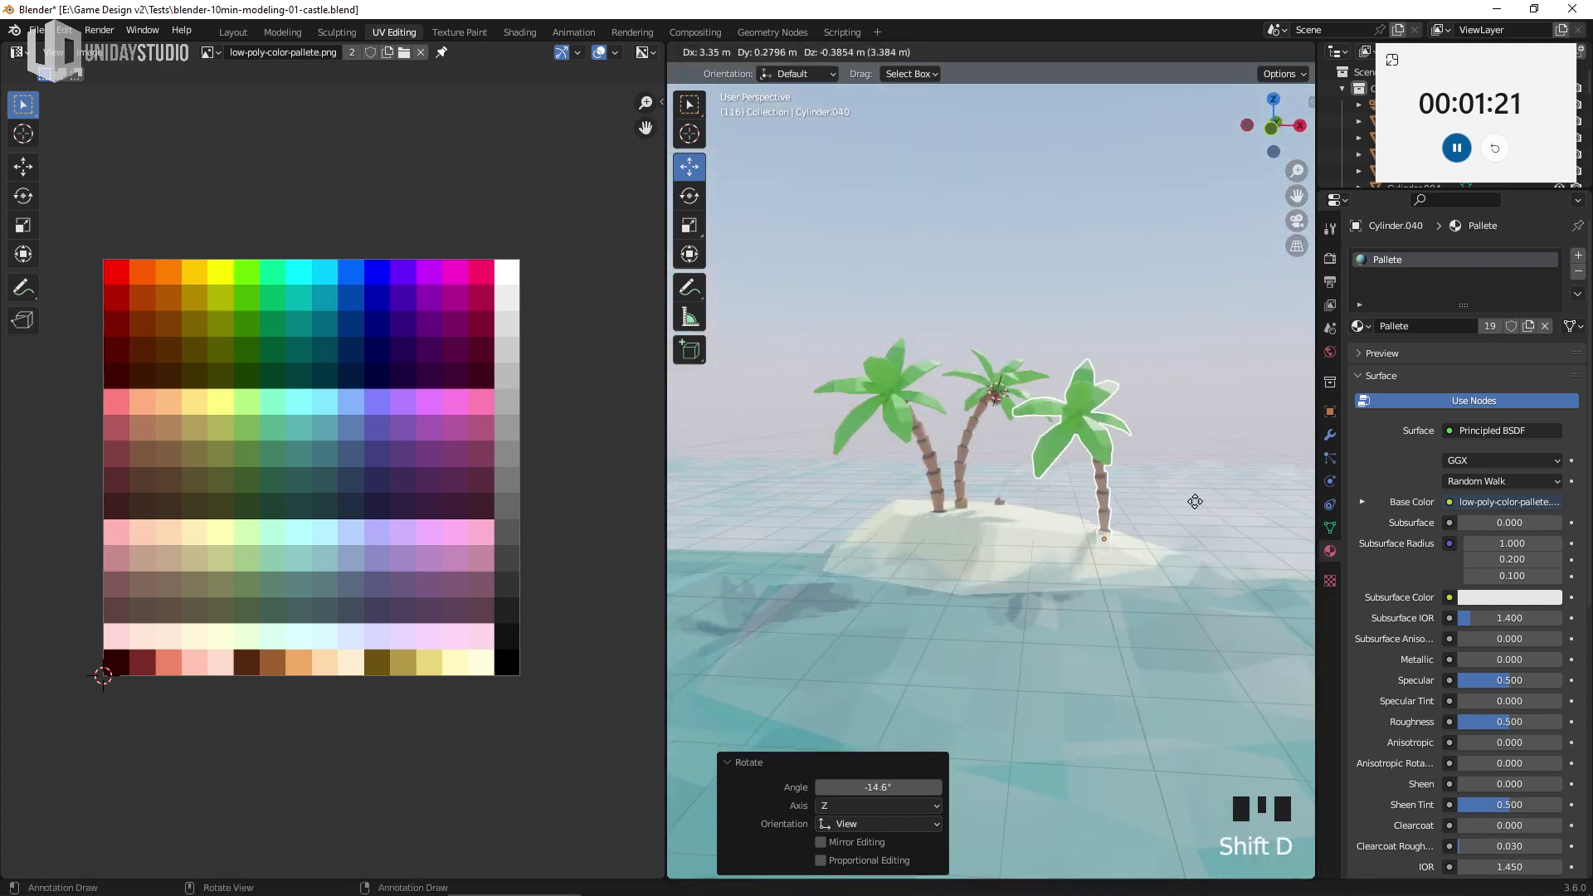
key(r)
key(s)
key(r)
scroll(up, 3)
drag(1062, 532, 1062, 514)
Scatter several linked Alt+D copies of a rock across the sand and near the trees
click(1062, 513)
drag(1096, 554, 973, 502)
scroll(up, 3)
drag(1015, 553, 1129, 538)
key(alt+d)
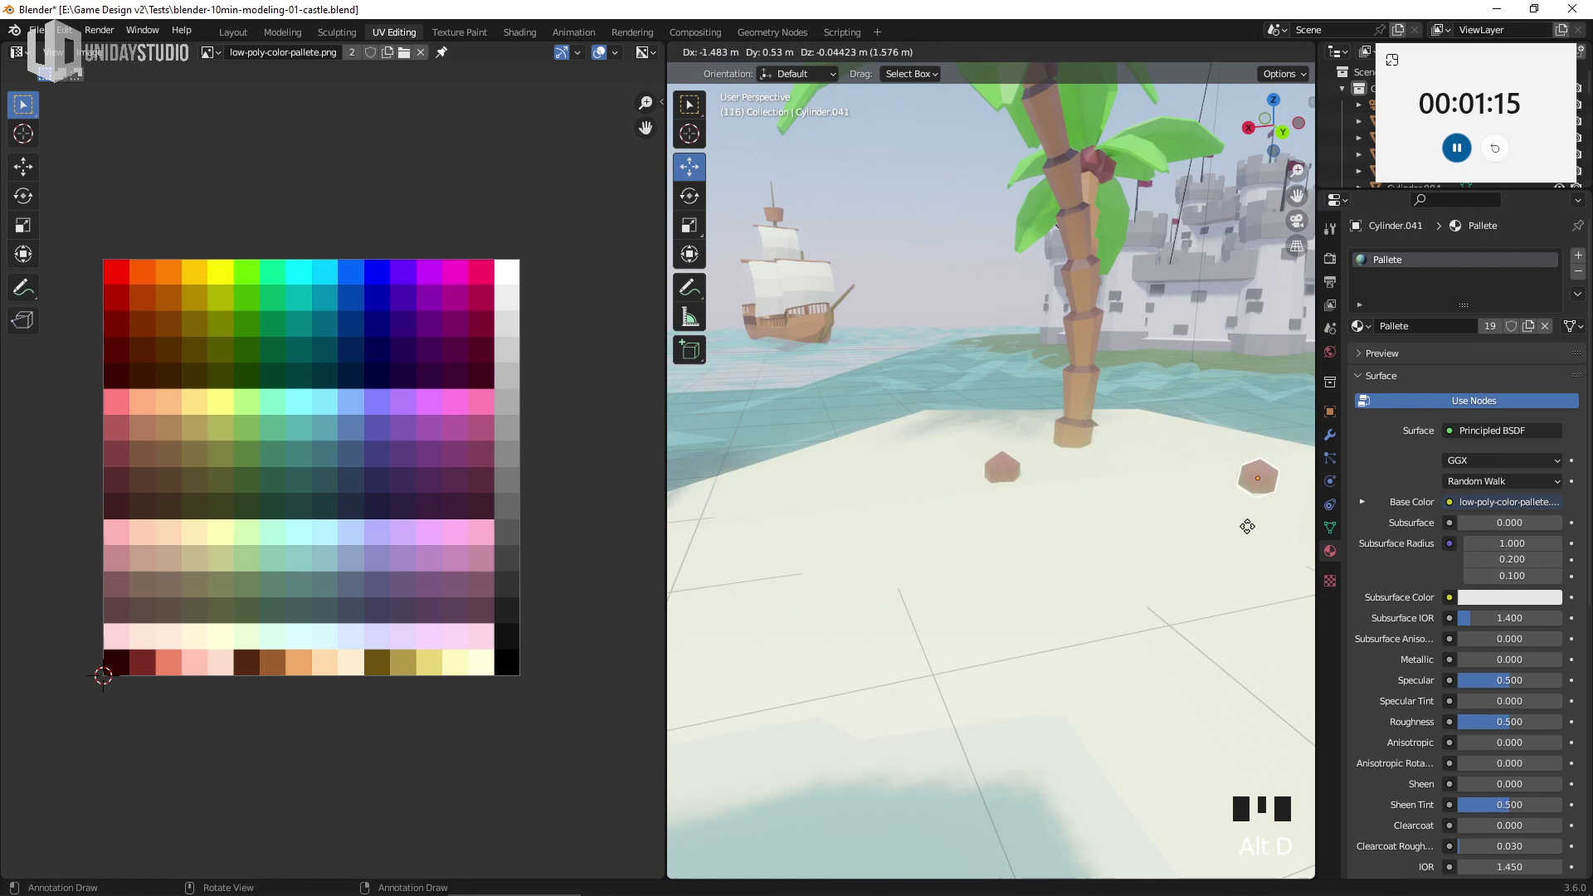
scroll(down, 3)
drag(1095, 546, 1141, 556)
key(alt+d)
drag(1101, 559, 1004, 562)
key(g)
drag(1036, 591, 1207, 529)
key(alt+d)
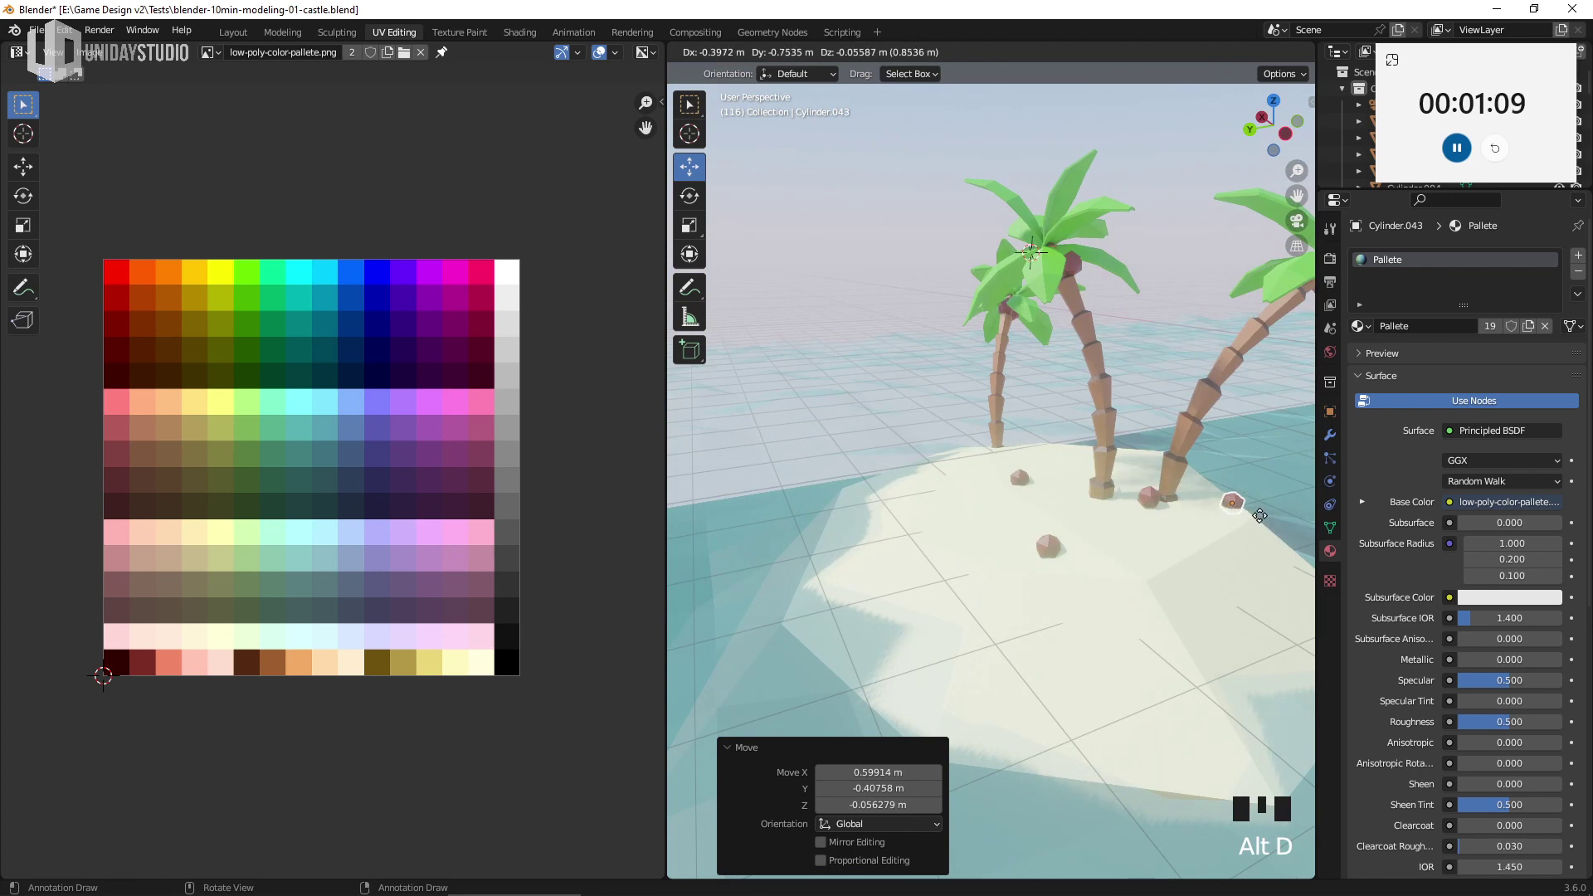
drag(1154, 552, 1139, 587)
key(alt+d)
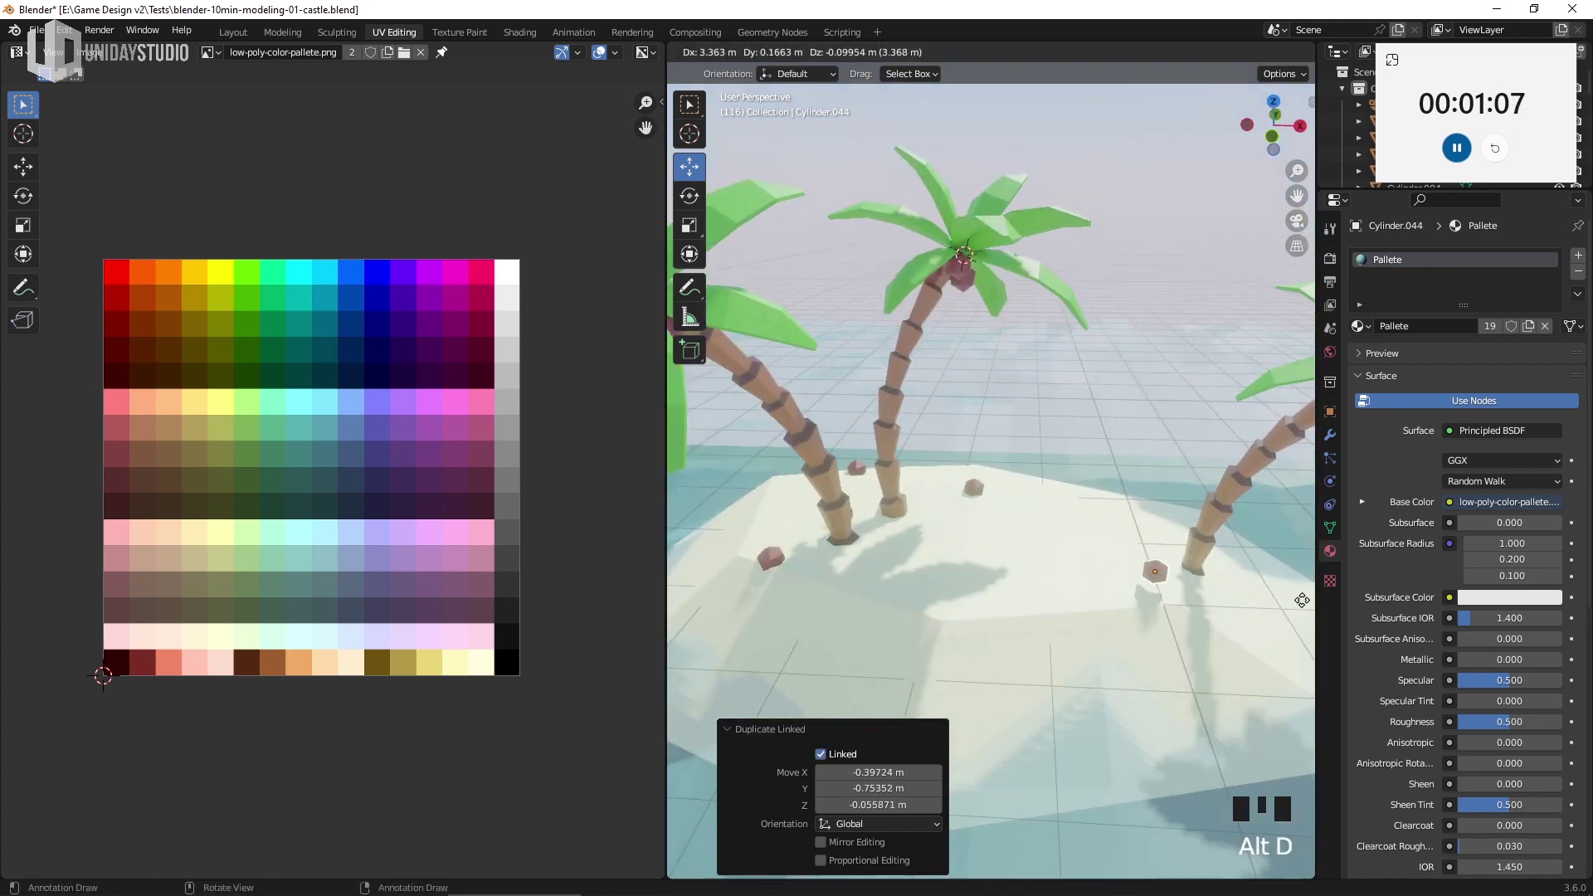
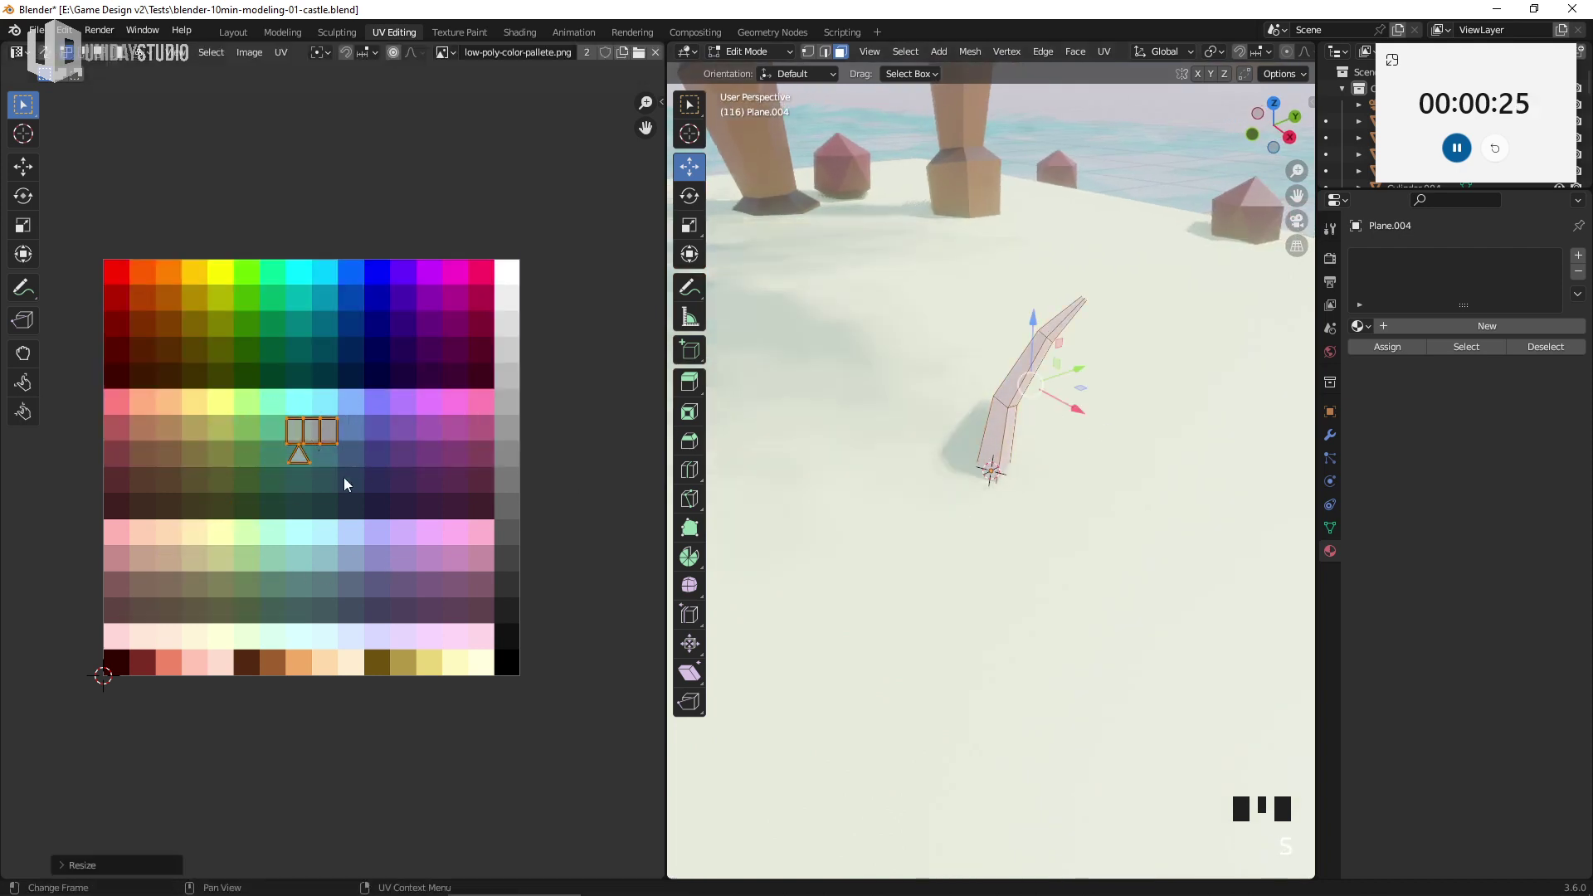
Map the grass blade's UVs onto a green swatch, then rotate a copied blade outward from its base
key(g)
key(s)
key(g)
key(Tab)
key(Tab)
key(Tab)
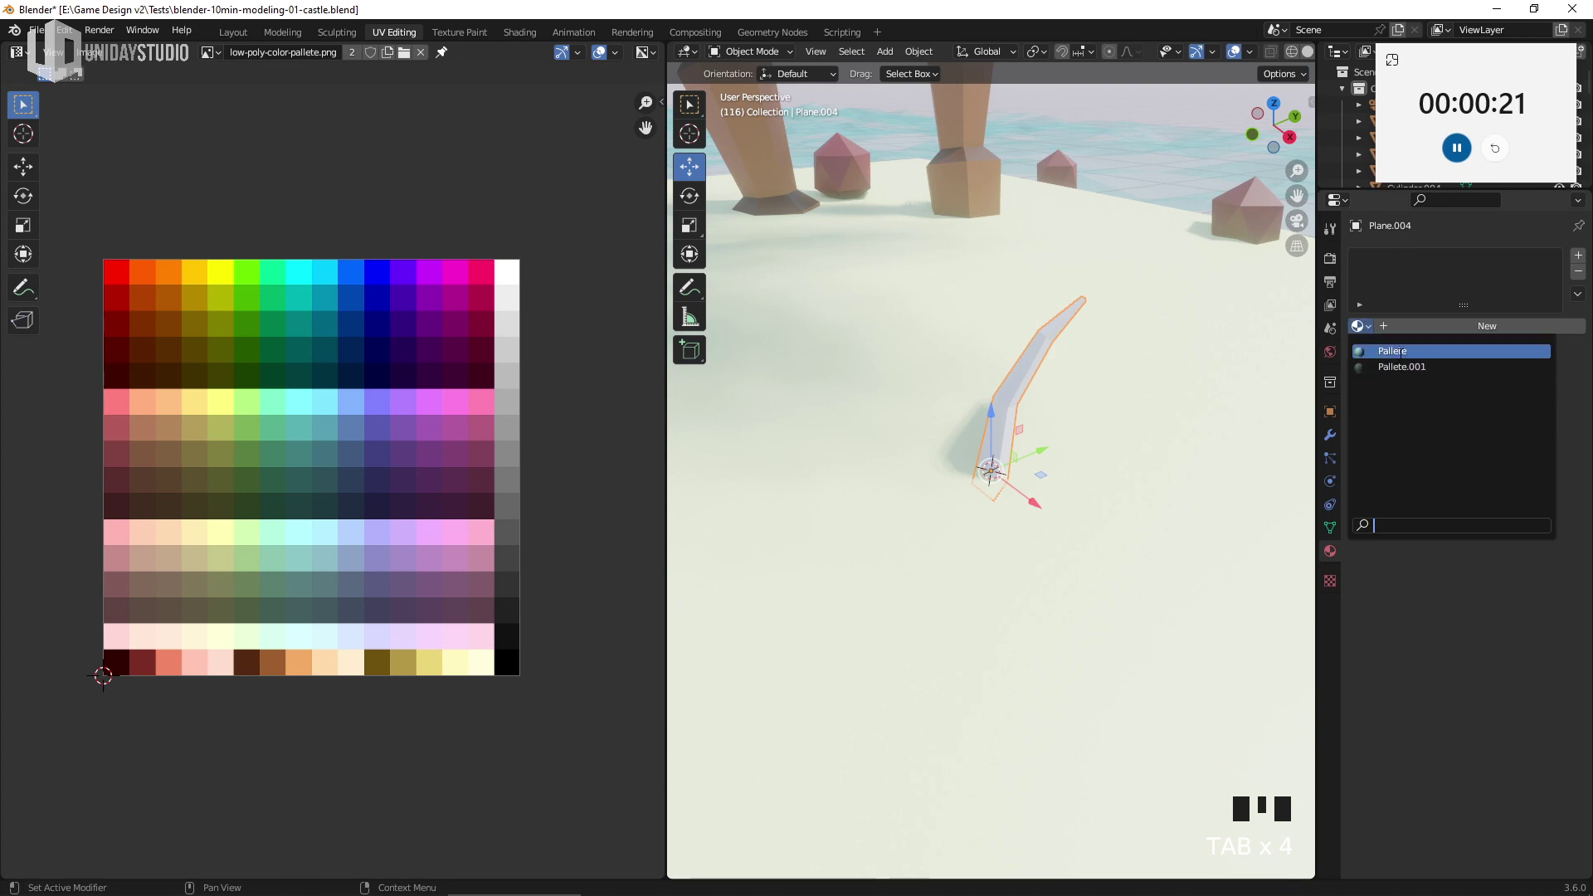
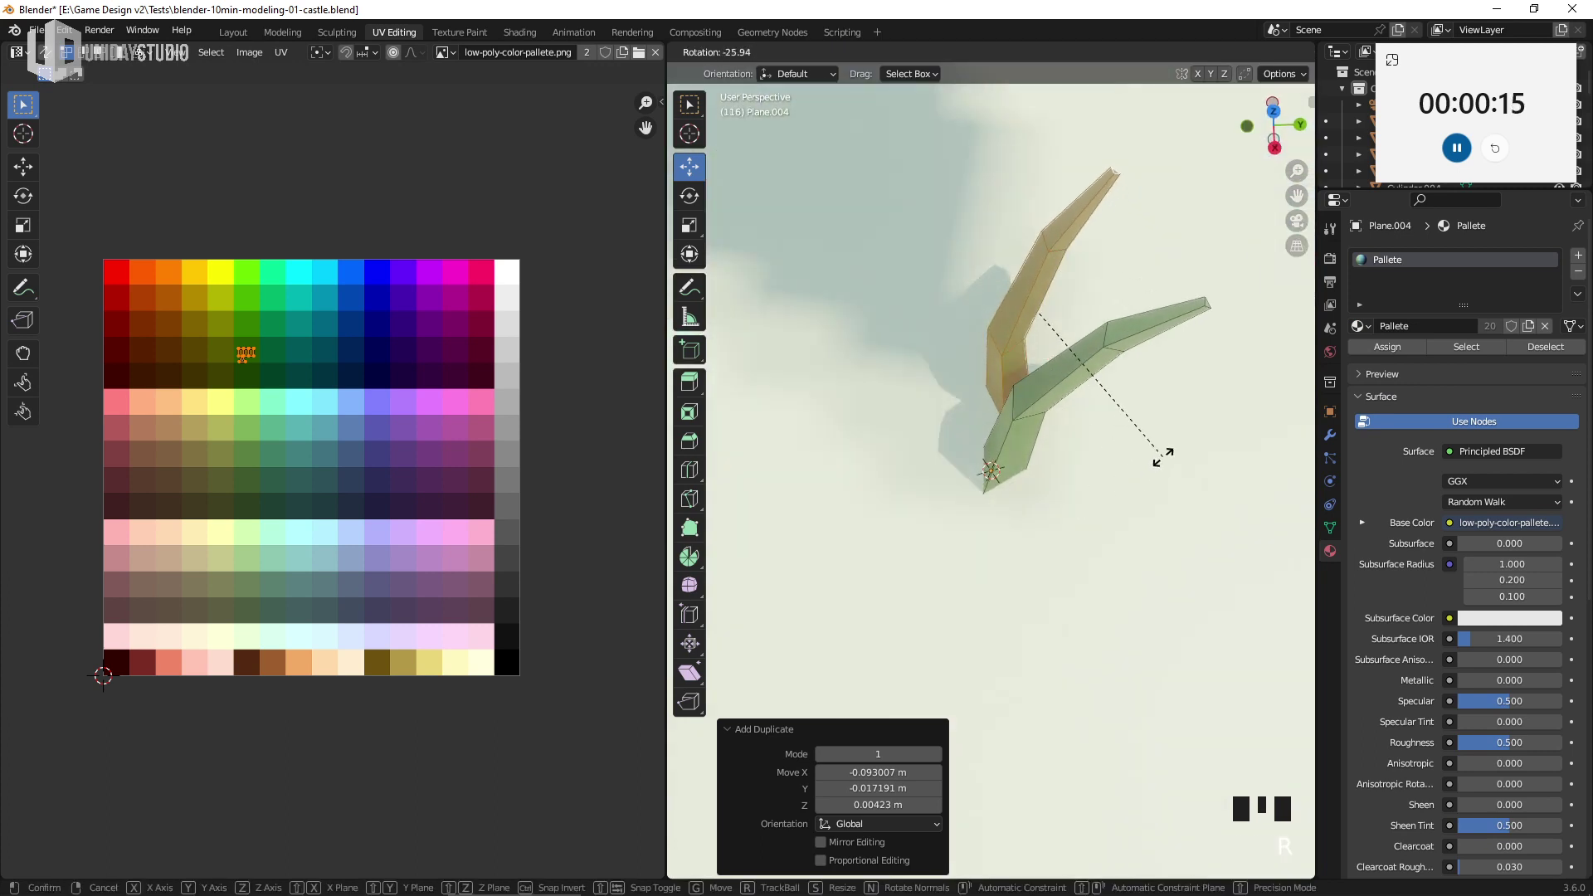
key(r)
key(r)
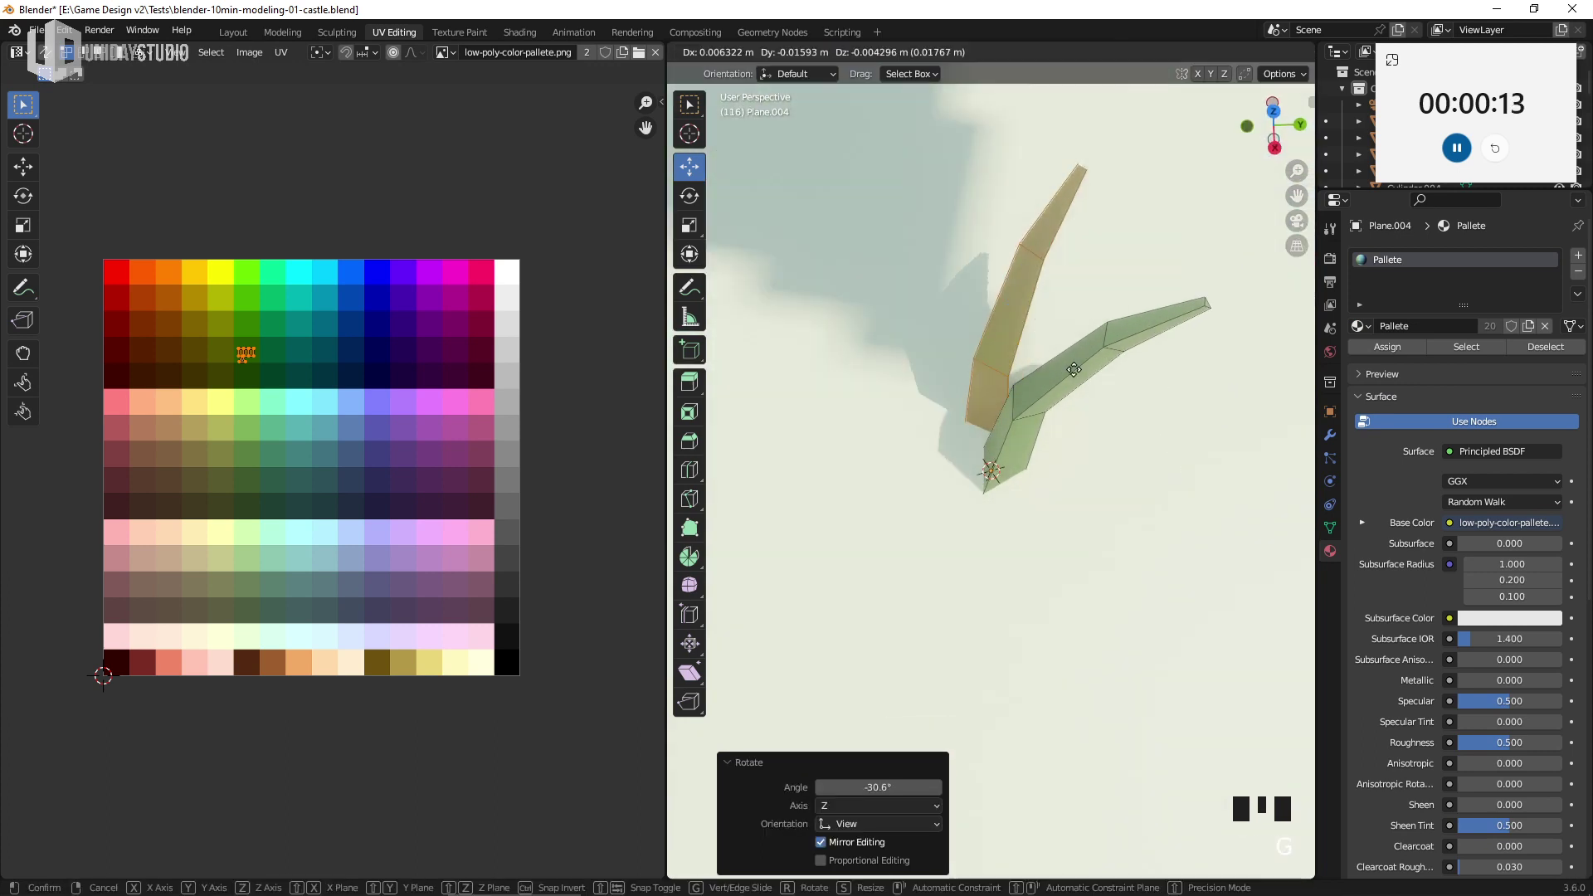
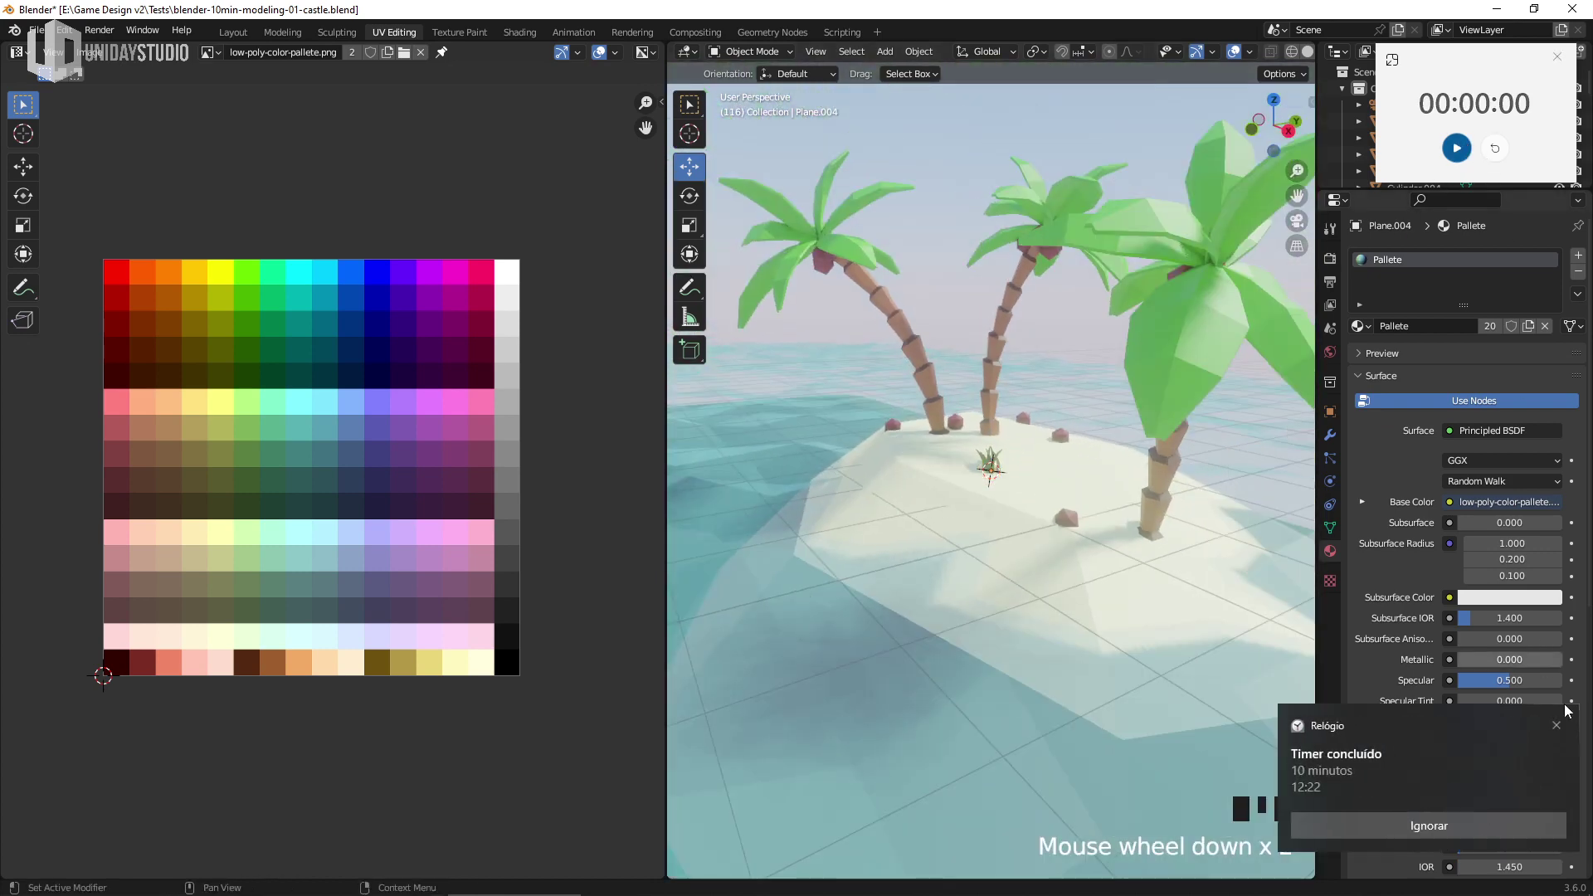
Maximise the 3D Viewport with Ctrl+Space and orbit to view the island from the sea
drag(1019, 467, 1047, 480)
scroll(down, 3)
key(ctrl+space)
drag(1046, 451, 1488, 97)
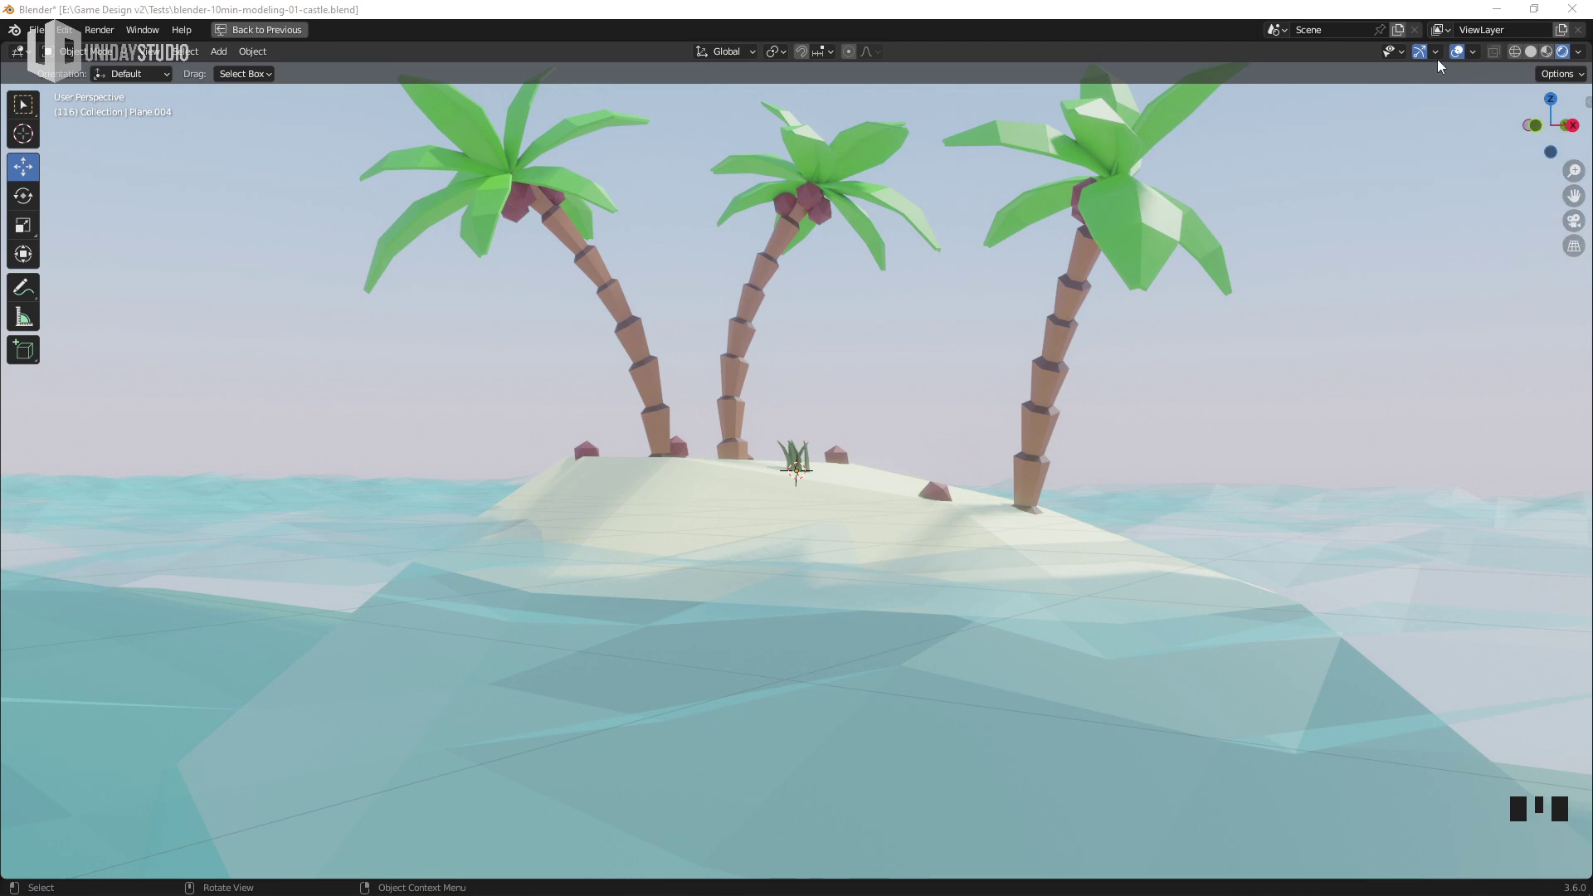
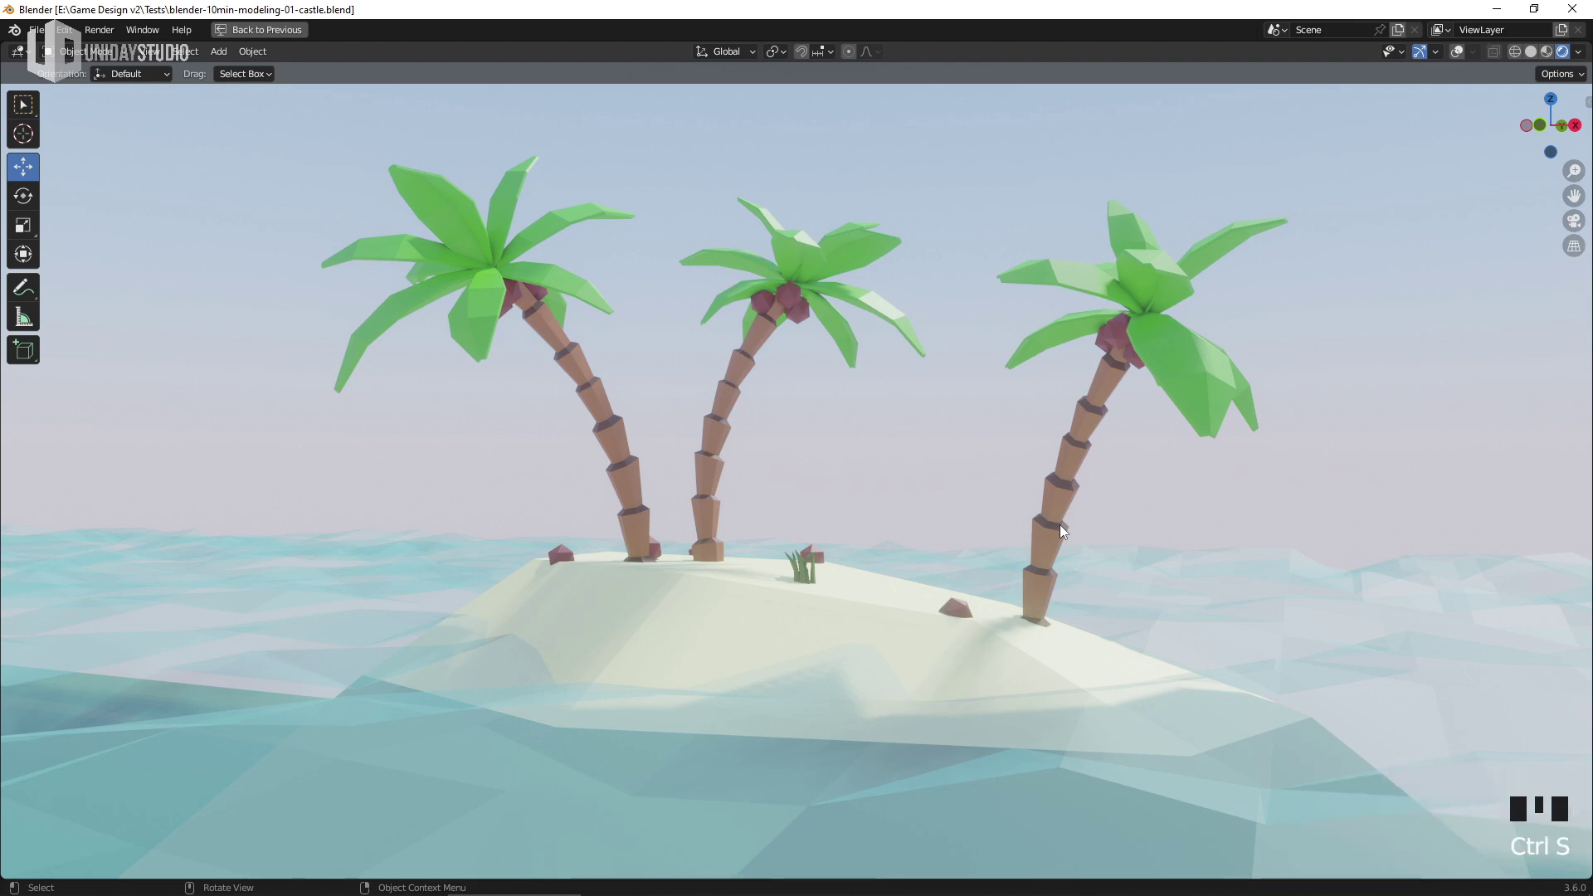
Select the grass clump and frame it for editing its blades
scroll(up, 3)
click(837, 699)
key(KP_Decimal)
drag(931, 632, 846, 565)
scroll(down, 3)
drag(840, 524, 938, 458)
scroll(down, 3)
drag(865, 498, 1201, 539)
Inspect the clump's blades from several angles and leave Edit Mode
scroll(down, 3)
drag(978, 555, 1014, 531)
scroll(up, 3)
scroll(down, 3)
drag(948, 533, 941, 548)
middle_click(916, 526)
scroll(up, 3)
key(Tab)
scroll(up, 3)
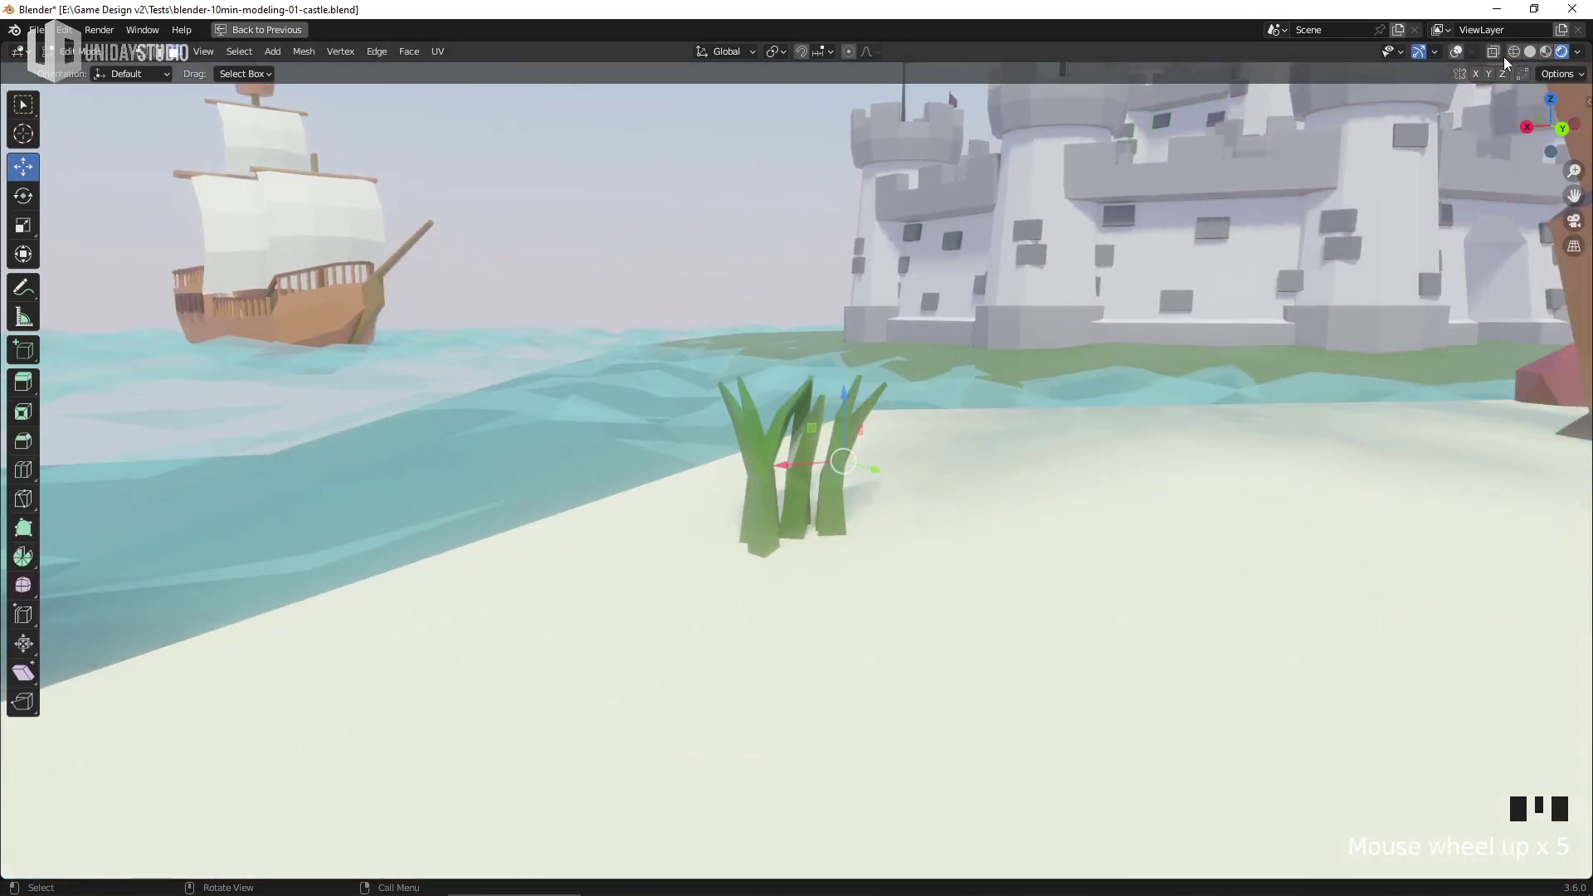
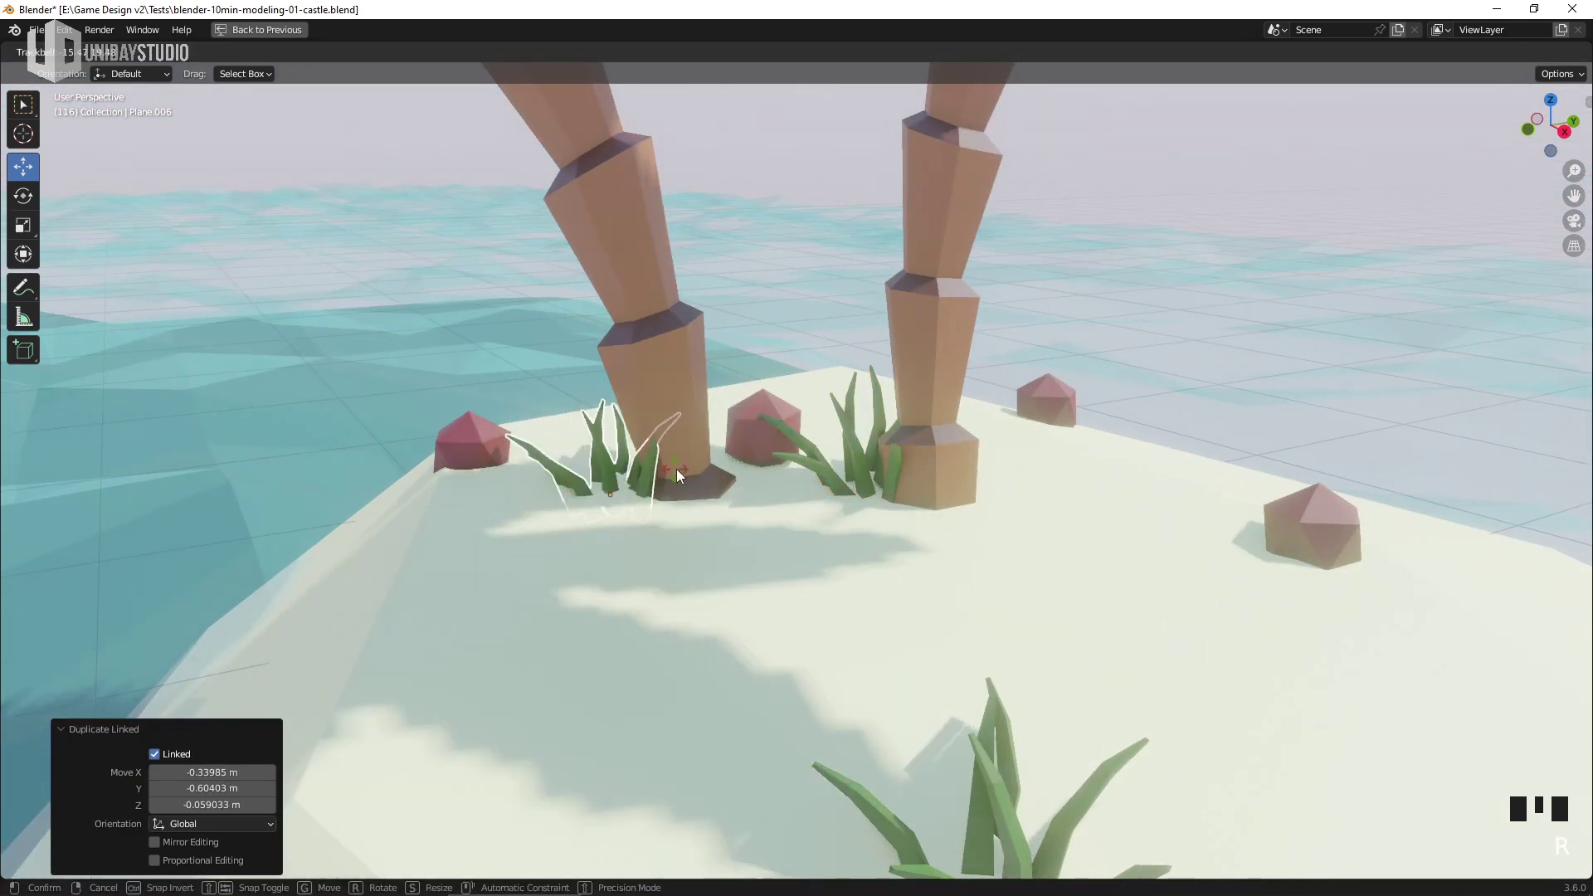
Place the grass clump by a trunk, then Alt+D a rotated linked copy toward the right tree
key(g)
drag(791, 489, 908, 490)
key(alt+d)
key(r)
key(r)
key(r)
key(g)
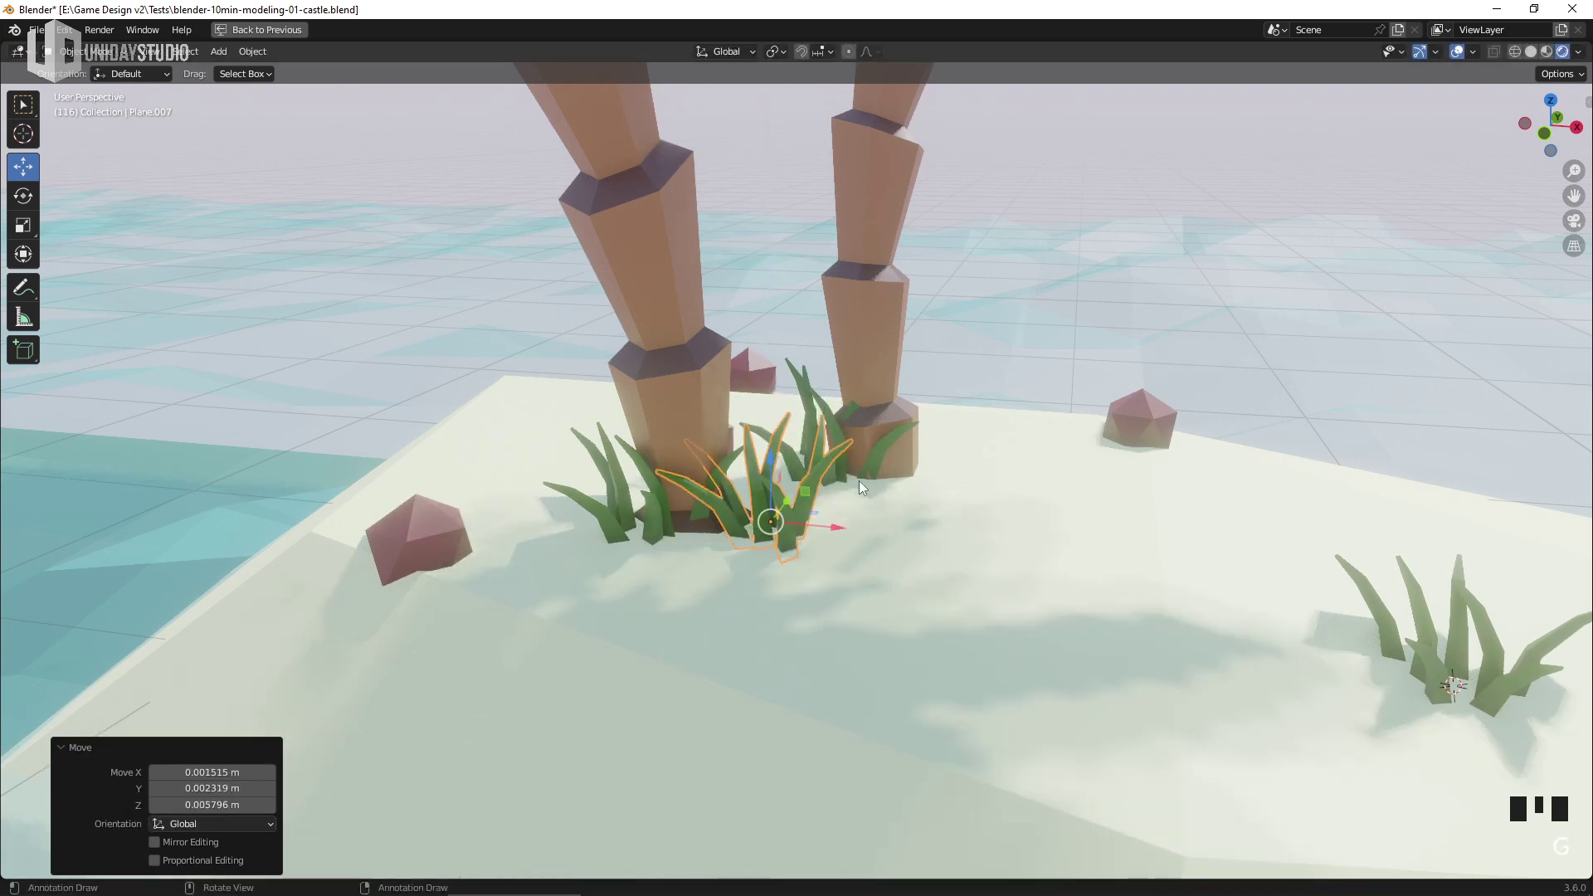
scroll(down, 3)
drag(779, 499, 902, 523)
Add two more linked grass clumps at trunk bases, rotating the last one around Z
key(alt+d)
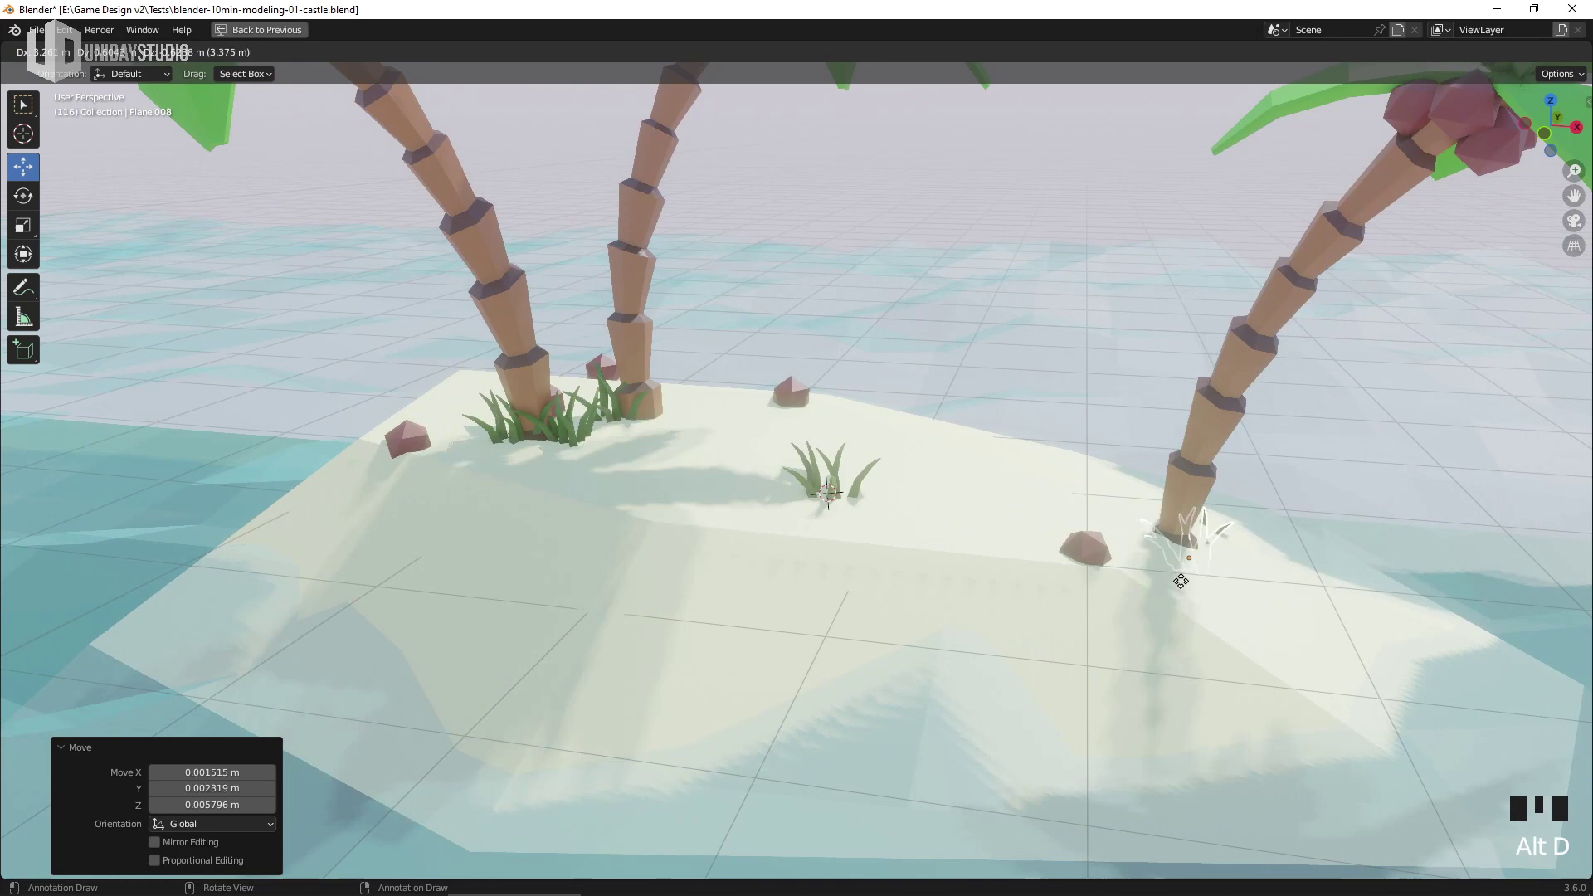
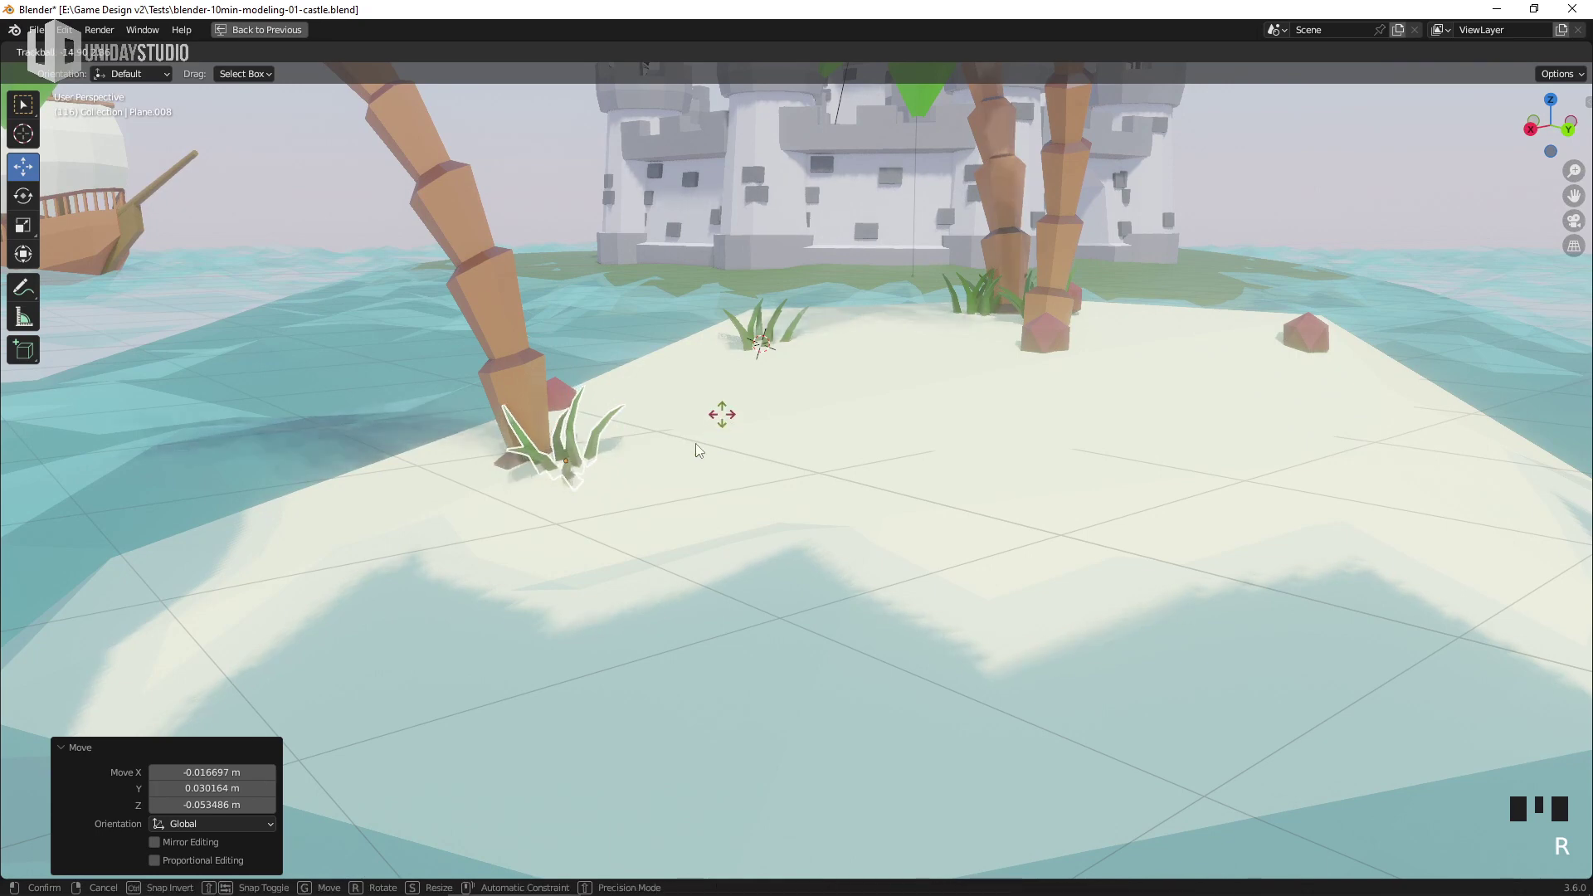
drag(785, 464, 722, 456)
key(alt+d)
key(r)
key(r)
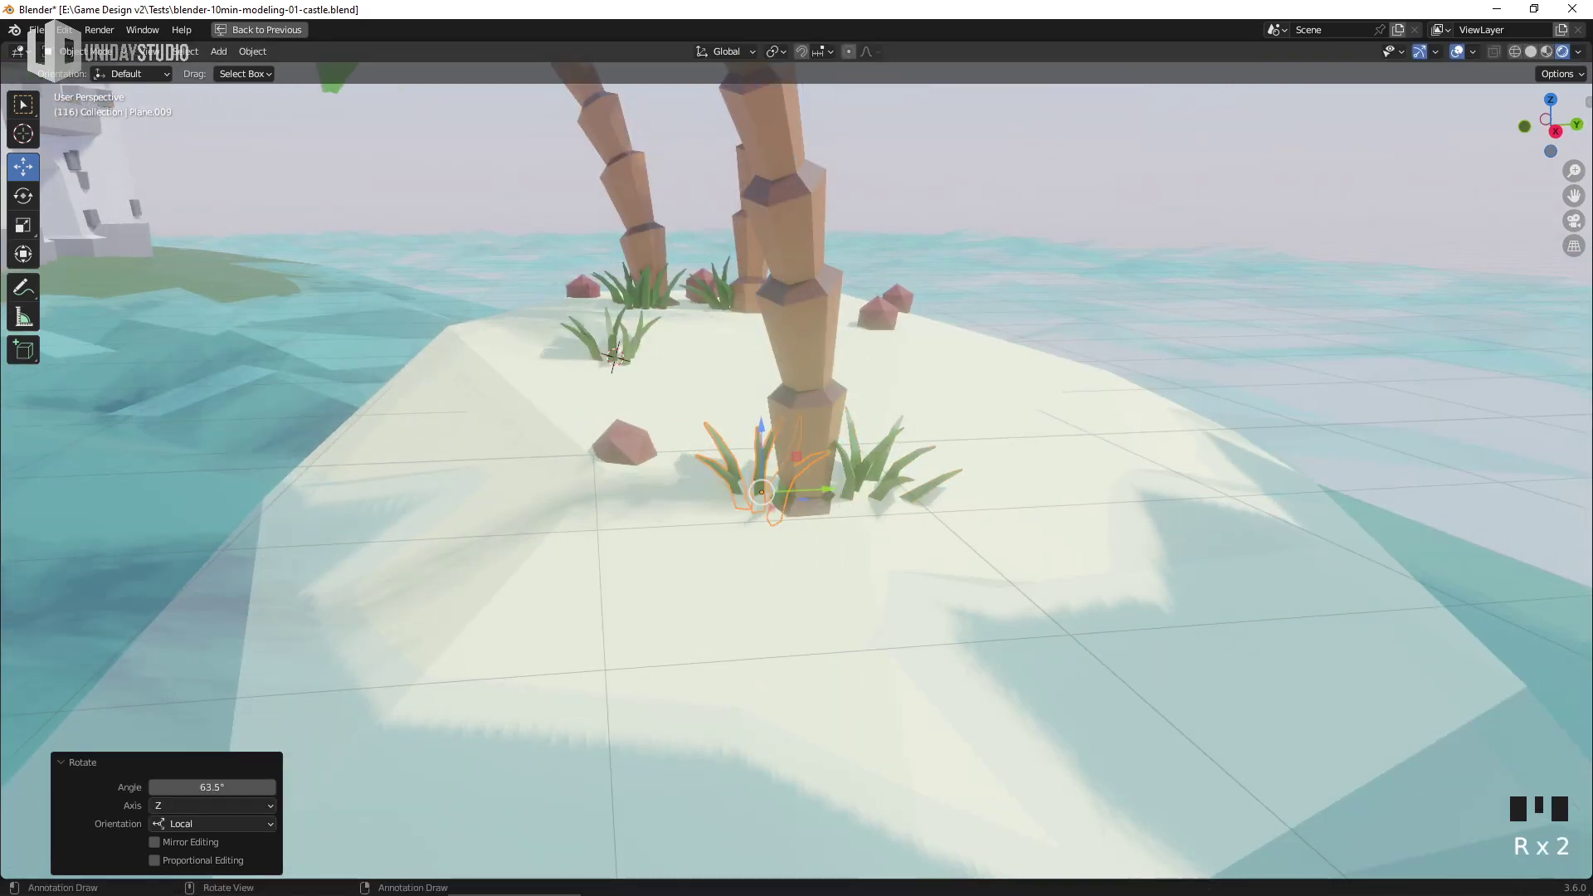